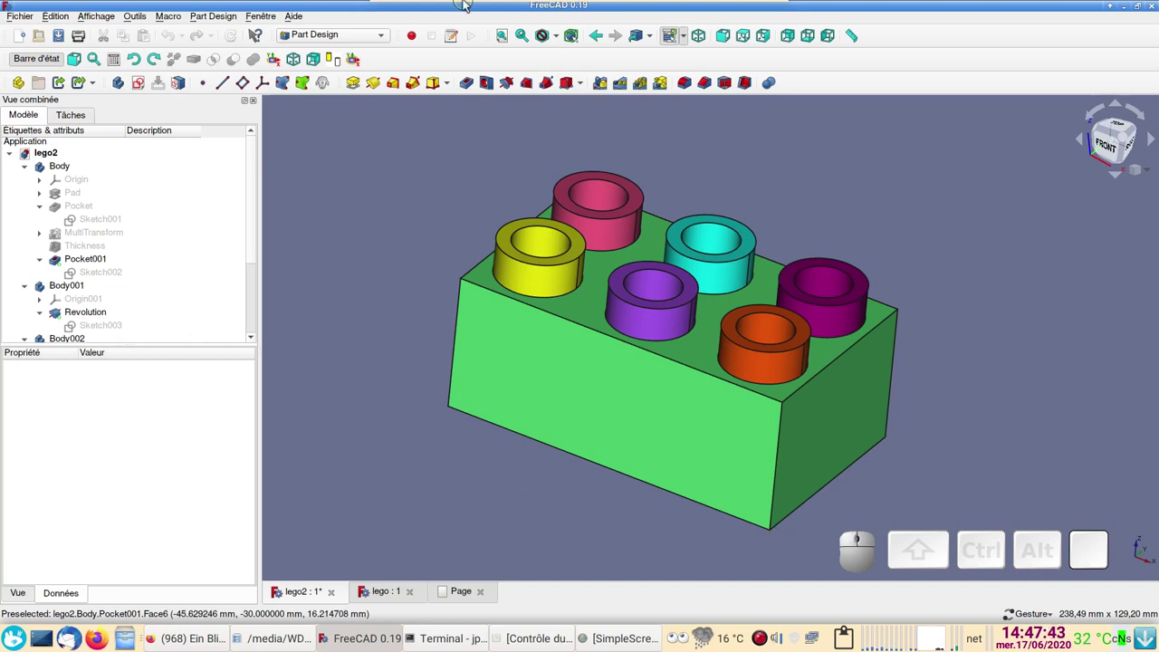
Step: Bring the neofetch terminal window to the front over the Lego brick model
{"action": "left_click", "coordinate": [427, 644]}
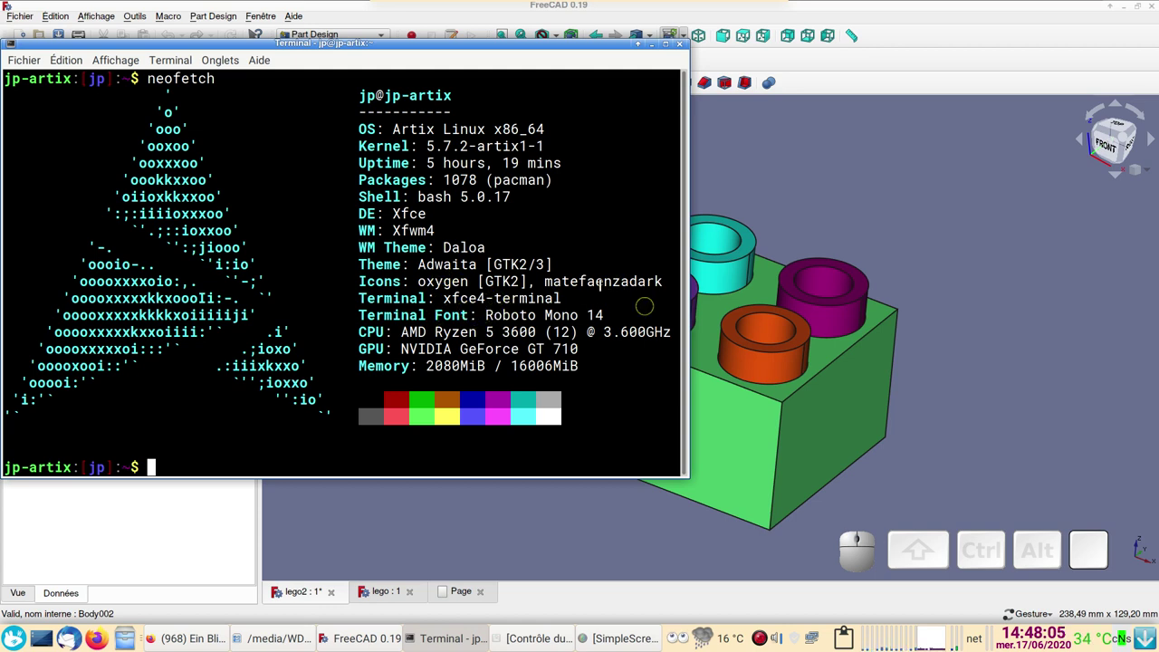
Step: Return to the lego2 brick model in FreeCAD
{"action": "left_click", "coordinate": [896, 26]}
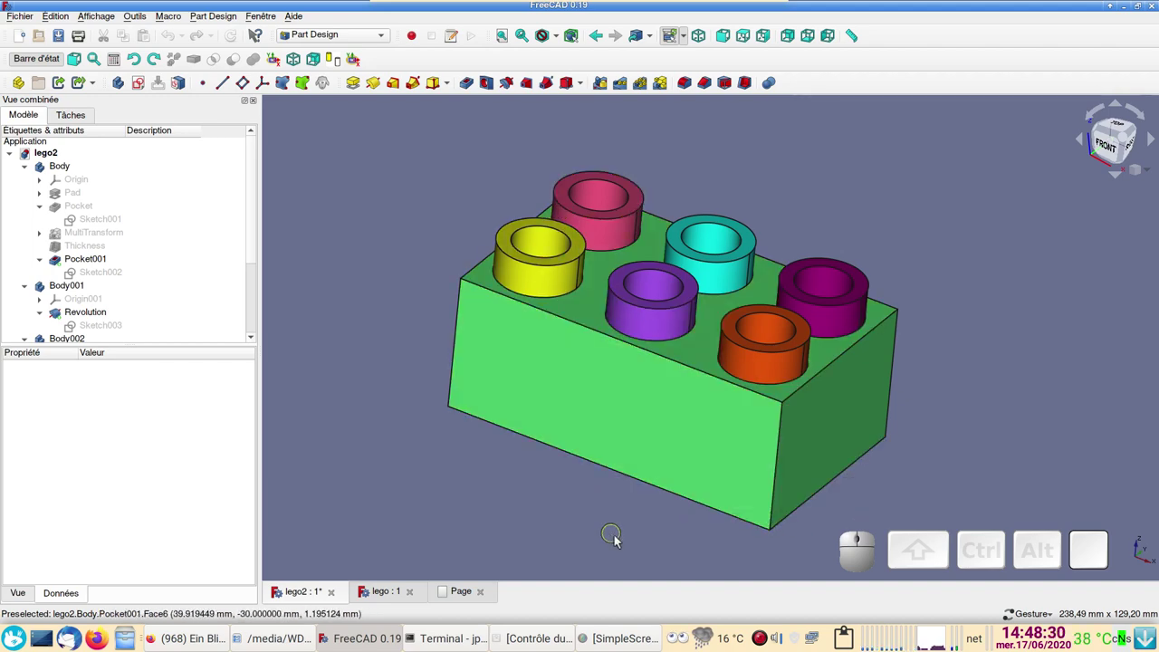
Step: Inspect the brick from above and below and select its Pocket001 feature
{"action": "left_click_drag", "start_coordinate": [619, 542], "coordinate": [533, 377]}
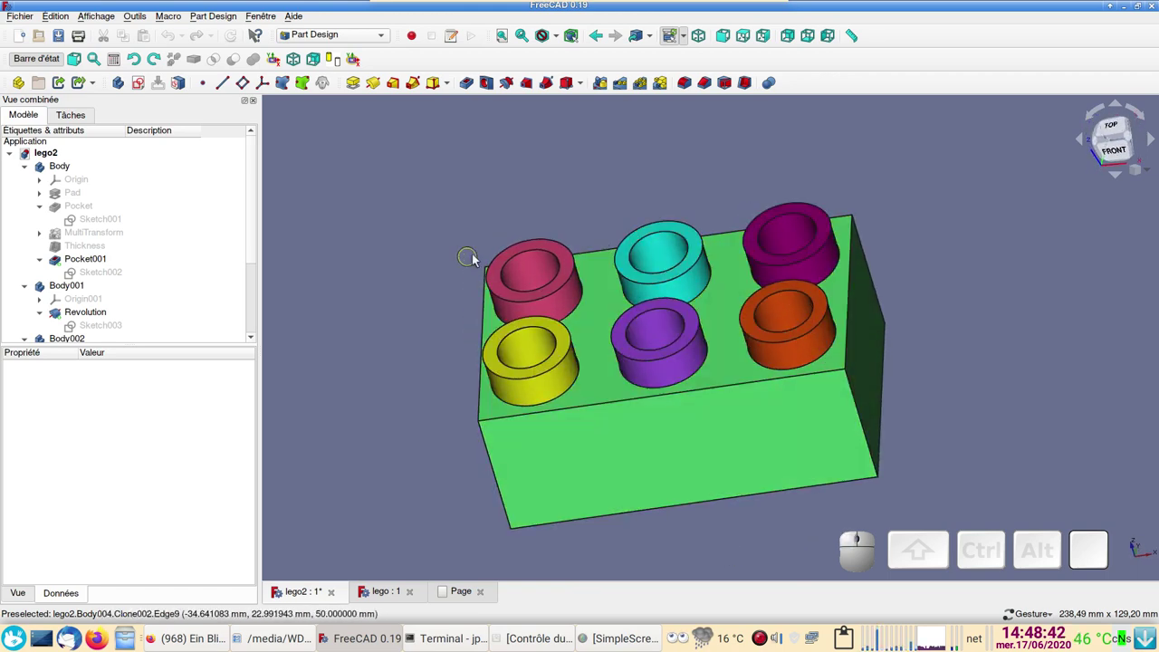
{"action": "left_click_drag", "start_coordinate": [691, 511], "coordinate": [614, 239]}
{"action": "left_click_drag", "start_coordinate": [658, 377], "coordinate": [633, 324]}
{"action": "left_click", "coordinate": [633, 324]}
{"action": "key", "text": "space"}
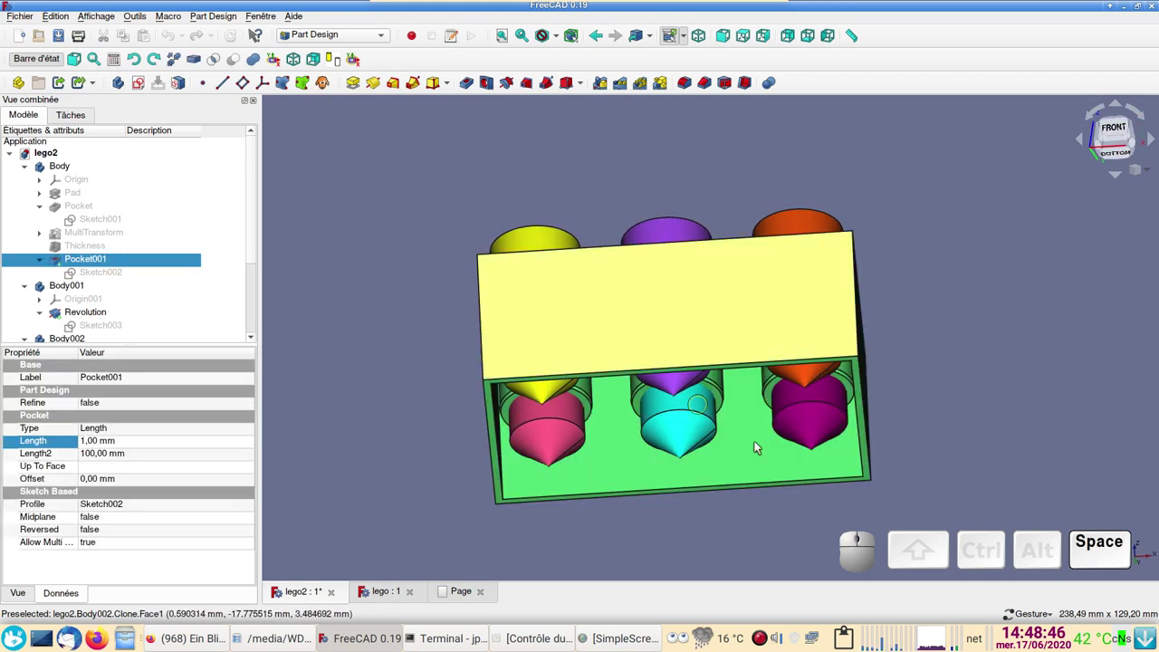
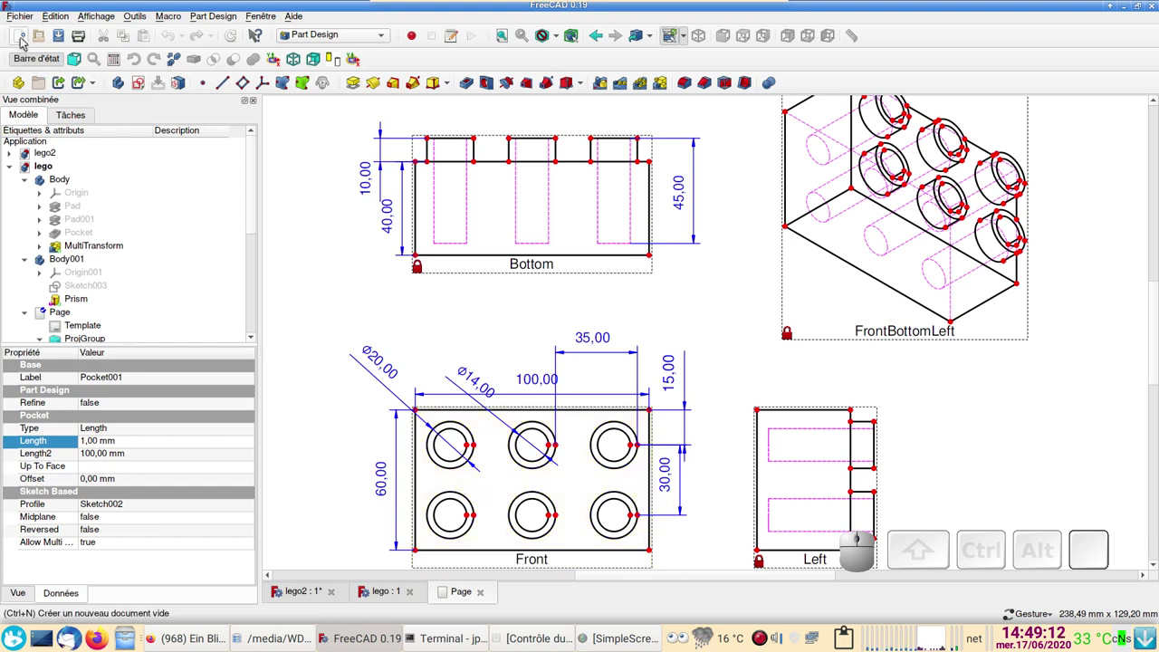
Step: Create a new document with a Body and start a sketch on its XY plane
{"action": "left_click", "coordinate": [25, 44]}
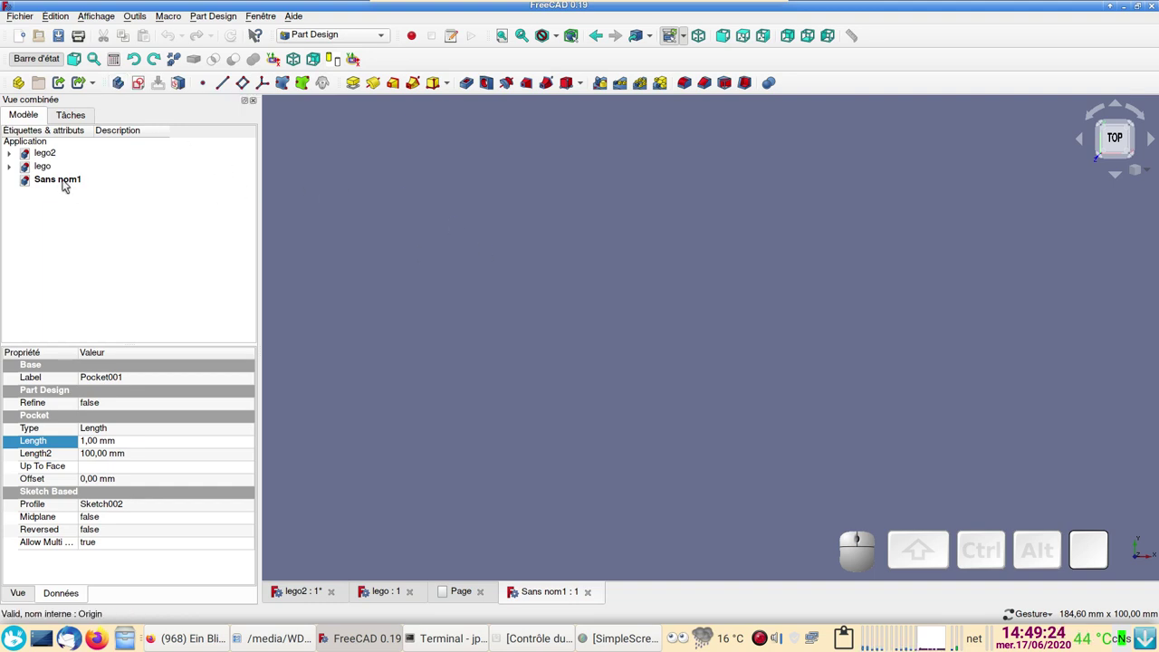
{"action": "left_click", "coordinate": [66, 184]}
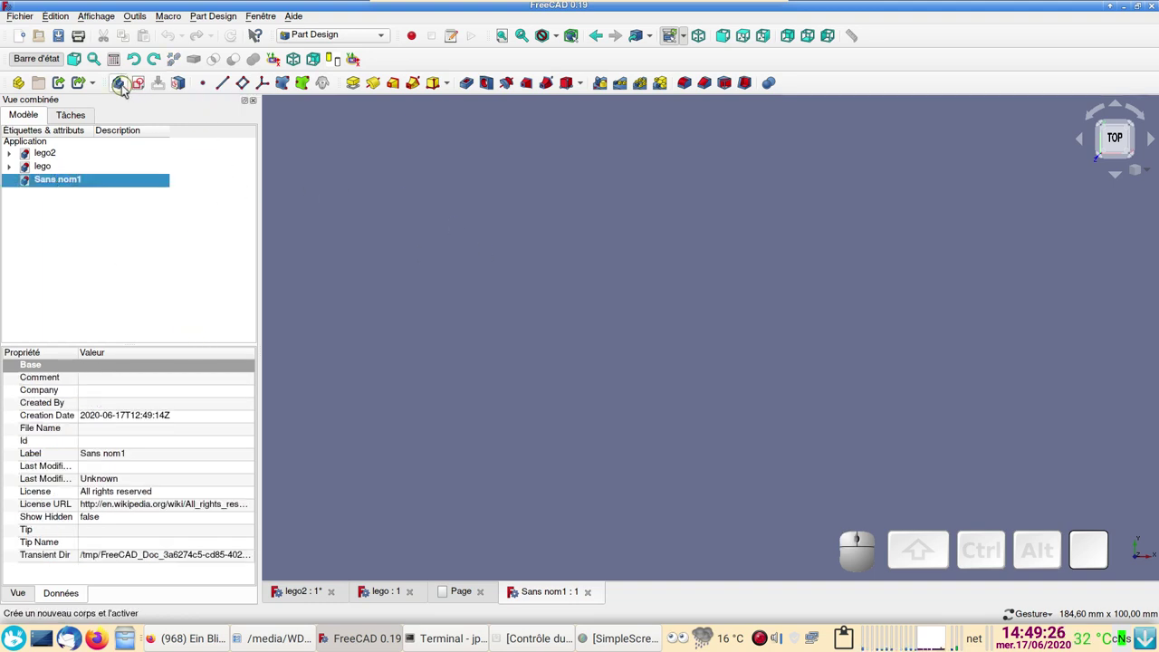
{"action": "left_click", "coordinate": [125, 89]}
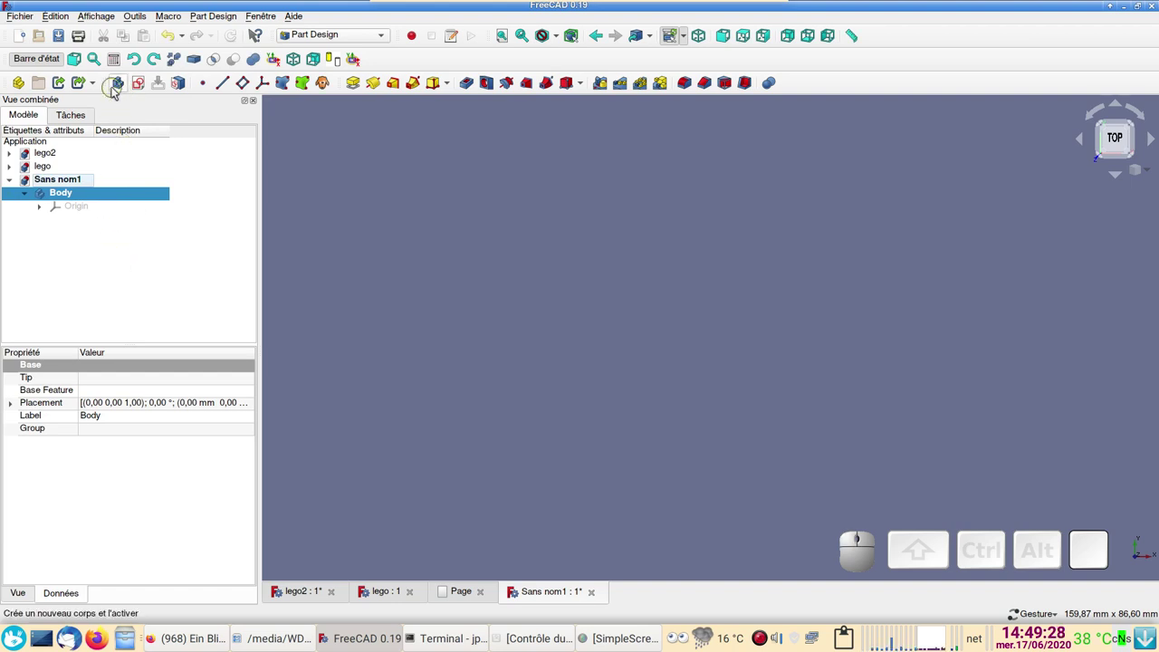
{"action": "left_click", "coordinate": [147, 88]}
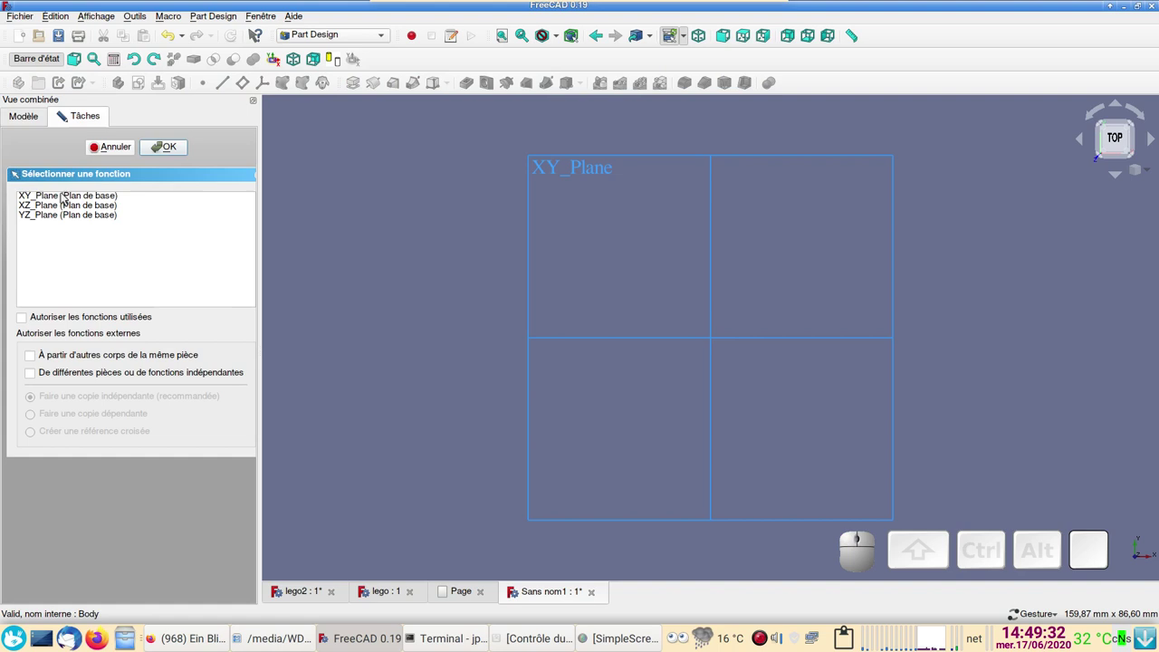
{"action": "left_click", "coordinate": [53, 201]}
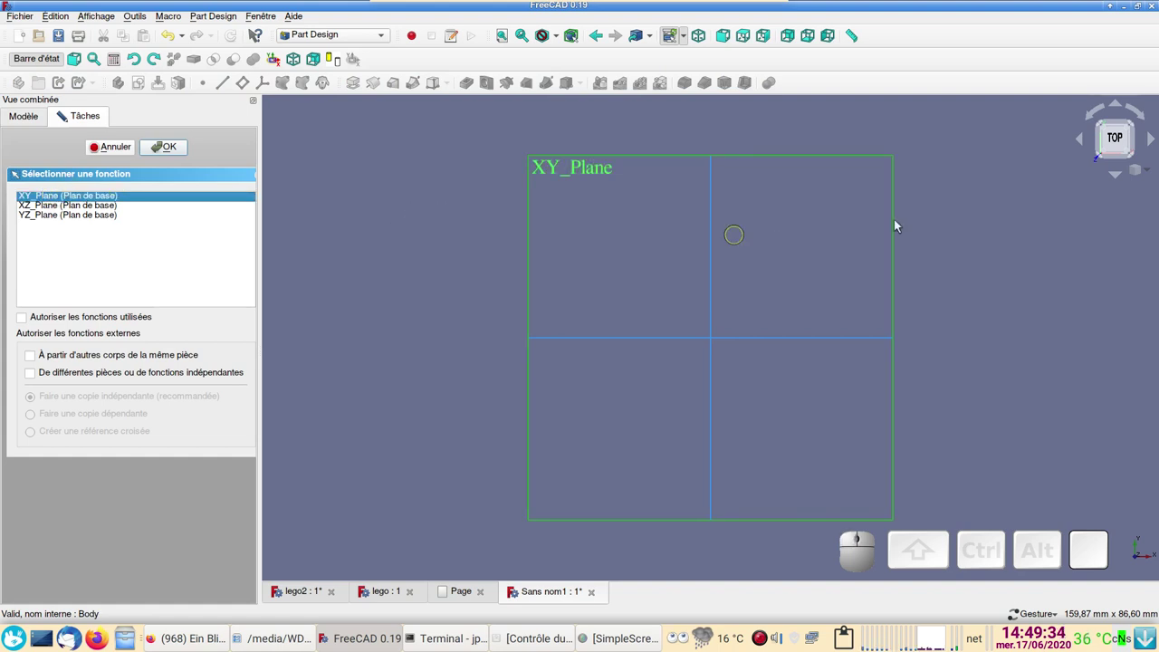
Step: Draw a rectangle and make its corners symmetric about the origin
{"action": "left_click", "coordinate": [173, 156]}
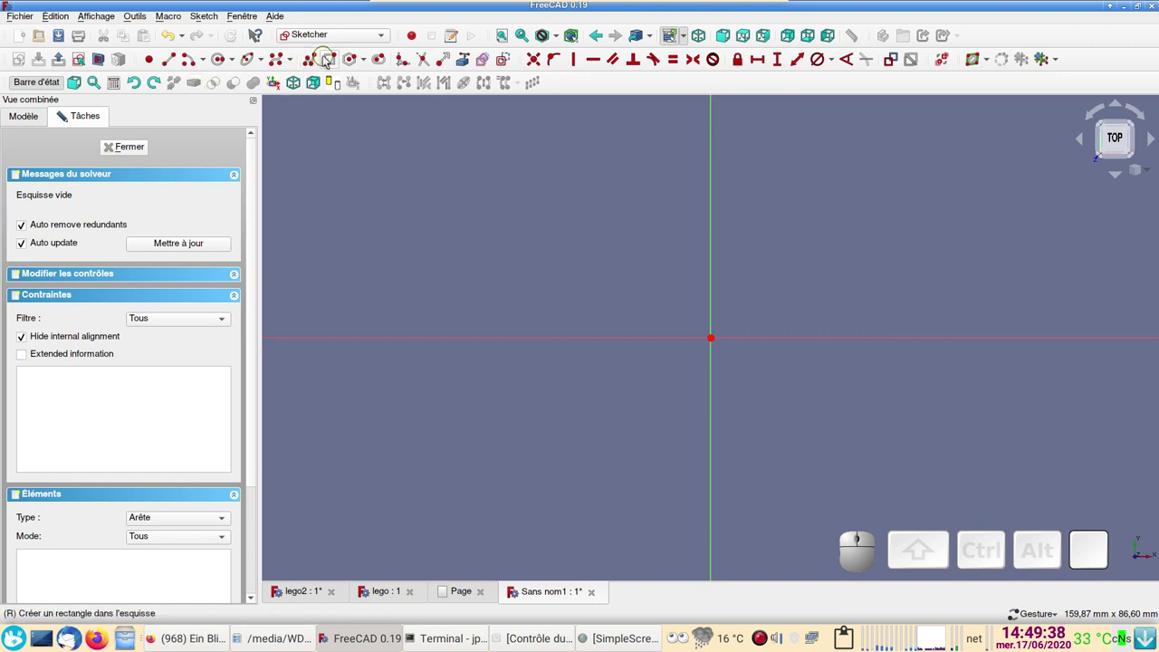
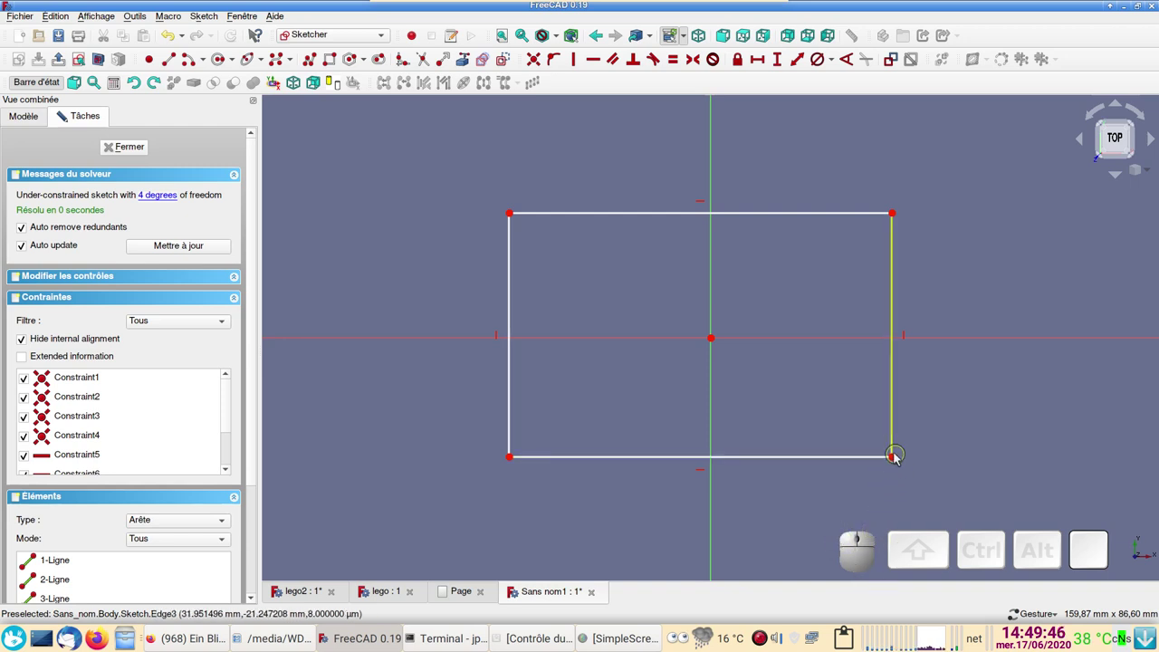
{"action": "left_click", "coordinate": [898, 463]}
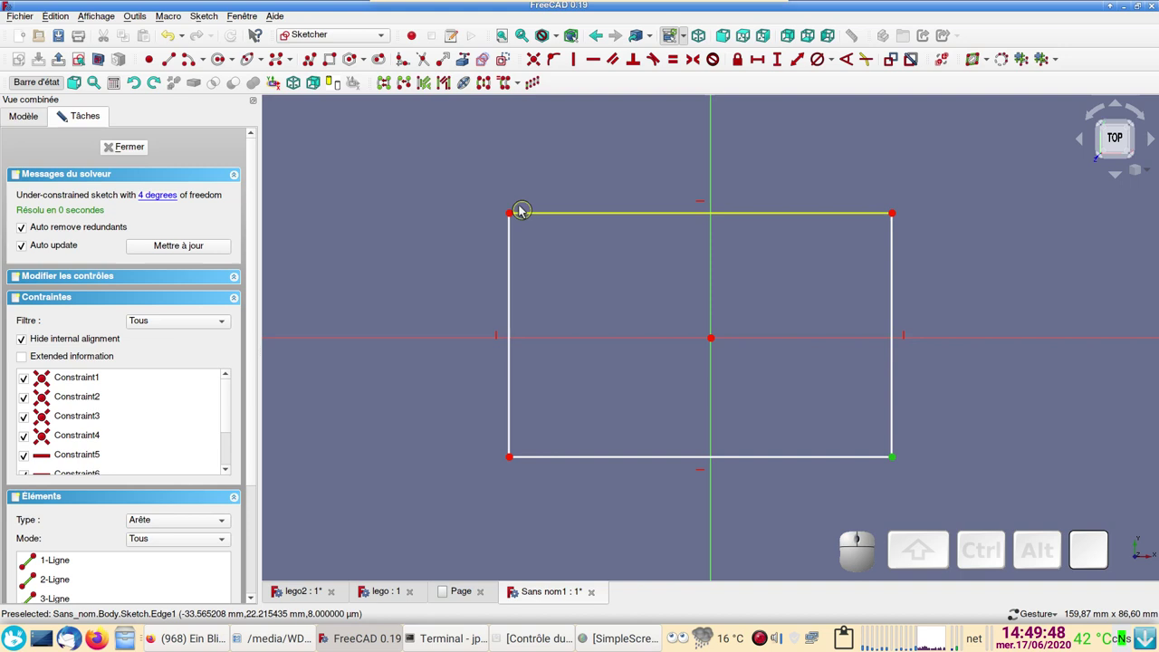
{"action": "left_click", "coordinate": [513, 218]}
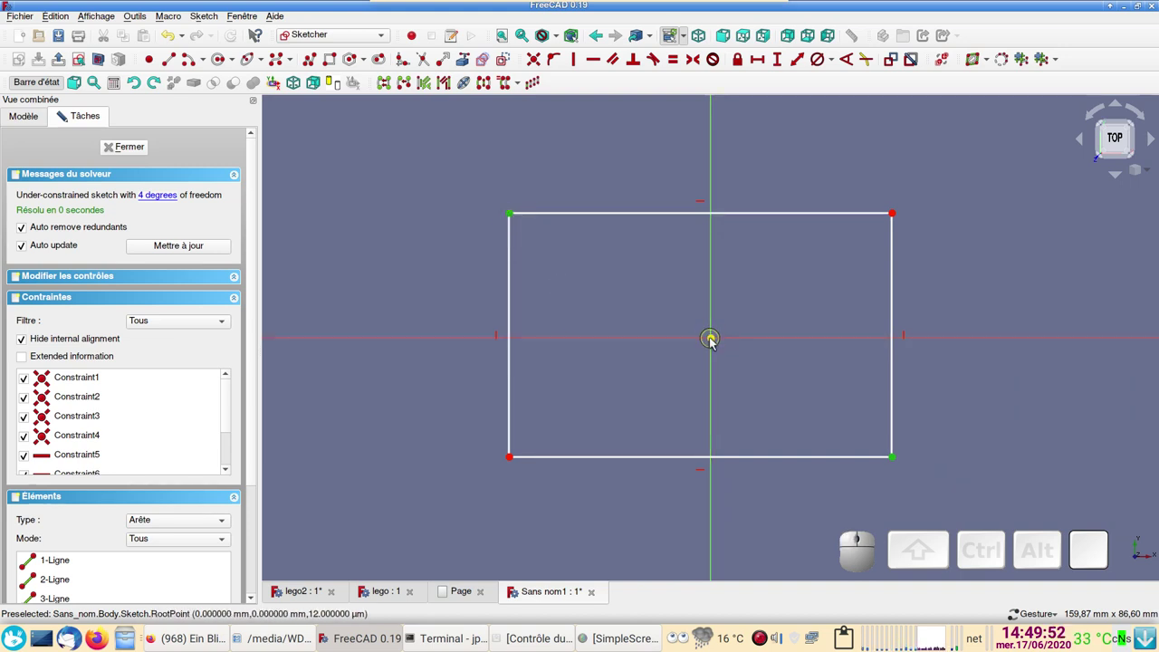
{"action": "left_click", "coordinate": [714, 344]}
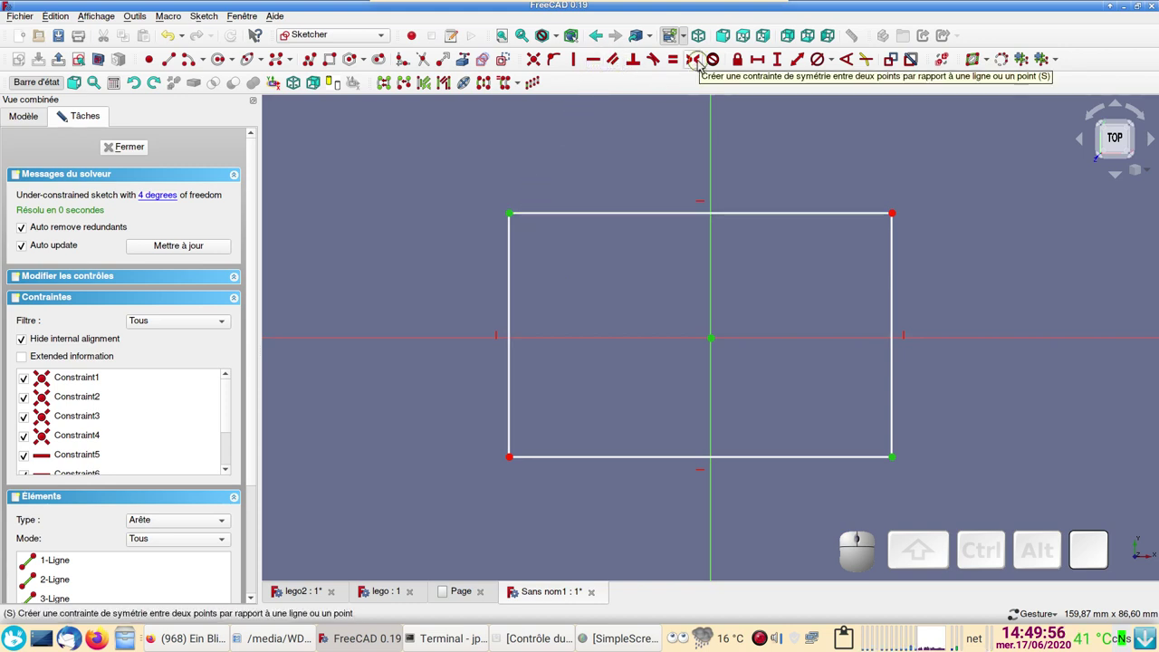
{"action": "left_click", "coordinate": [701, 64]}
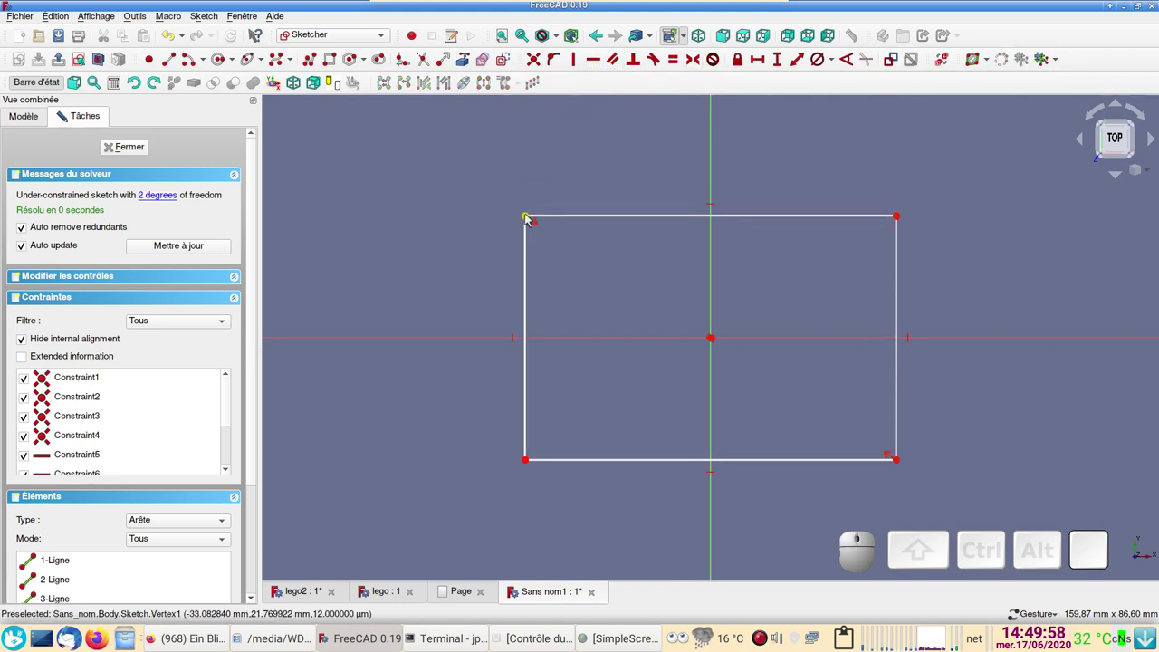
{"action": "left_click_drag", "start_coordinate": [530, 219], "coordinate": [600, 221]}
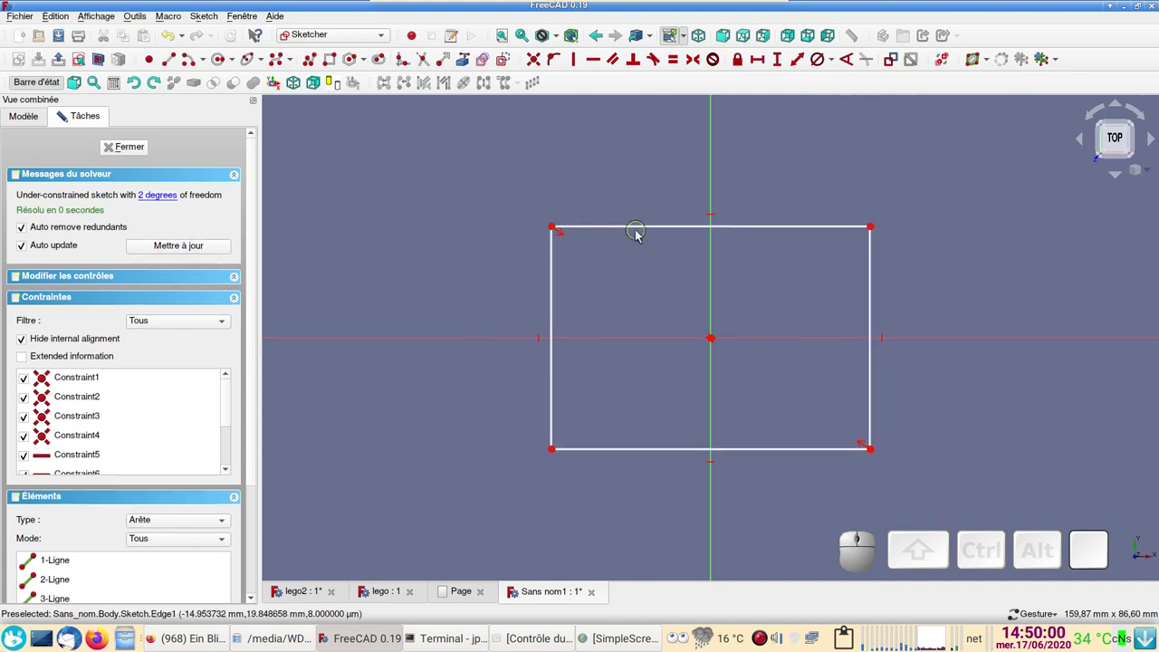
Step: Constrain the rectangle to 100 mm by 60 mm and close the sketch
{"action": "left_click", "coordinate": [638, 230]}
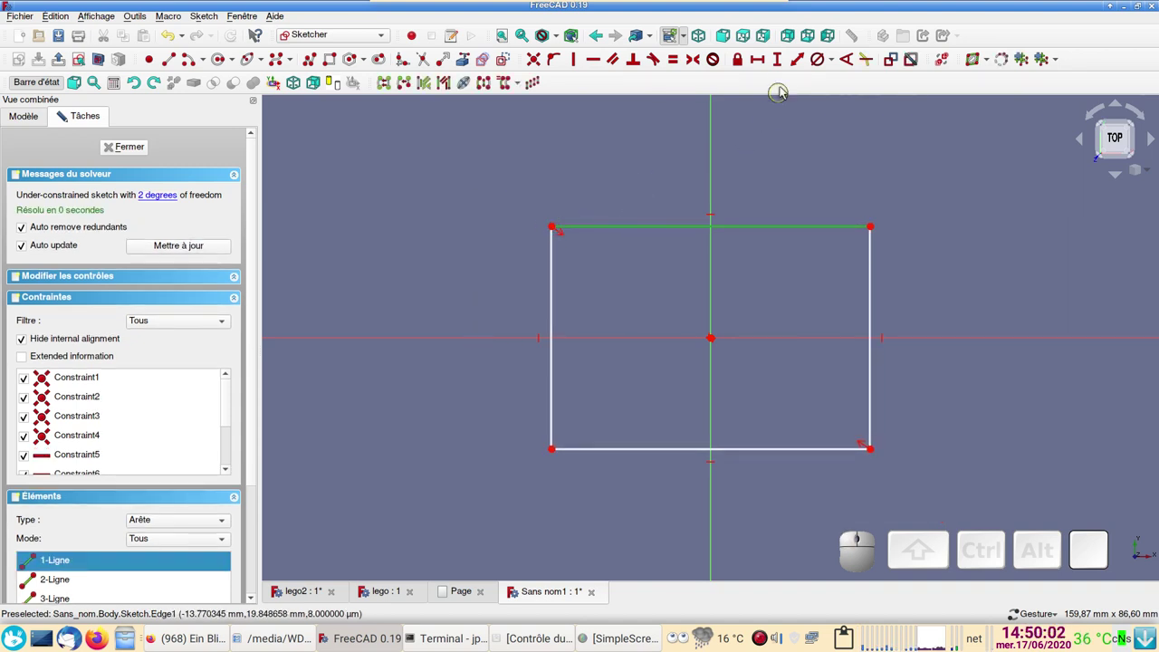
{"action": "left_click", "coordinate": [758, 62]}
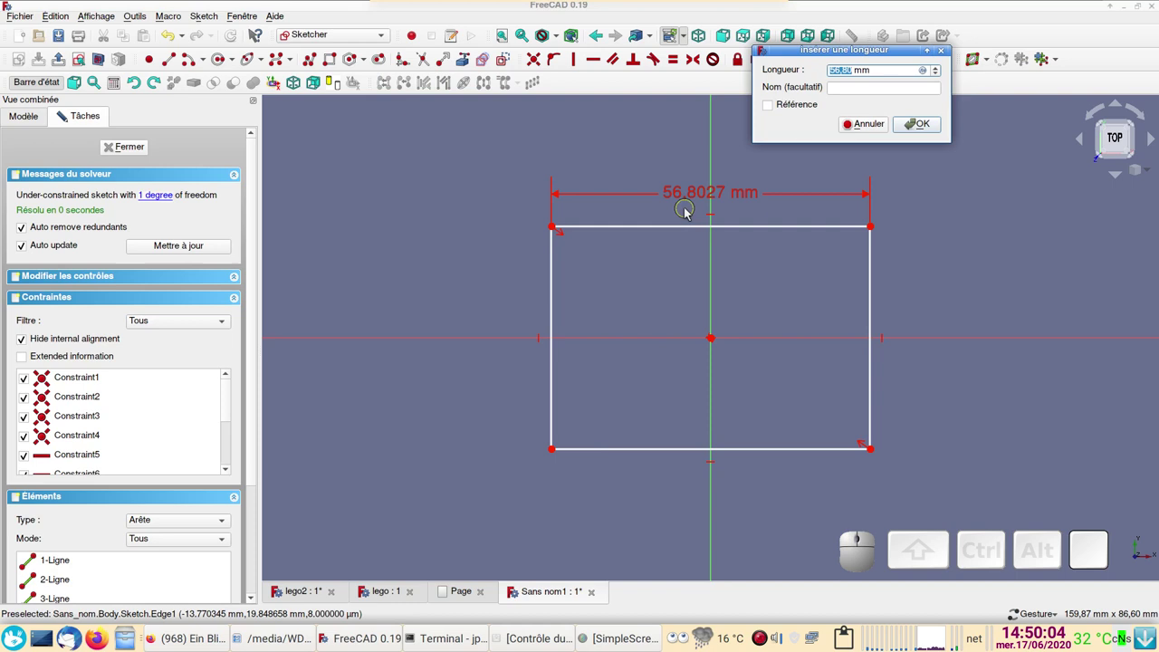
{"action": "key", "text": "1"}
{"action": "key", "text": "0"}
{"action": "key", "text": "Return"}
{"action": "left_click", "coordinate": [434, 313]}
{"action": "left_click", "coordinate": [784, 62]}
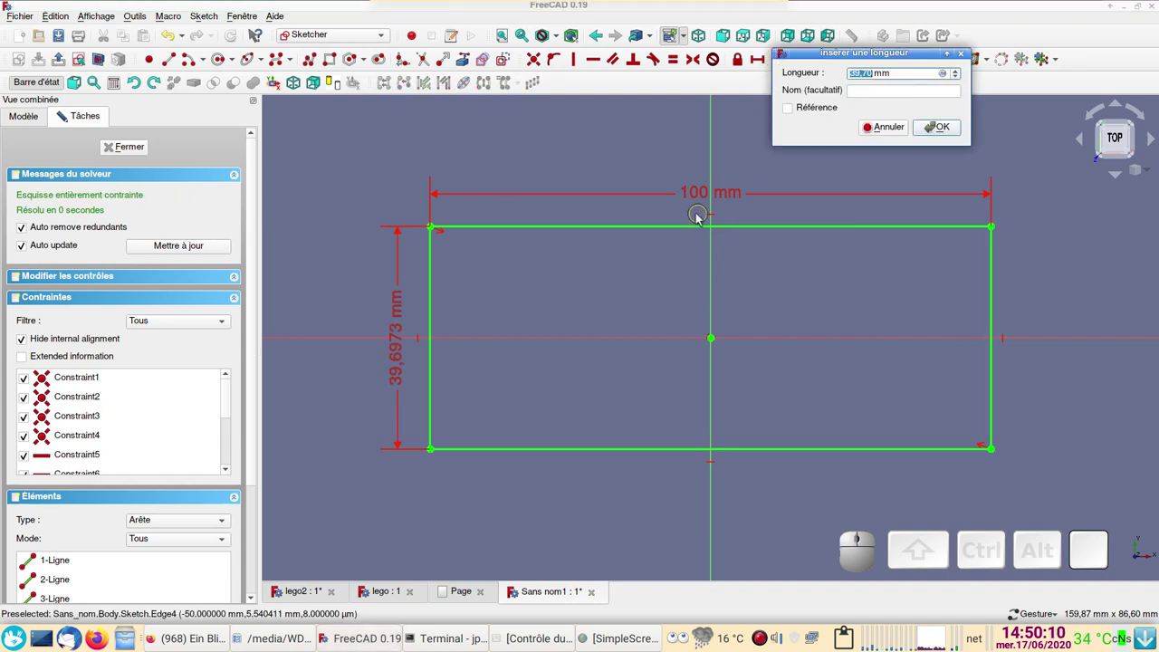
{"action": "key", "text": "6"}
{"action": "key", "text": "0"}
{"action": "key", "text": "Return"}
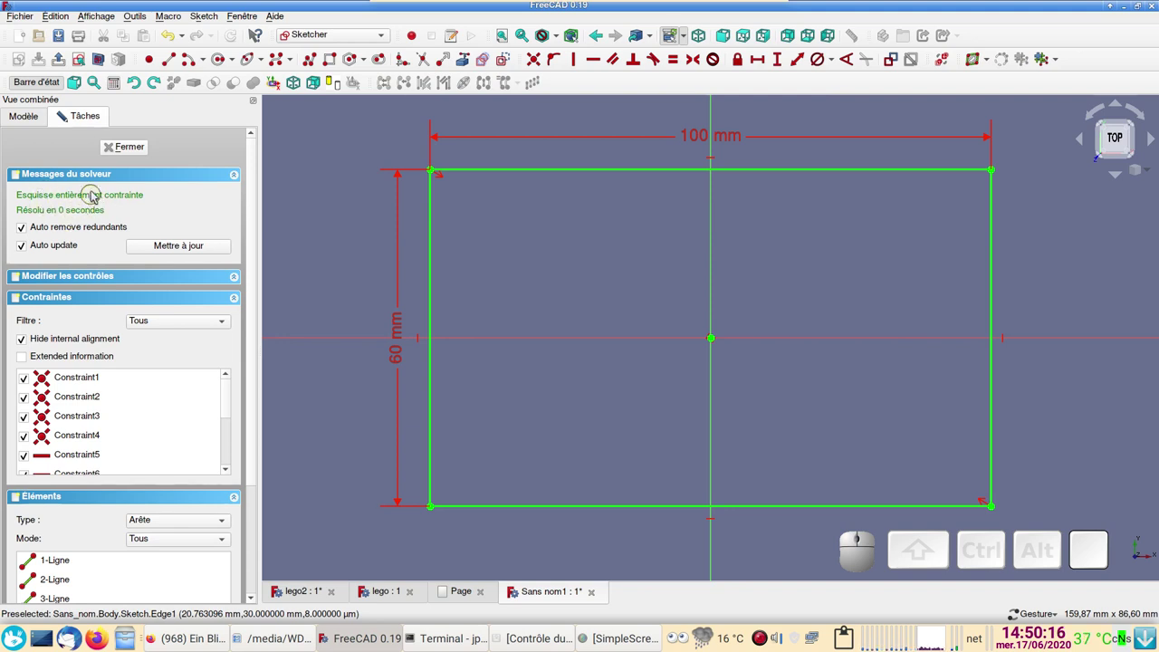
{"action": "left_click", "coordinate": [126, 156]}
Step: Pad the rectangle sketch into a 40 mm solid block
{"action": "left_click_drag", "start_coordinate": [522, 451], "coordinate": [469, 222]}
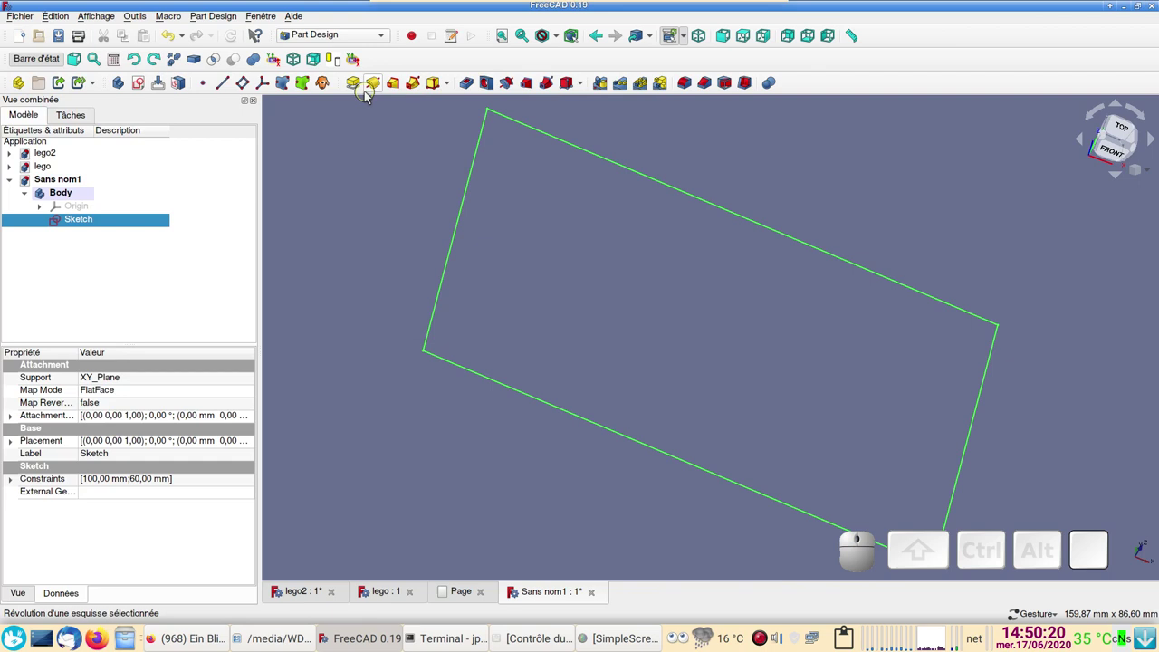
{"action": "left_click", "coordinate": [356, 86]}
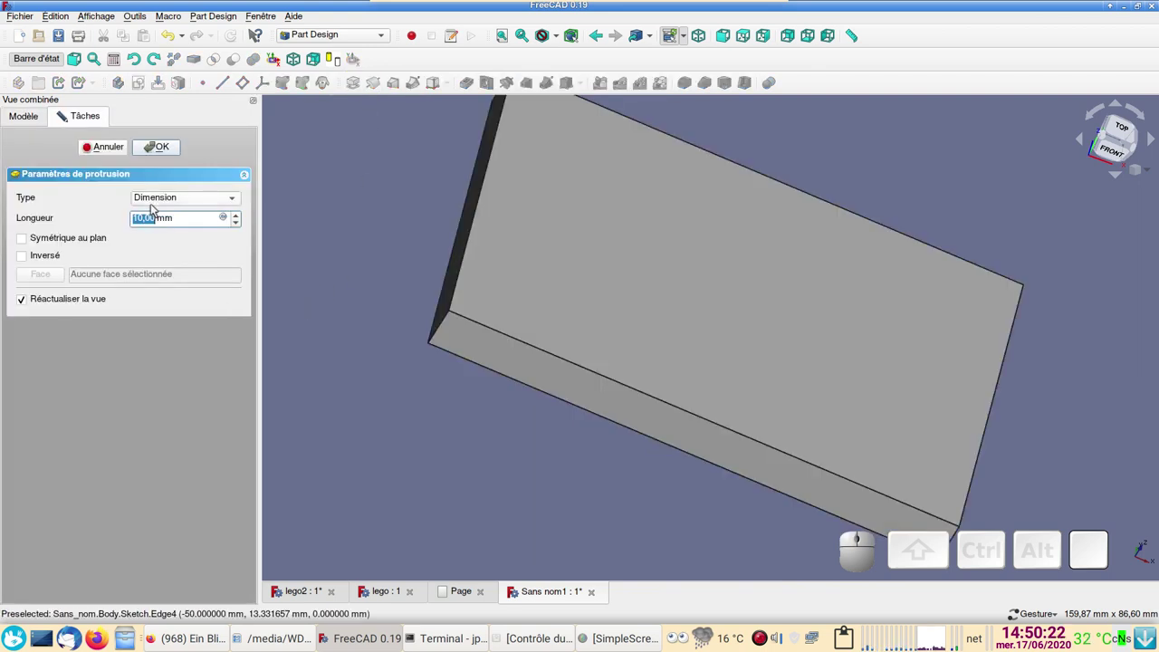
{"action": "key", "text": "4"}
{"action": "key", "text": "0"}
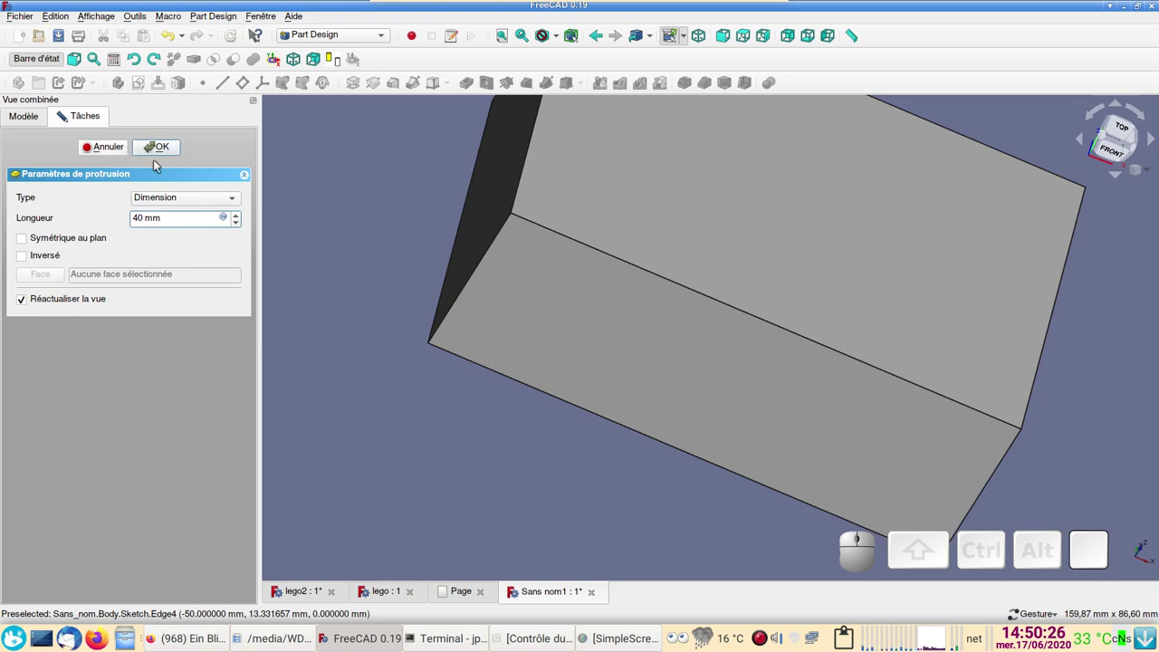
{"action": "left_click", "coordinate": [168, 149]}
Step: Turn the block around and pick its large top face as the sketch surface
{"action": "scroll", "scroll_direction": "down", "scroll_amount": 3}
{"action": "left_click_drag", "start_coordinate": [616, 449], "coordinate": [1004, 399]}
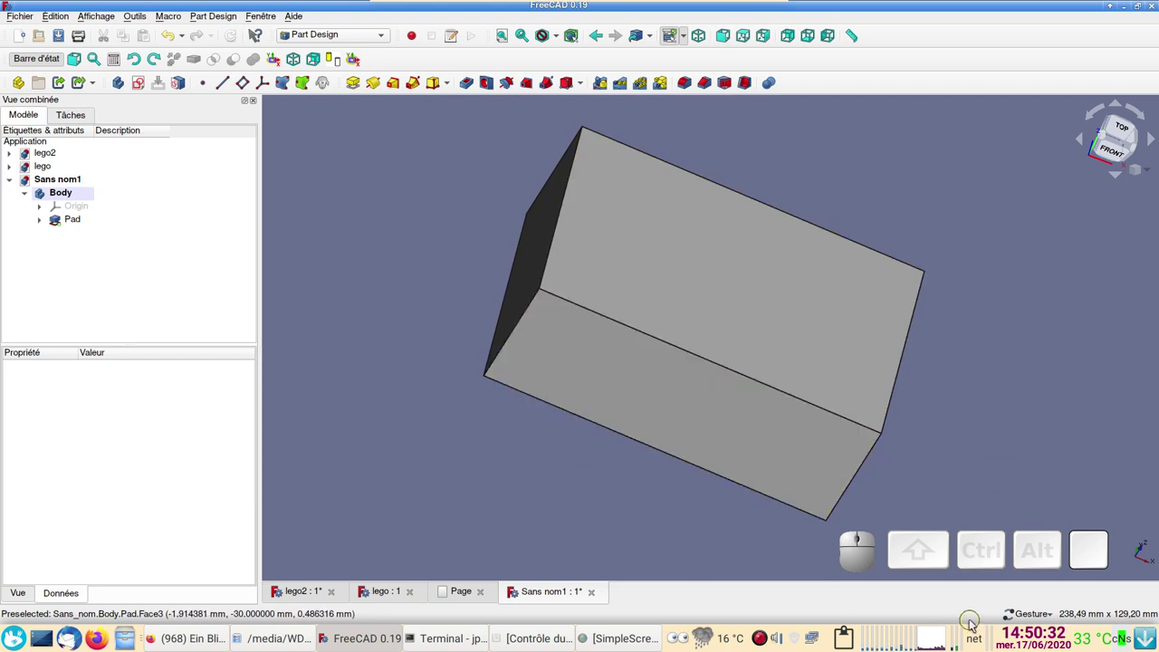
{"action": "left_click_drag", "start_coordinate": [1058, 449], "coordinate": [899, 455]}
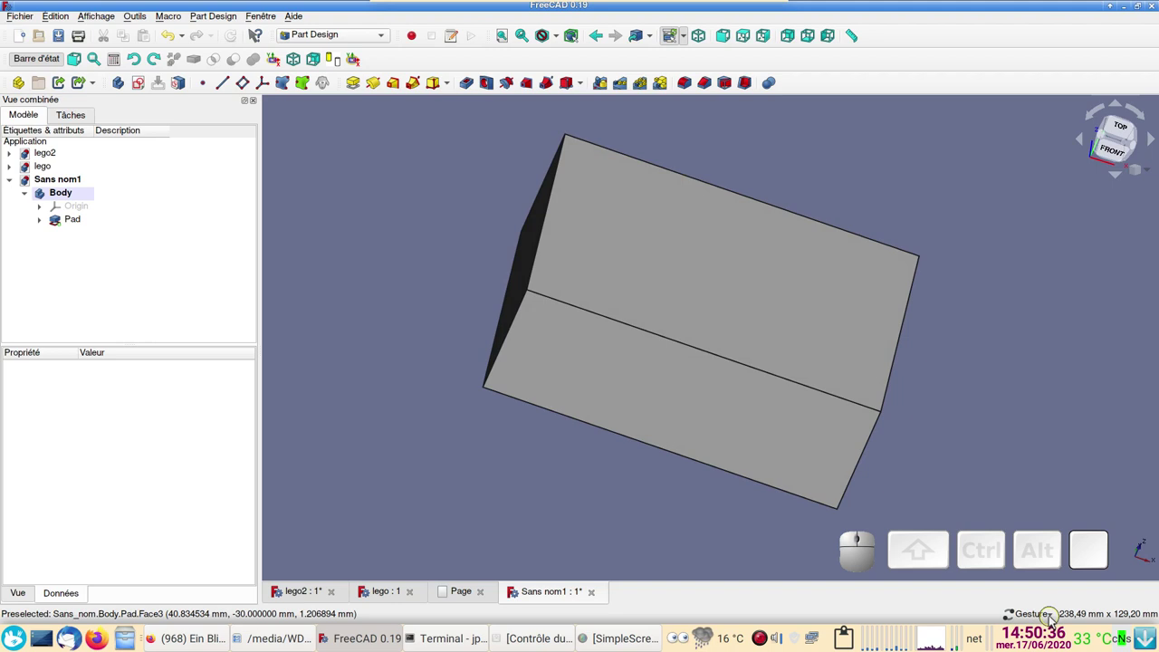
{"action": "left_click", "coordinate": [1053, 620]}
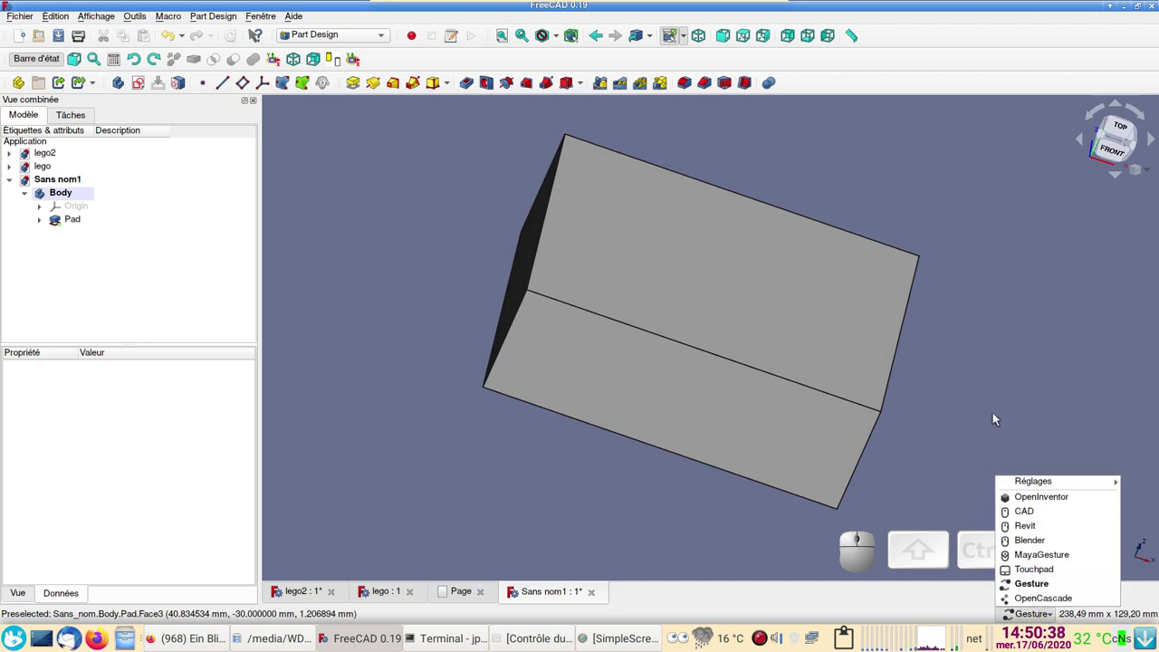
{"action": "left_click", "coordinate": [999, 416]}
{"action": "left_click_drag", "start_coordinate": [625, 395], "coordinate": [610, 404]}
{"action": "left_click_drag", "start_coordinate": [604, 379], "coordinate": [610, 404]}
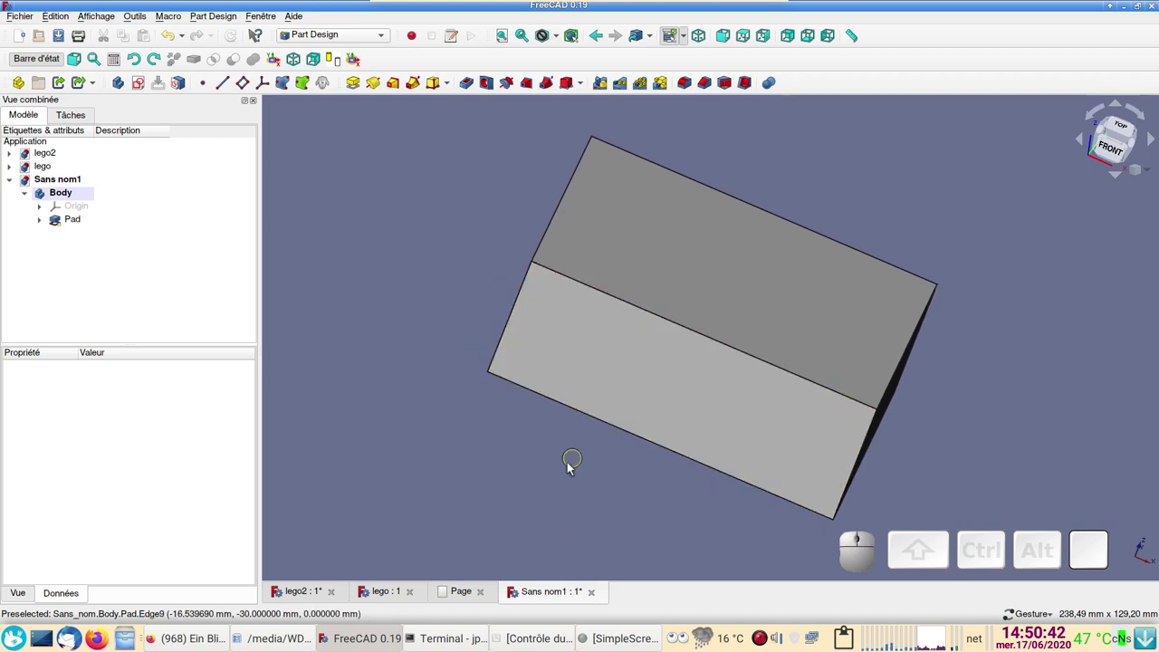
{"action": "middle_click", "coordinate": [493, 378]}
{"action": "left_click_drag", "start_coordinate": [640, 375], "coordinate": [757, 410]}
{"action": "left_click_drag", "start_coordinate": [751, 408], "coordinate": [900, 410]}
{"action": "left_click", "coordinate": [1014, 360]}
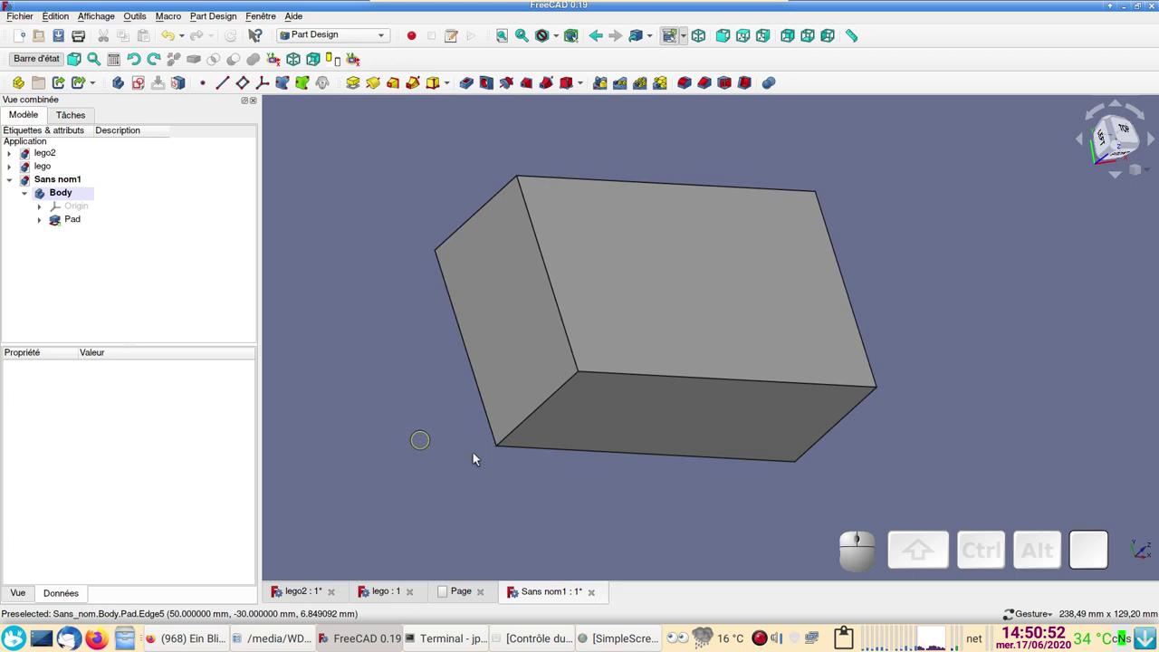
{"action": "left_click", "coordinate": [722, 267]}
{"action": "left_click", "coordinate": [1044, 211]}
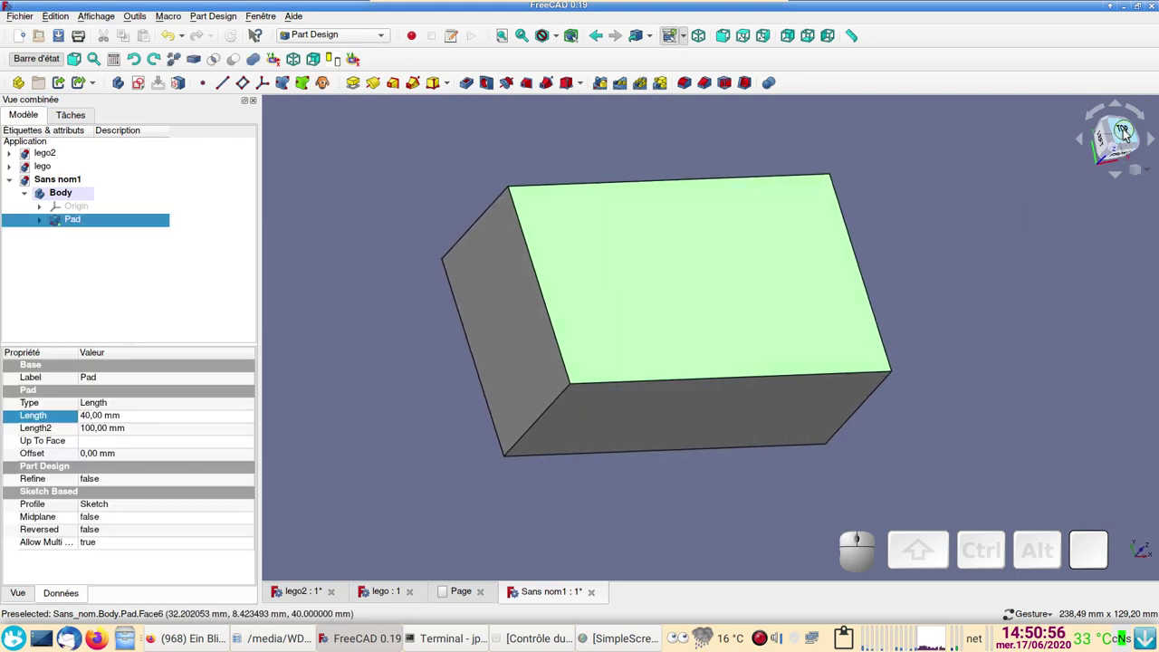
{"action": "left_click_drag", "start_coordinate": [1085, 224], "coordinate": [1144, 143]}
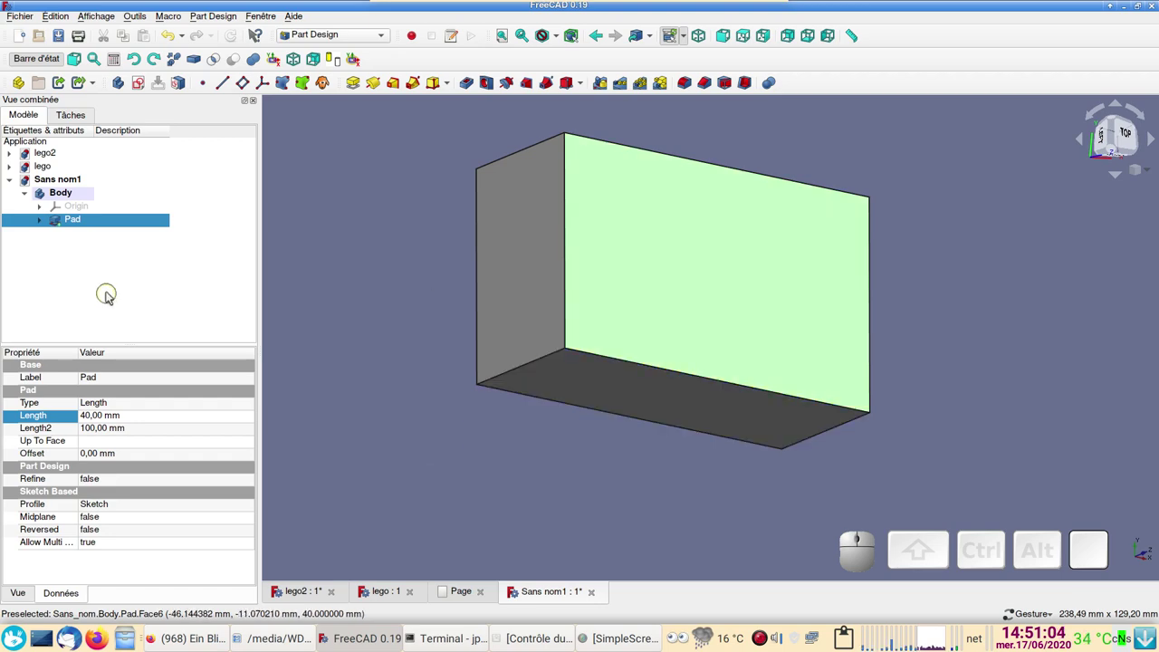
Step: Sketch a rectangle in the top-left corner with equal sides
{"action": "left_click", "coordinate": [142, 88]}
{"action": "left_click_drag", "start_coordinate": [386, 335], "coordinate": [548, 269]}
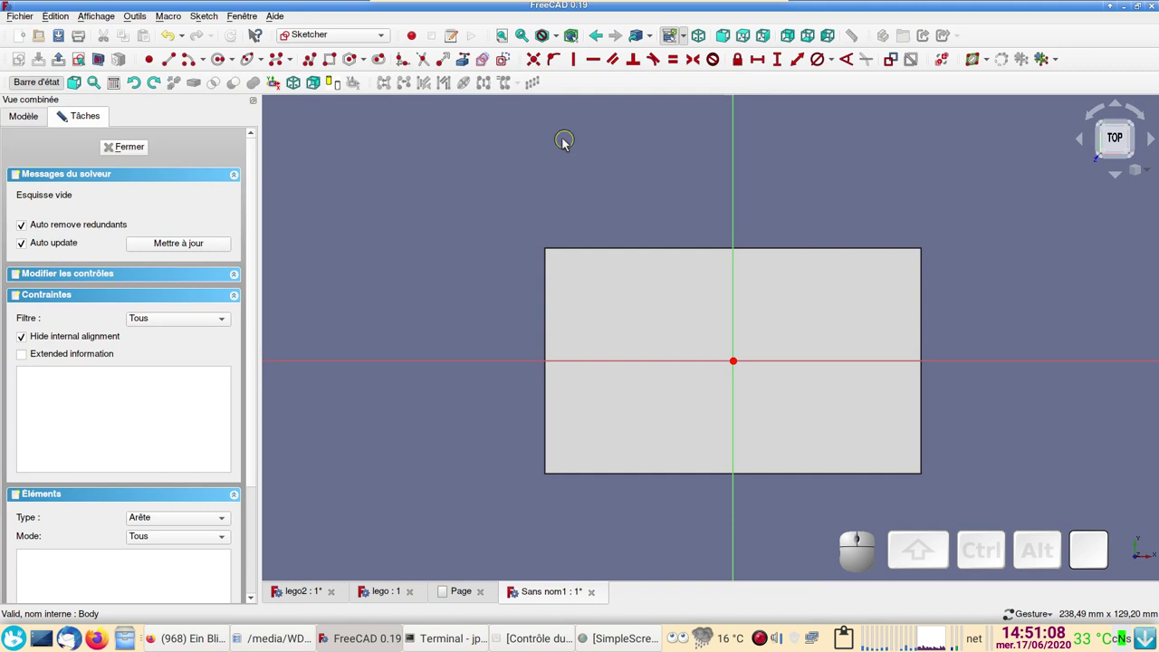
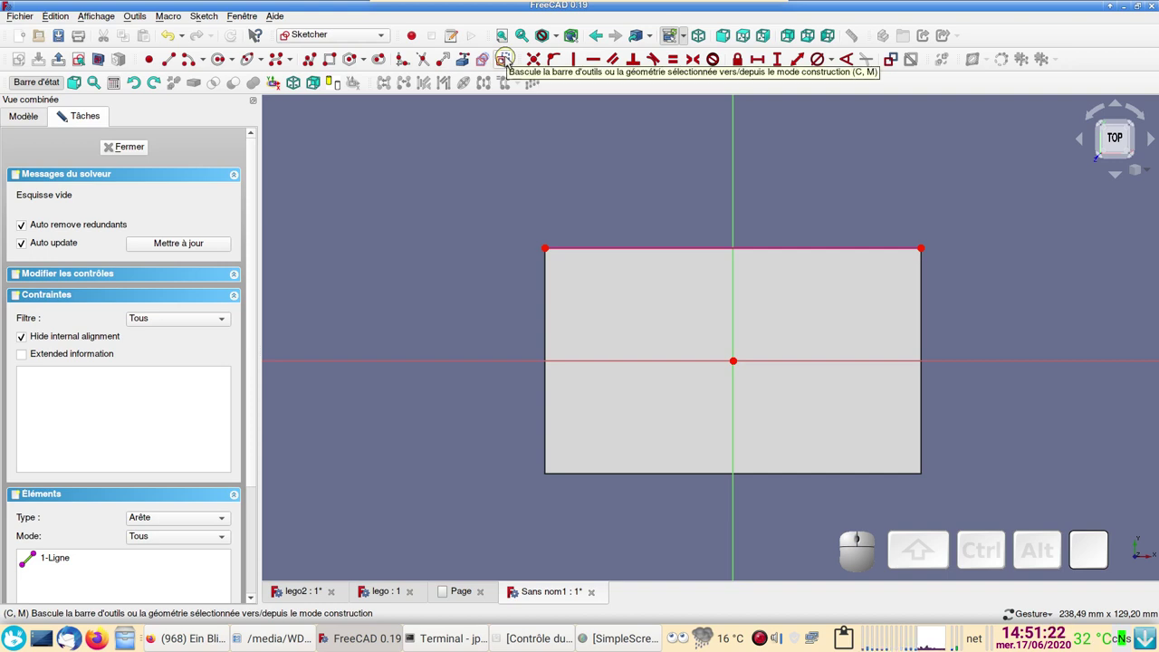
{"action": "left_click", "coordinate": [510, 62]}
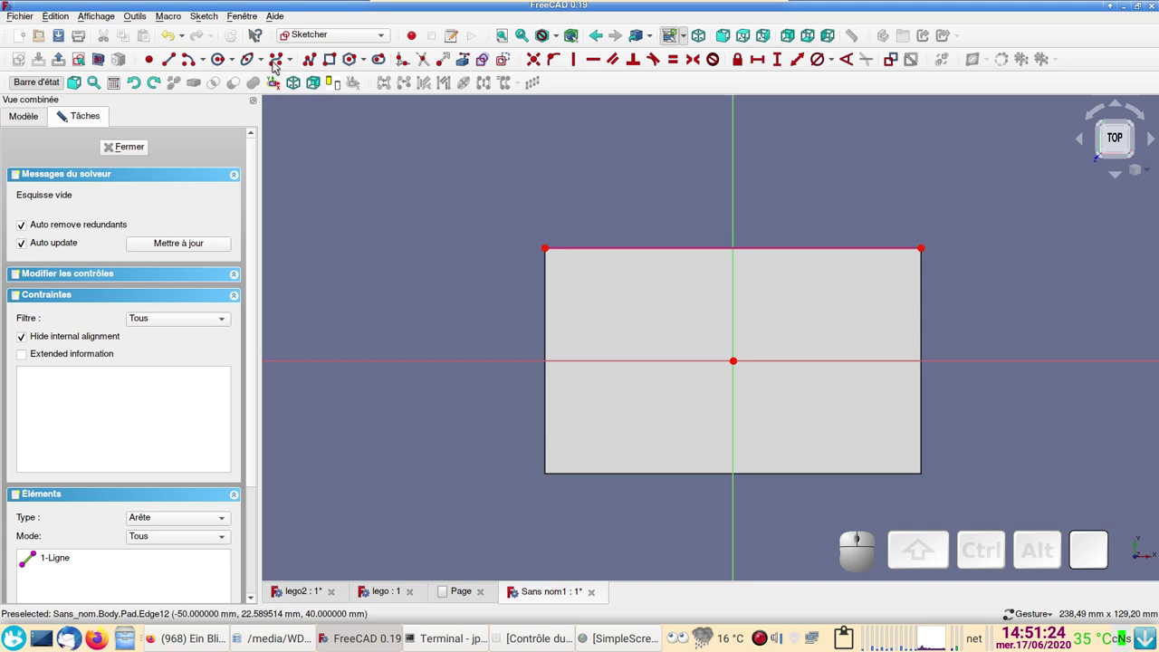
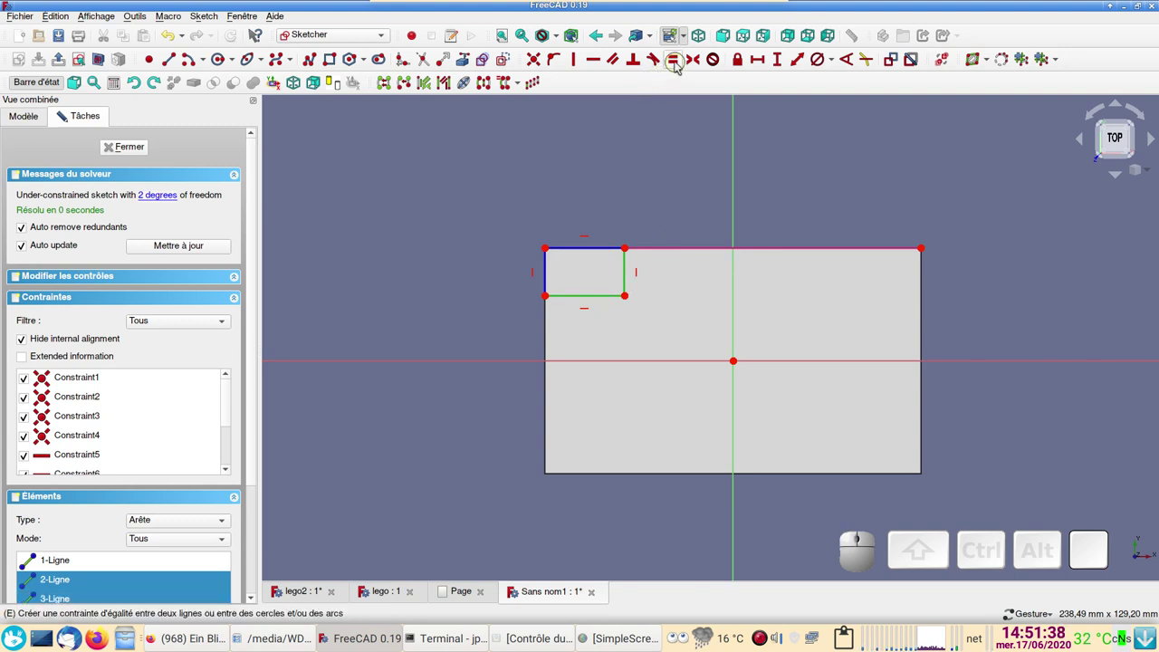
{"action": "left_click", "coordinate": [679, 68]}
{"action": "left_click_drag", "start_coordinate": [610, 316], "coordinate": [651, 275]}
Step: Dimension the square to 15 mm and move the dimension outside it
{"action": "left_click", "coordinate": [612, 278]}
{"action": "left_click", "coordinate": [783, 67]}
{"action": "key", "text": "Return"}
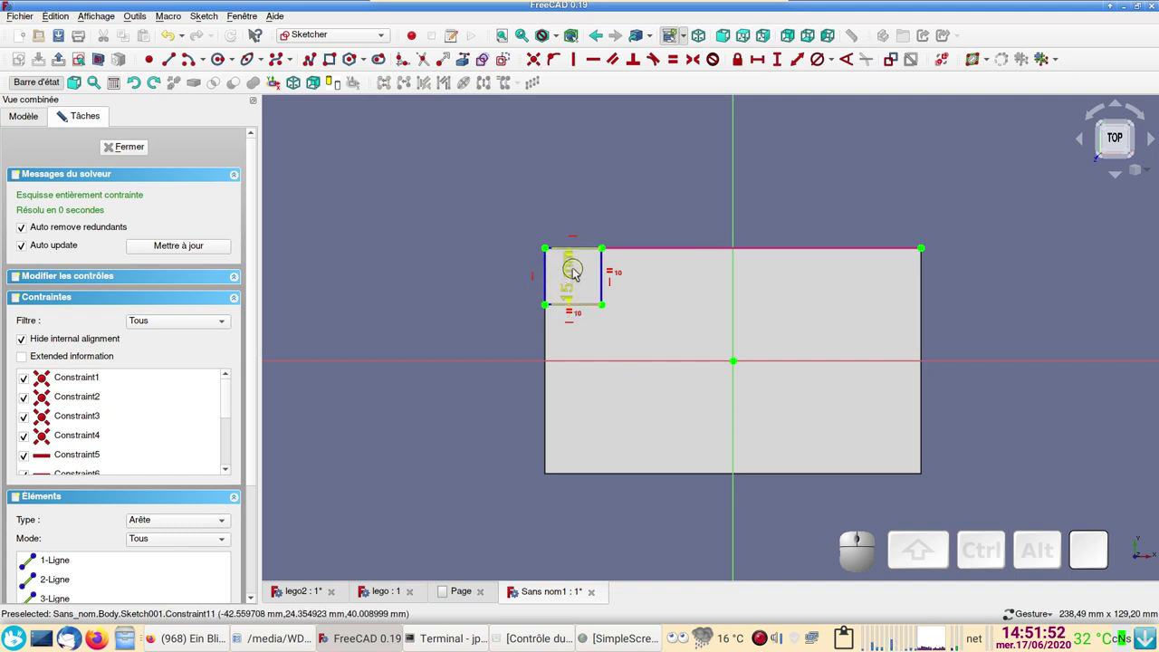
{"action": "left_click_drag", "start_coordinate": [578, 274], "coordinate": [589, 303]}
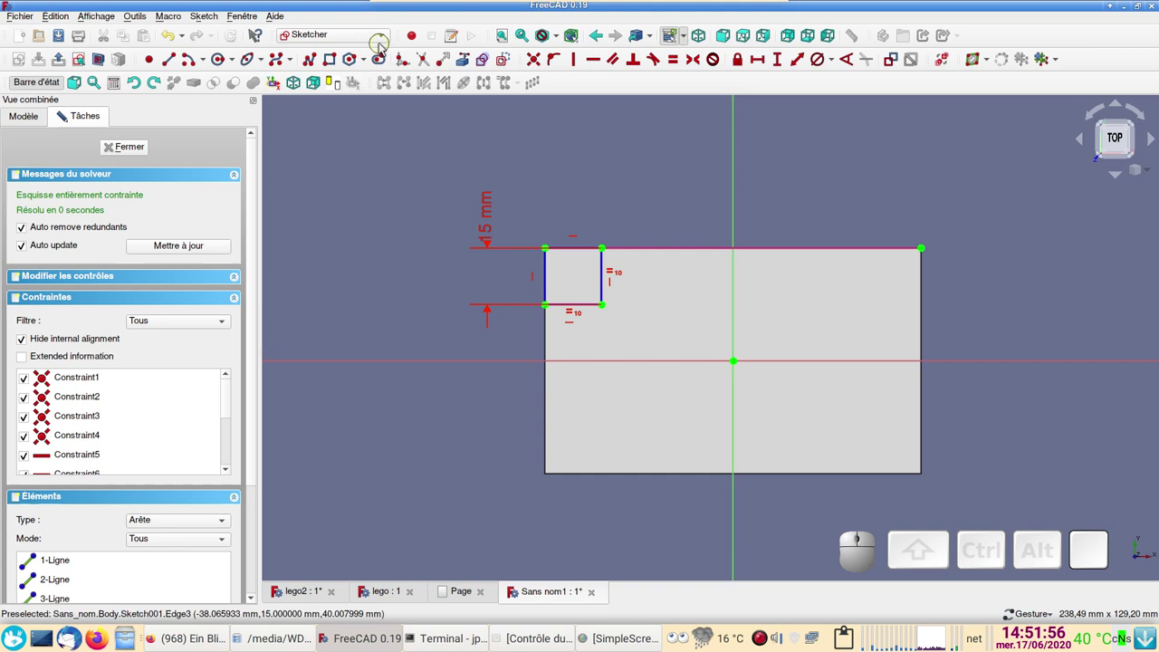
Step: Draw a 20.6 mm diameter circle centred on the square's inner corner
{"action": "left_click", "coordinate": [511, 62]}
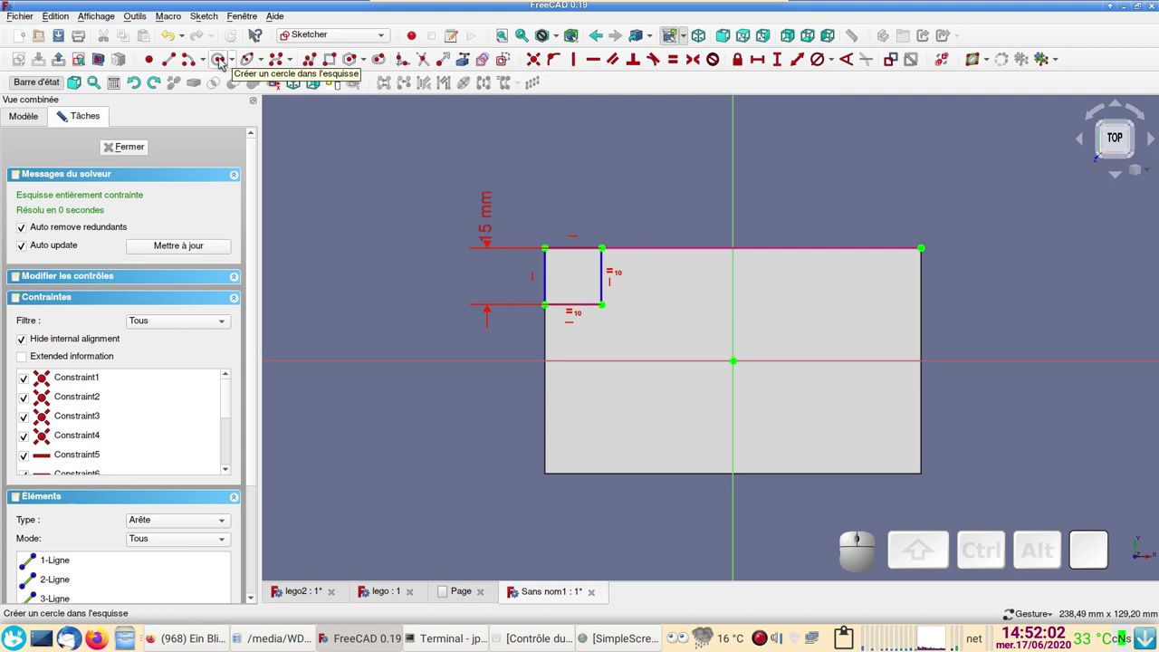
{"action": "left_click", "coordinate": [222, 63]}
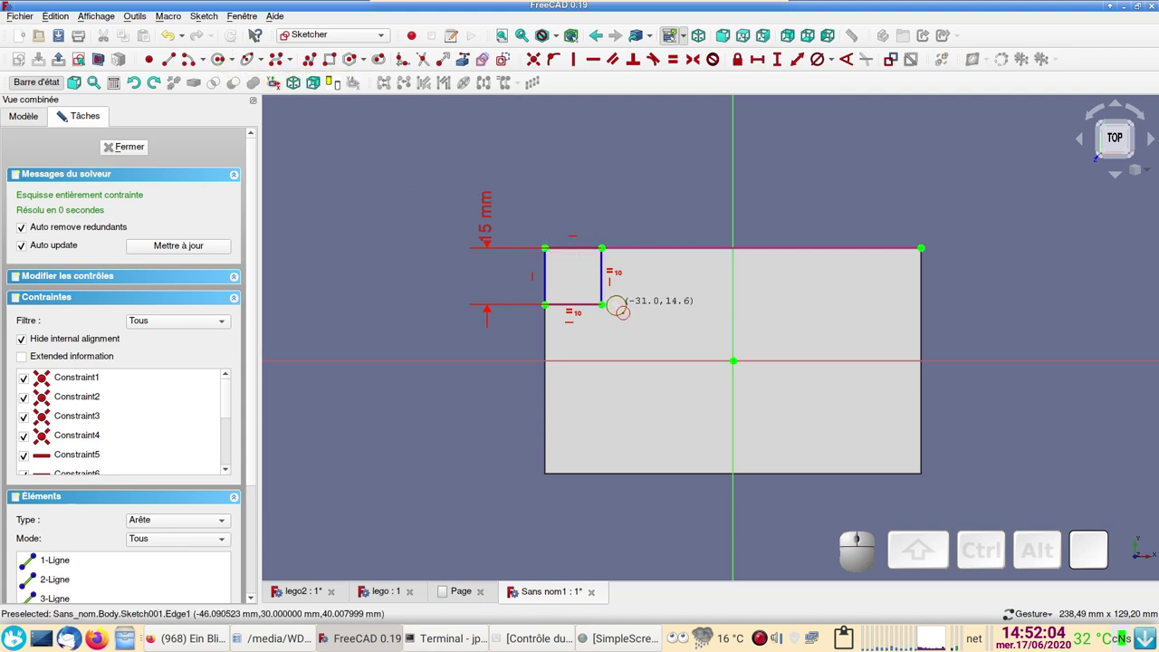
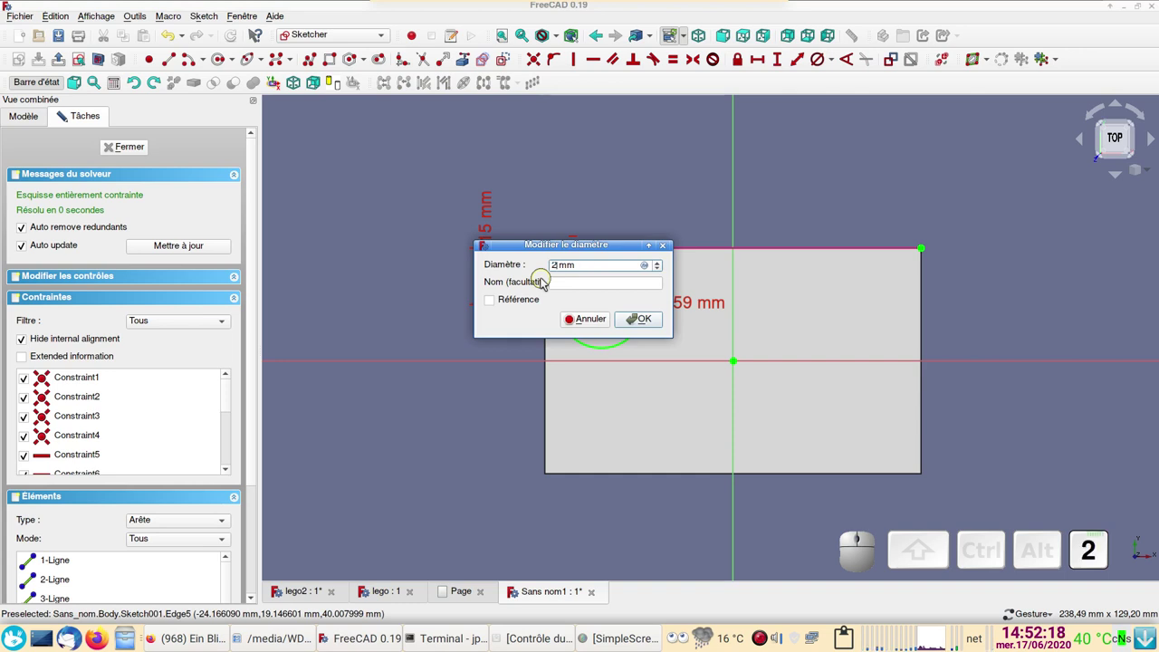
{"action": "key", "text": "6"}
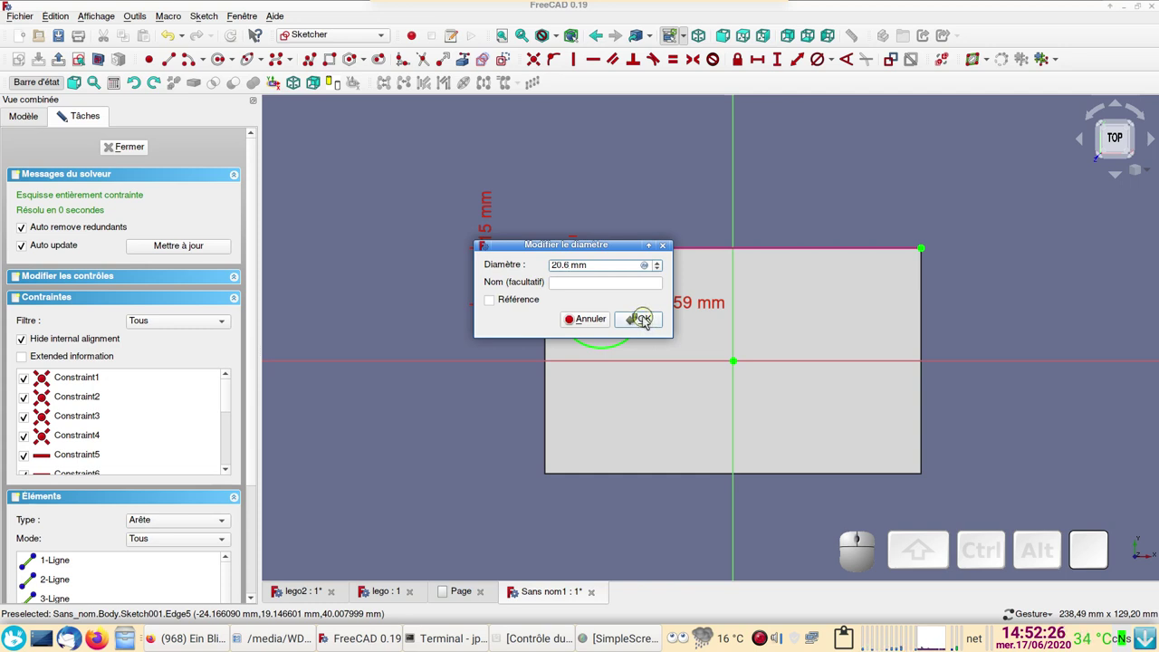
Step: Pocket the circle sketch 20 mm deep into the block as a round hole
{"action": "left_click", "coordinate": [647, 322]}
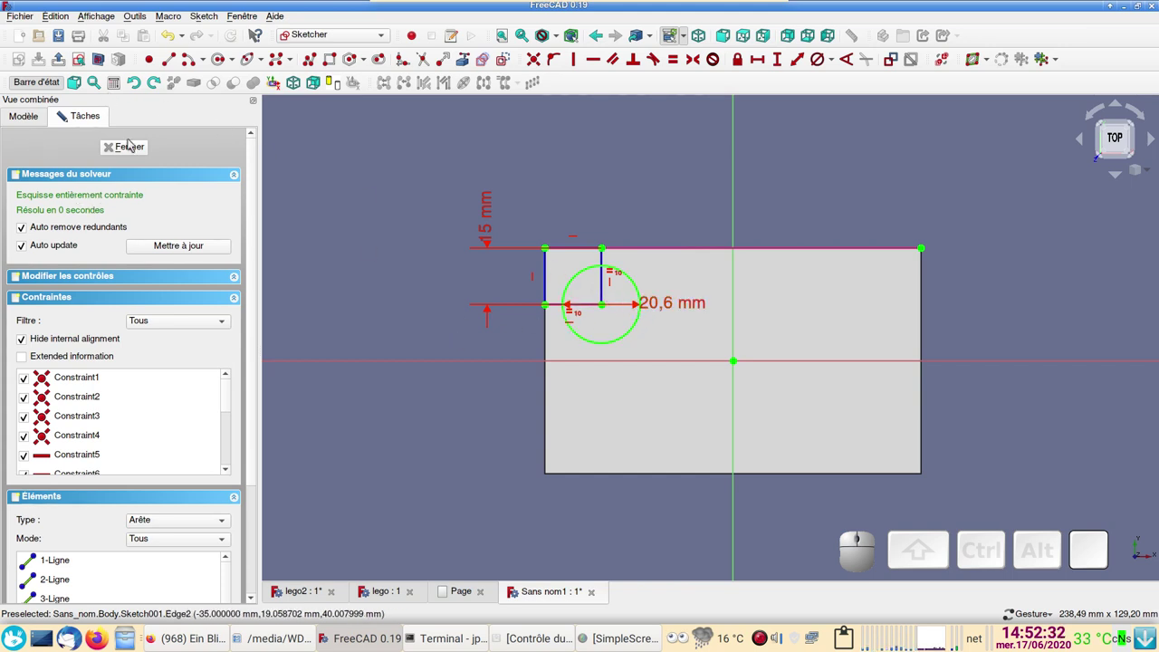
{"action": "left_click", "coordinate": [133, 142]}
{"action": "left_click", "coordinate": [781, 502]}
{"action": "left_click_drag", "start_coordinate": [438, 322], "coordinate": [565, 294]}
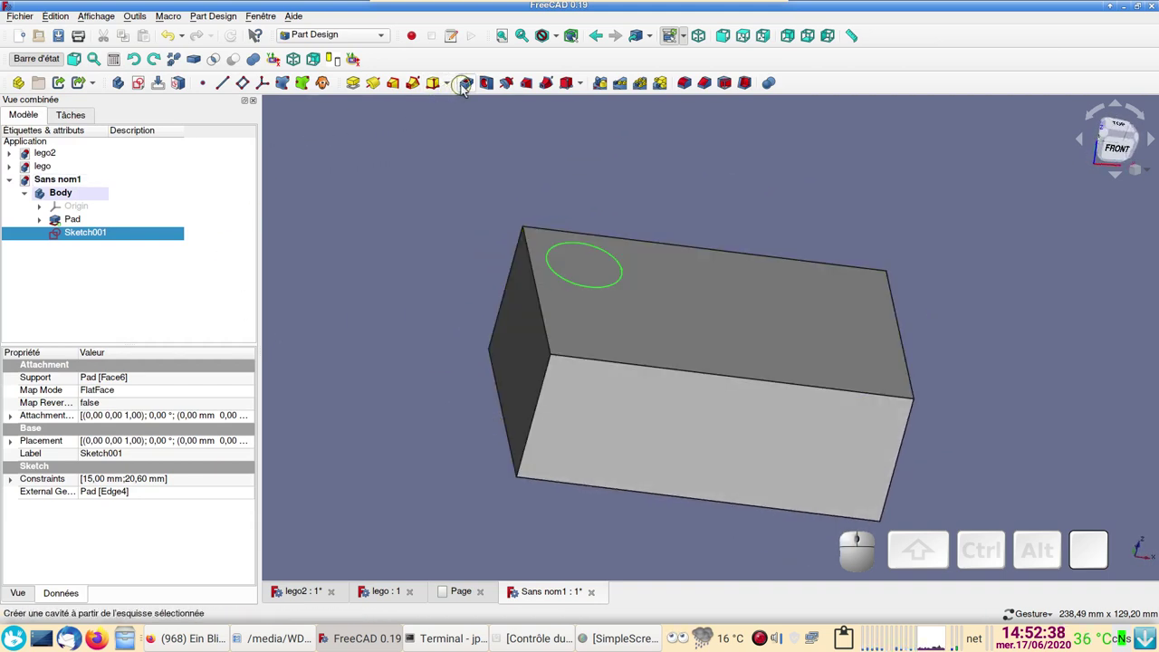
{"action": "left_click", "coordinate": [467, 91]}
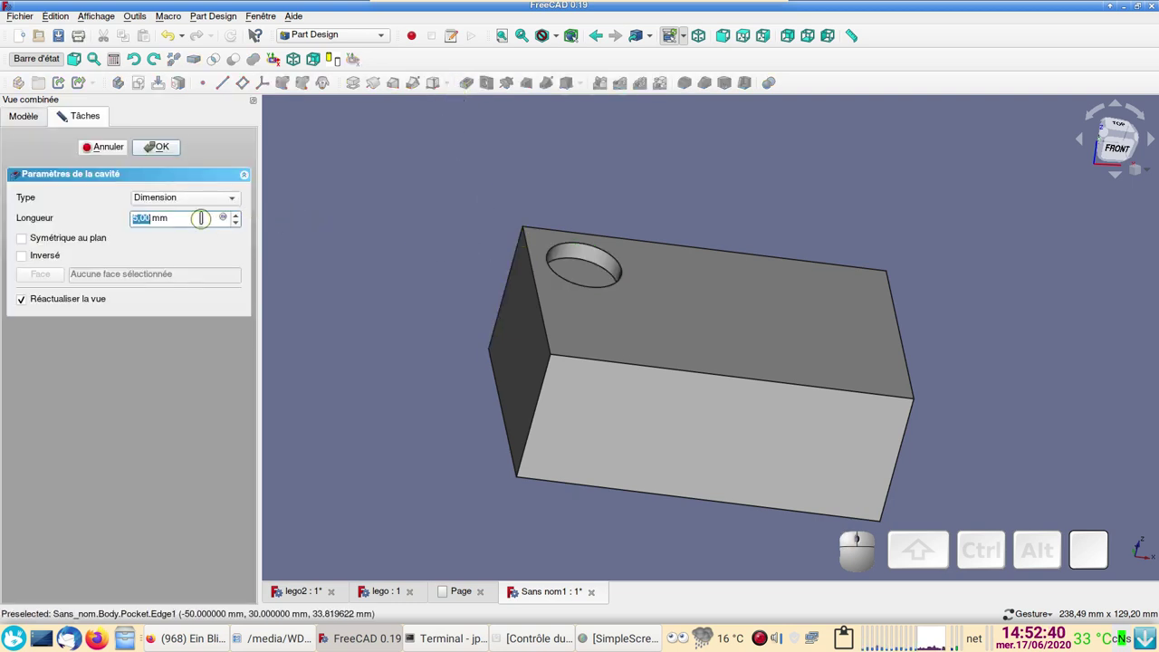
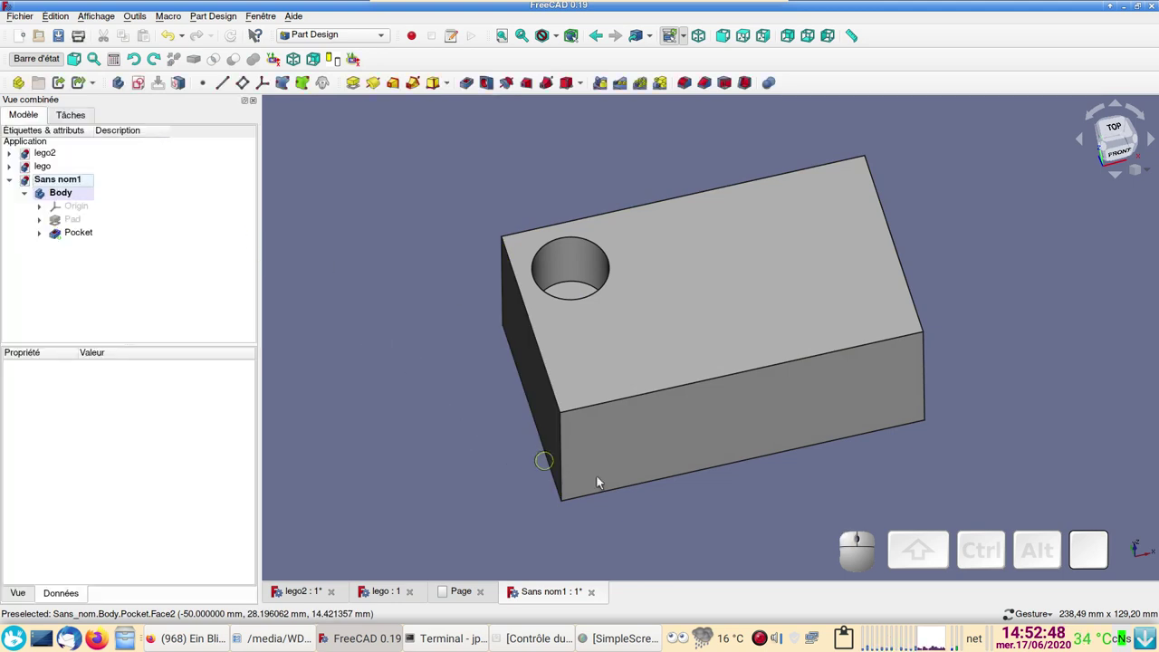
{"action": "left_click_drag", "start_coordinate": [706, 526], "coordinate": [607, 351]}
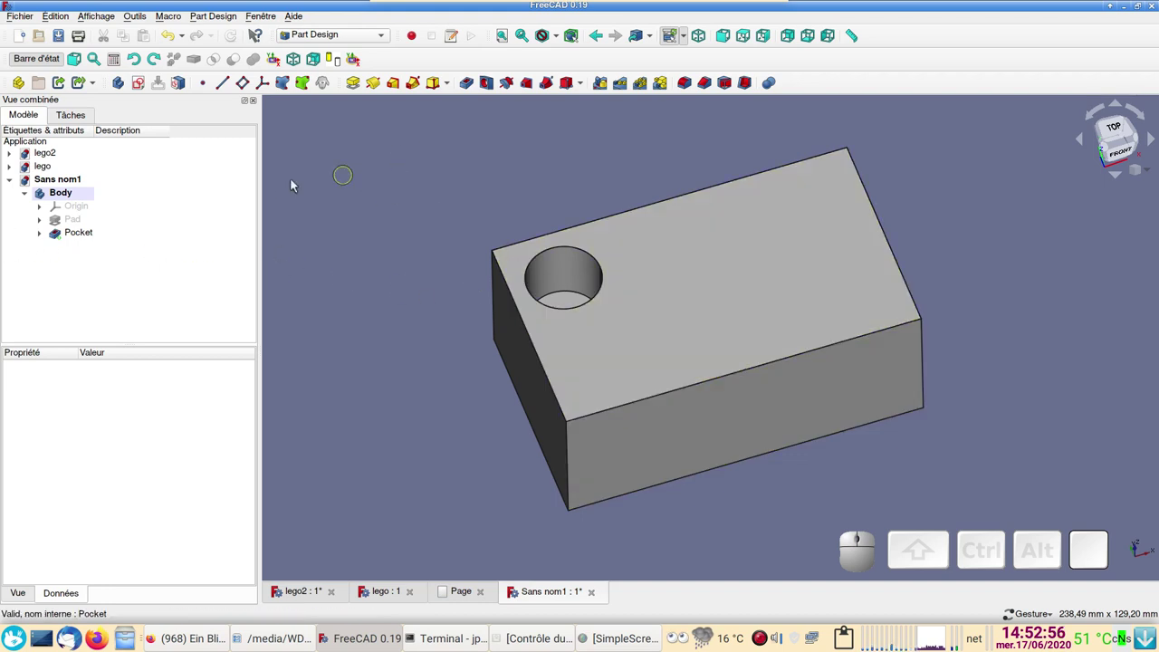
Step: MultiTransform the pocket into a 70 mm linear pattern of three holes
{"action": "left_click", "coordinate": [85, 238]}
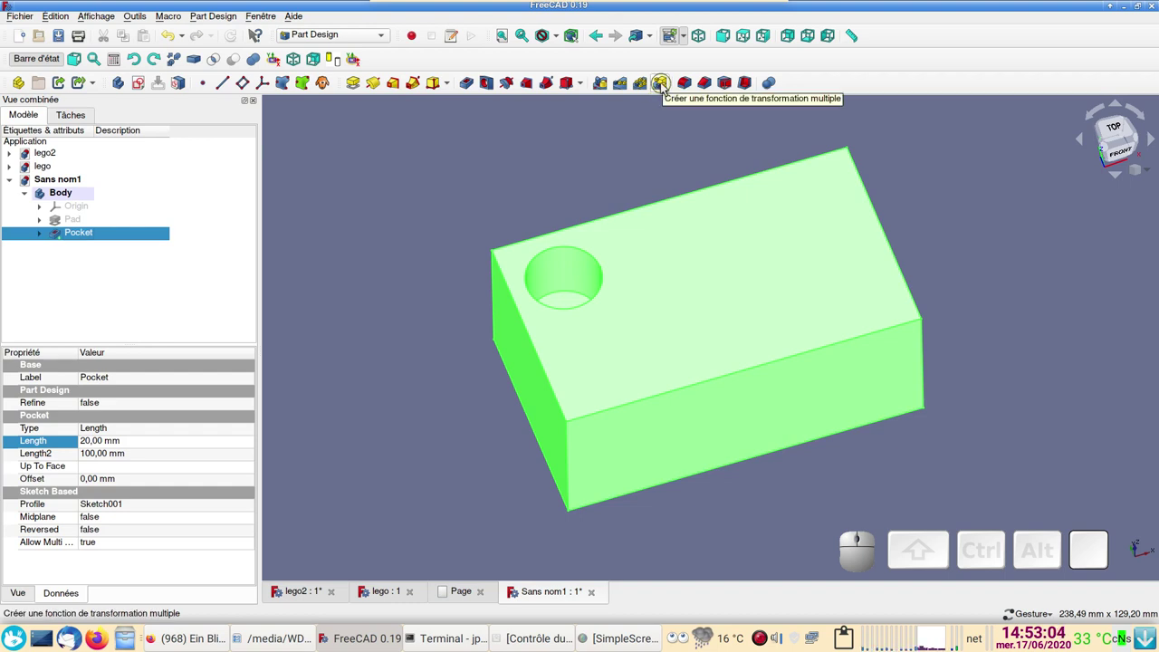
{"action": "left_click", "coordinate": [661, 86]}
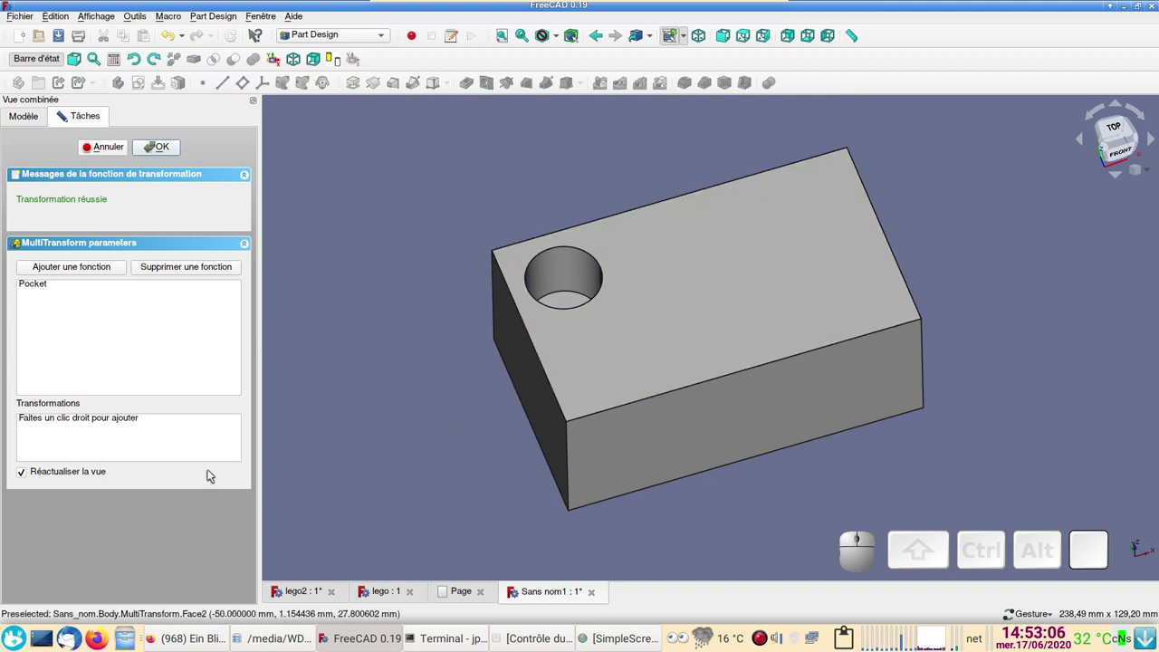
{"action": "right_click", "coordinate": [118, 434]}
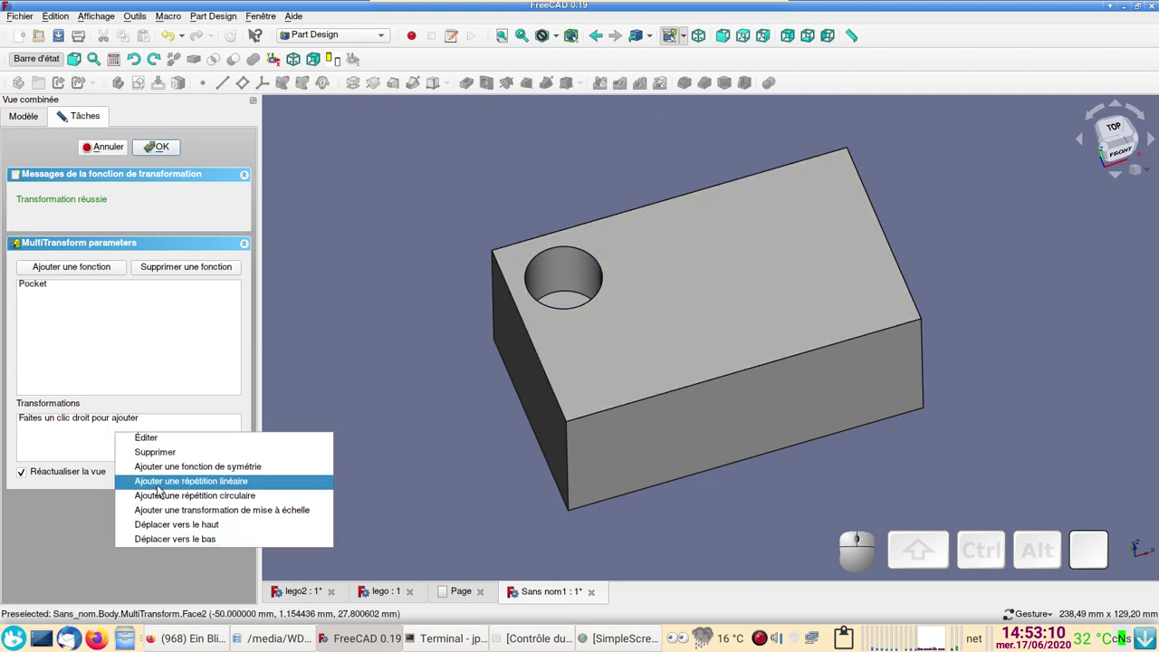
{"action": "left_click", "coordinate": [164, 489]}
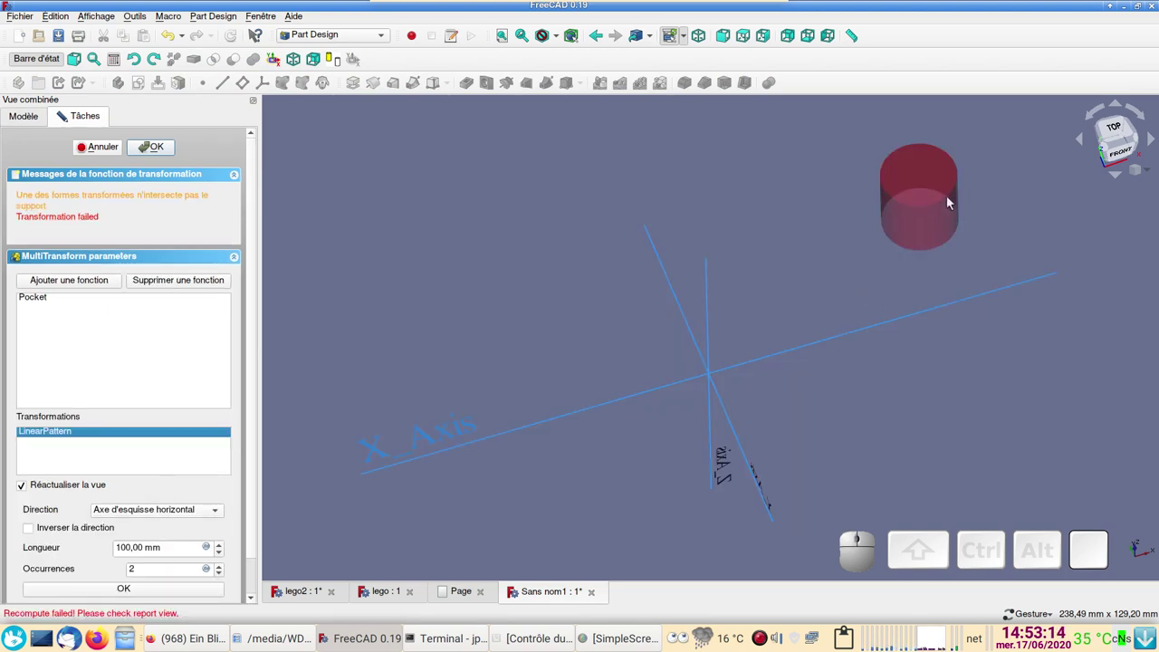
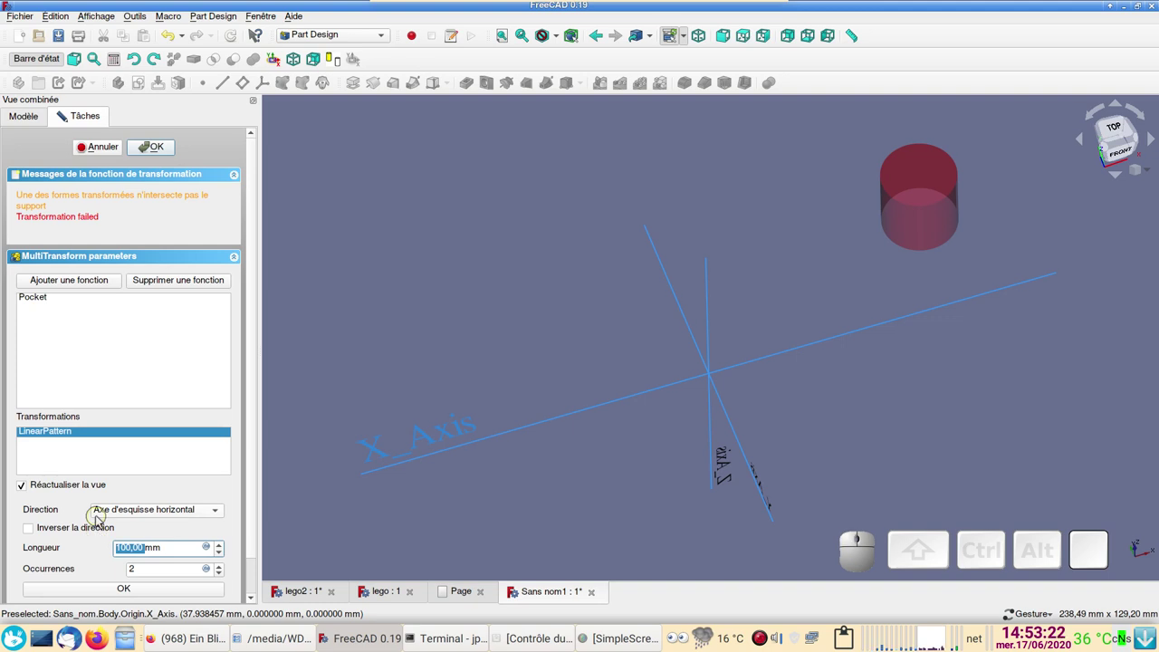
{"action": "key", "text": "7"}
{"action": "key", "text": "0"}
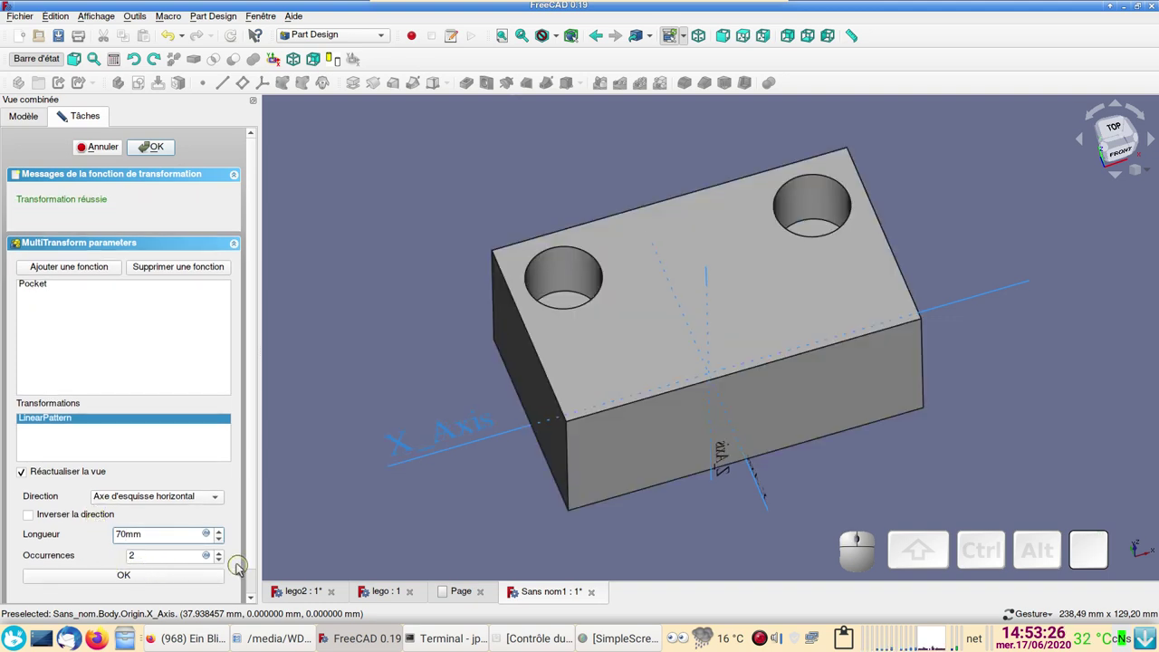
{"action": "left_click", "coordinate": [222, 558]}
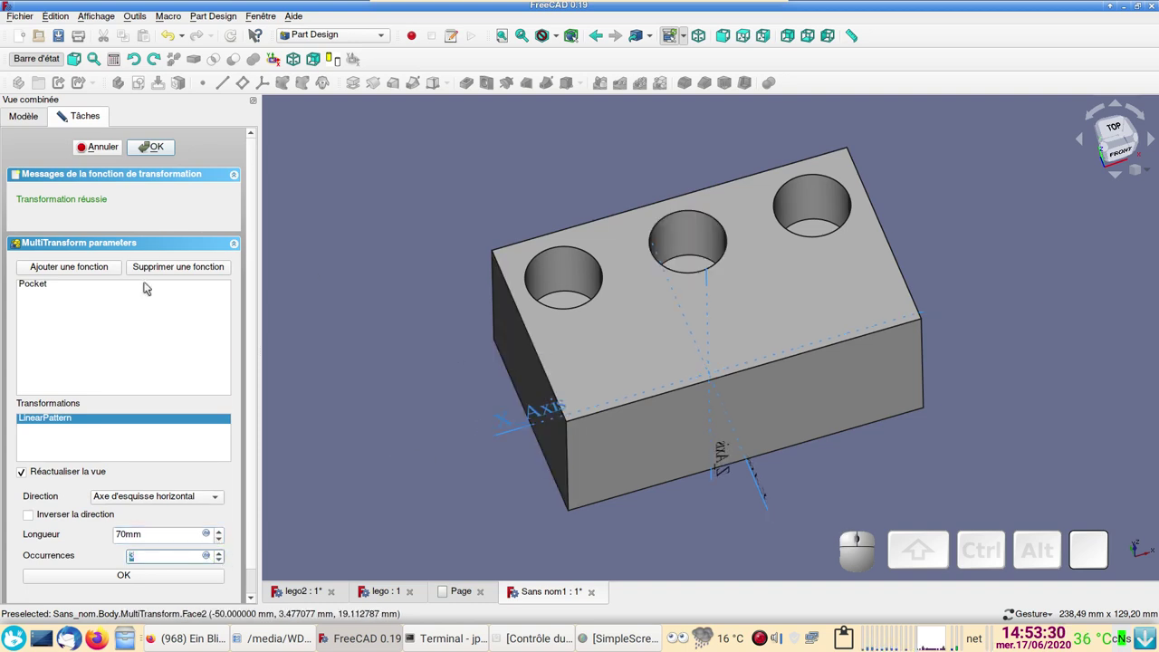
{"action": "left_click", "coordinate": [128, 581]}
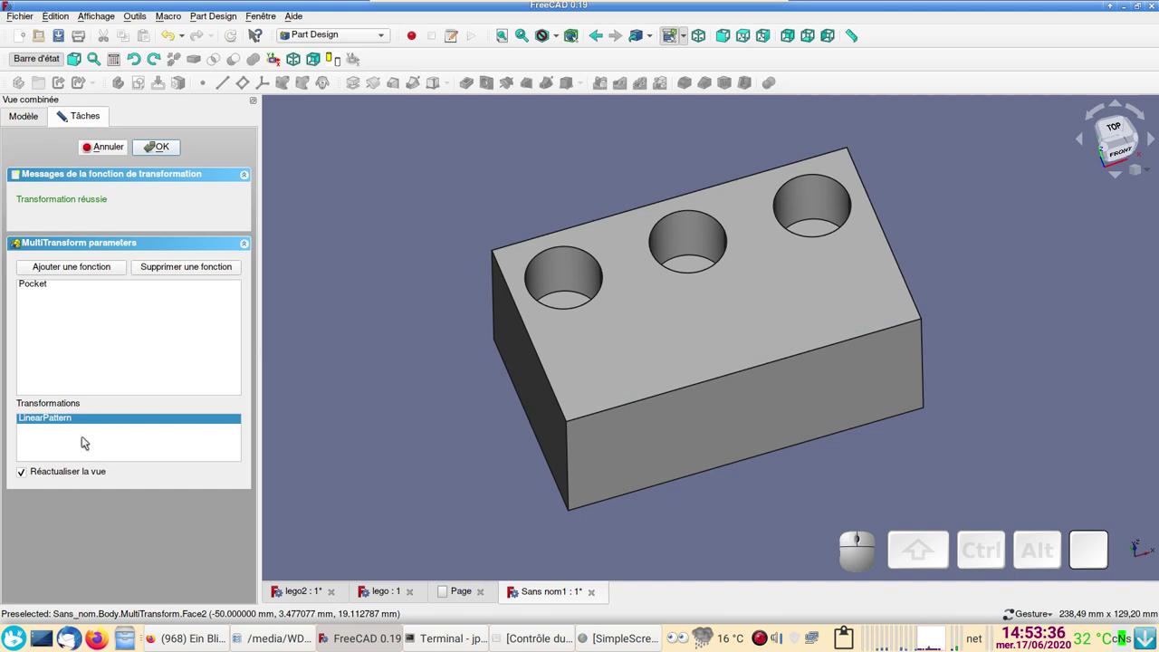
Step: Add a Mirrored transformation about the XZ plane to the MultiTransform, doubling the holes to six
{"action": "right_click", "coordinate": [87, 443]}
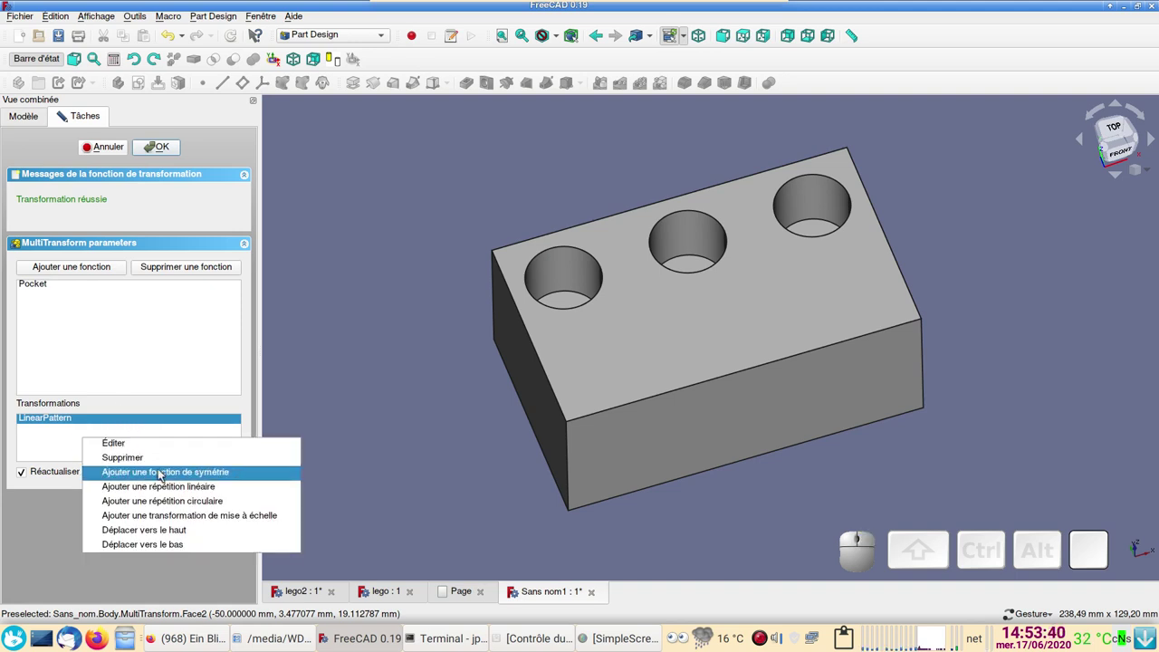
{"action": "left_click", "coordinate": [163, 475]}
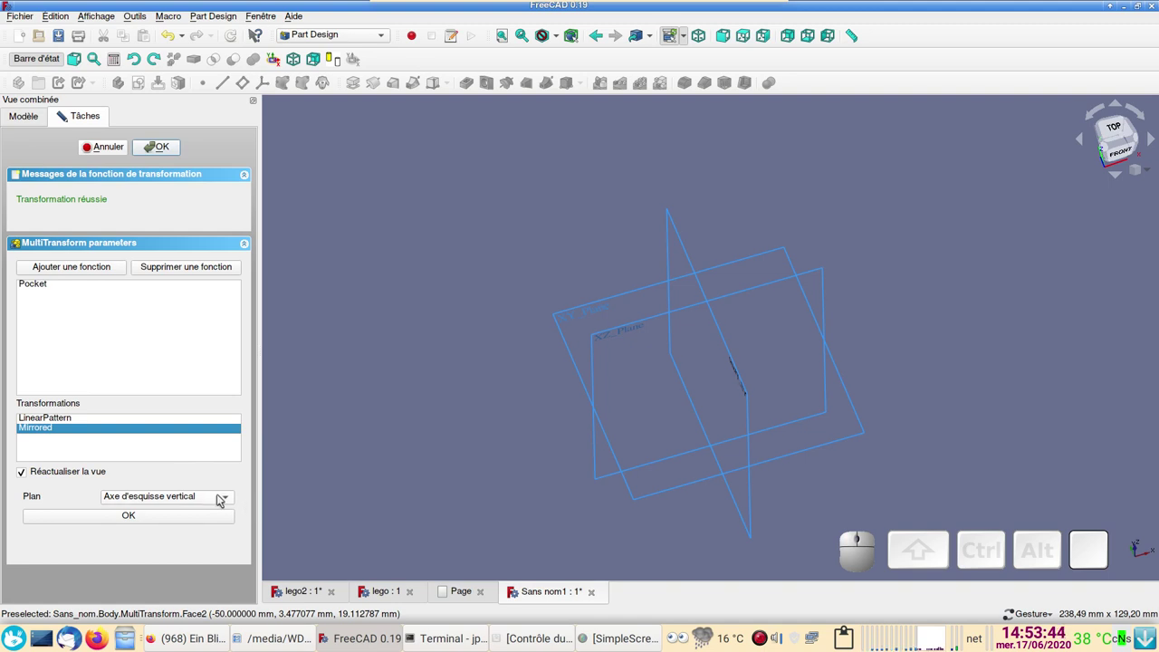
{"action": "left_click", "coordinate": [232, 503]}
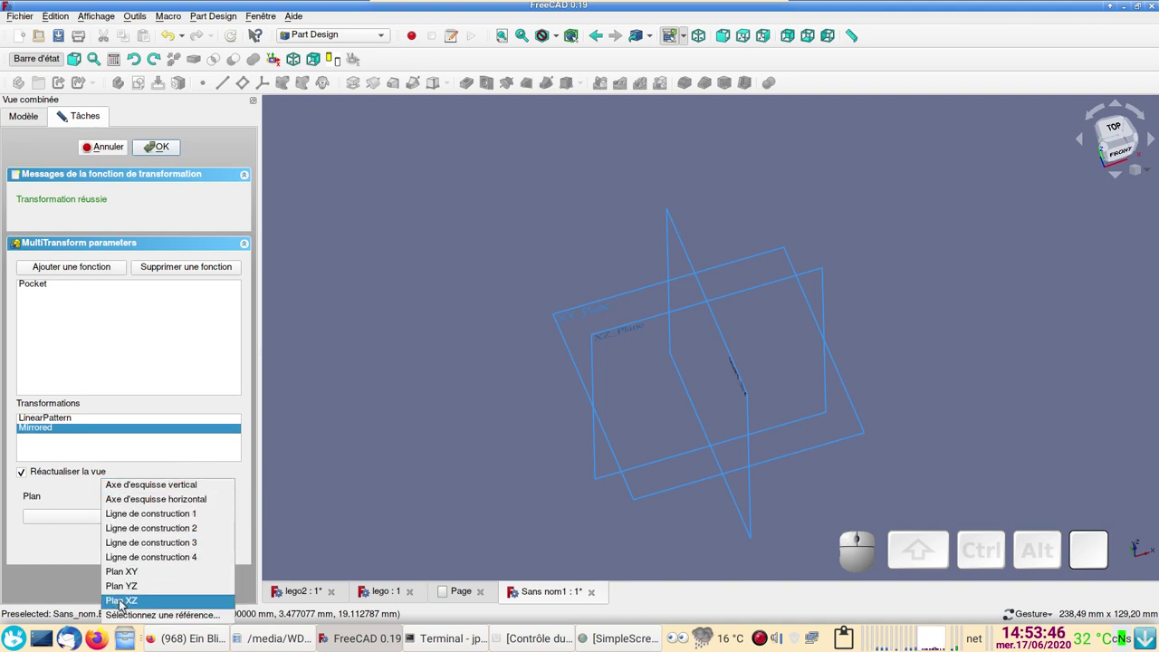
{"action": "left_click", "coordinate": [124, 606]}
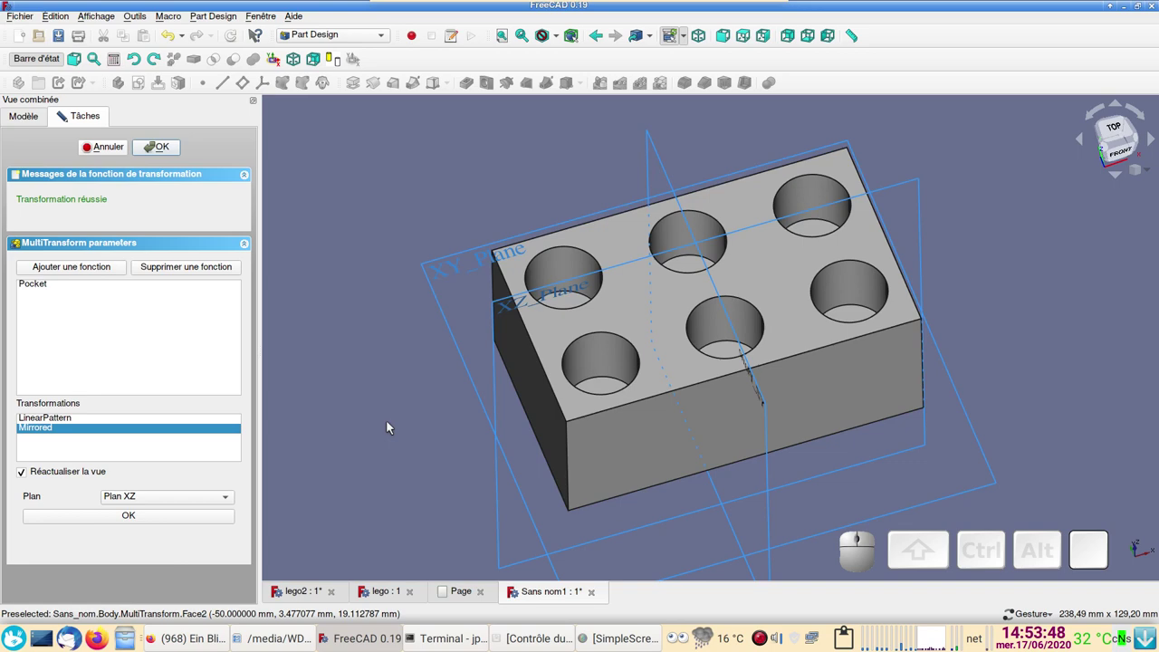
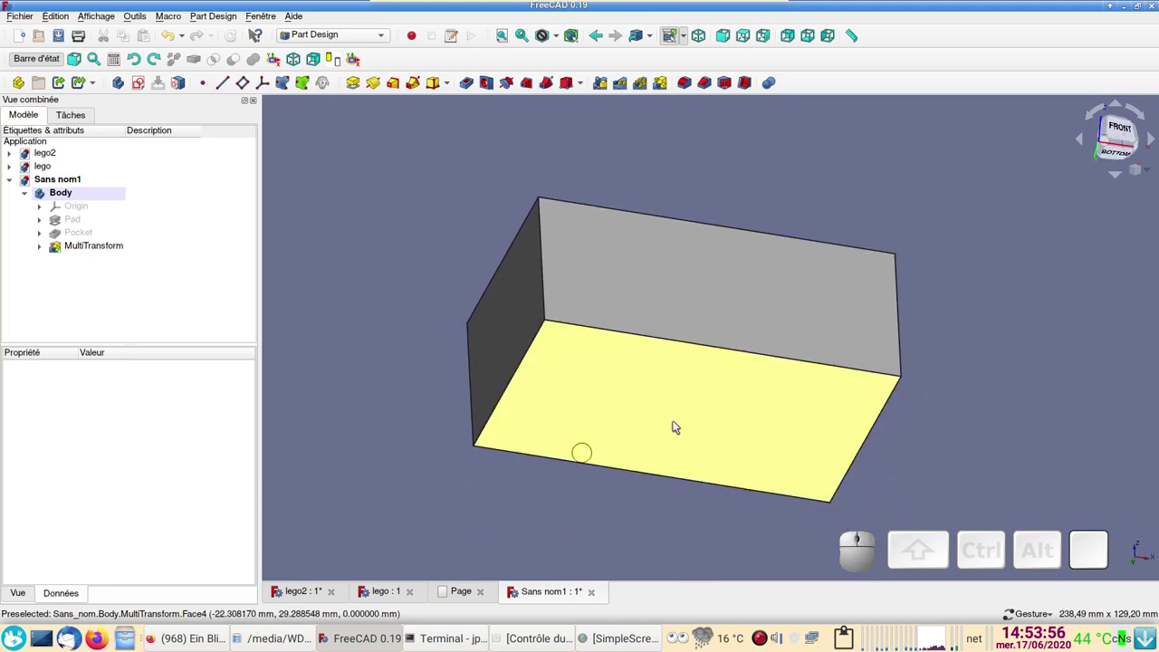
Step: Apply an inward Thickness from the brick's bottom face and raise its wall value to 2 mm
{"action": "left_click", "coordinate": [693, 408]}
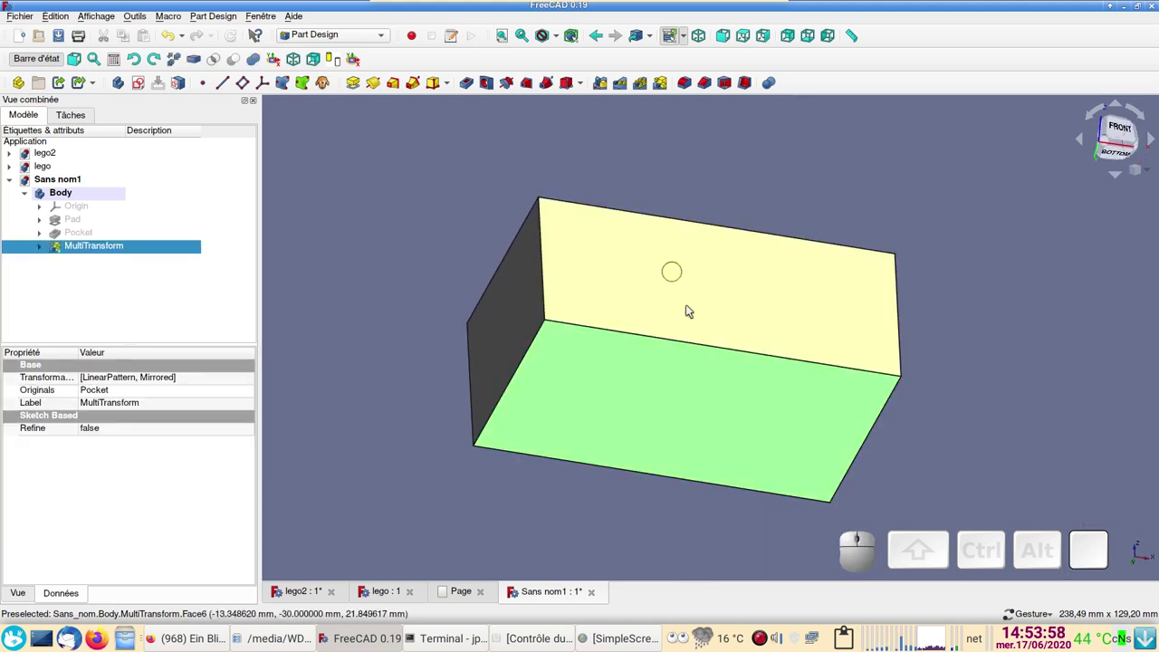
{"action": "left_click", "coordinate": [748, 90]}
{"action": "left_click", "coordinate": [658, 448]}
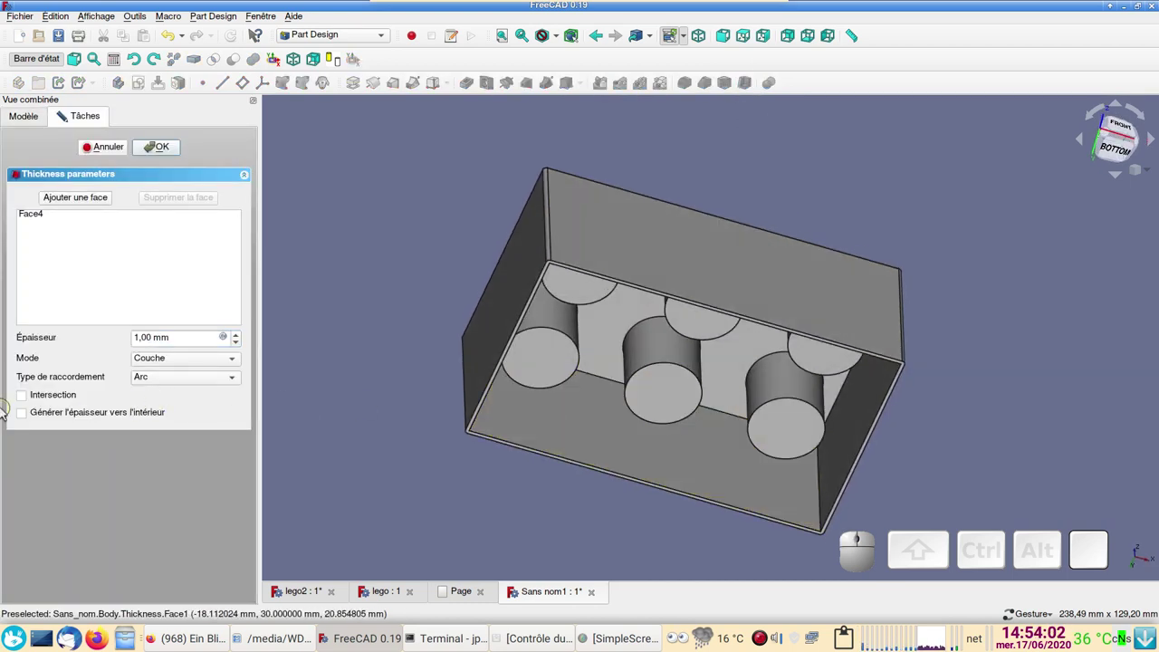
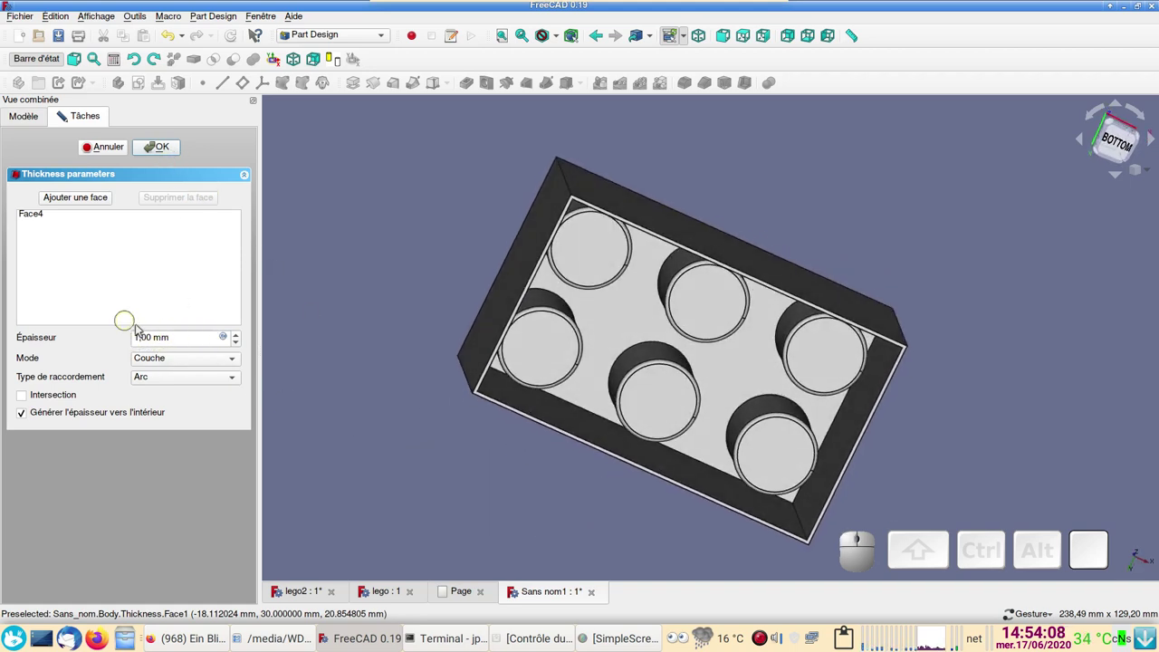
{"action": "left_click", "coordinate": [163, 153]}
{"action": "left_click", "coordinate": [75, 265]}
{"action": "left_click", "coordinate": [91, 455]}
{"action": "key", "text": "2"}
{"action": "key", "text": "Return"}
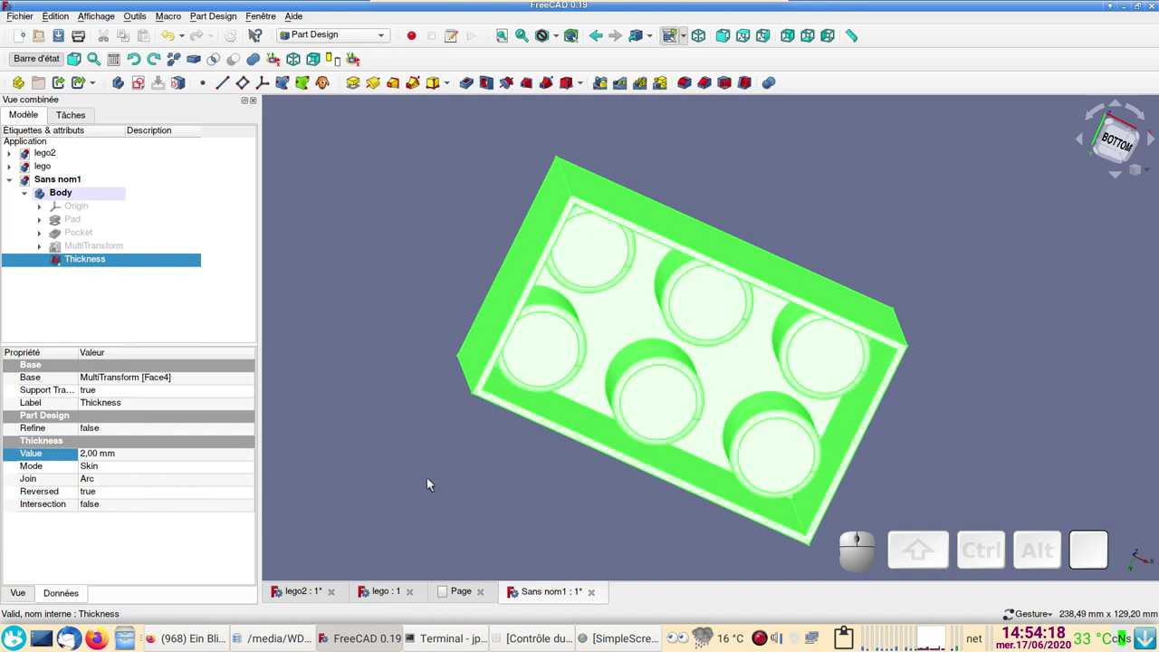
{"action": "left_click", "coordinate": [434, 483]}
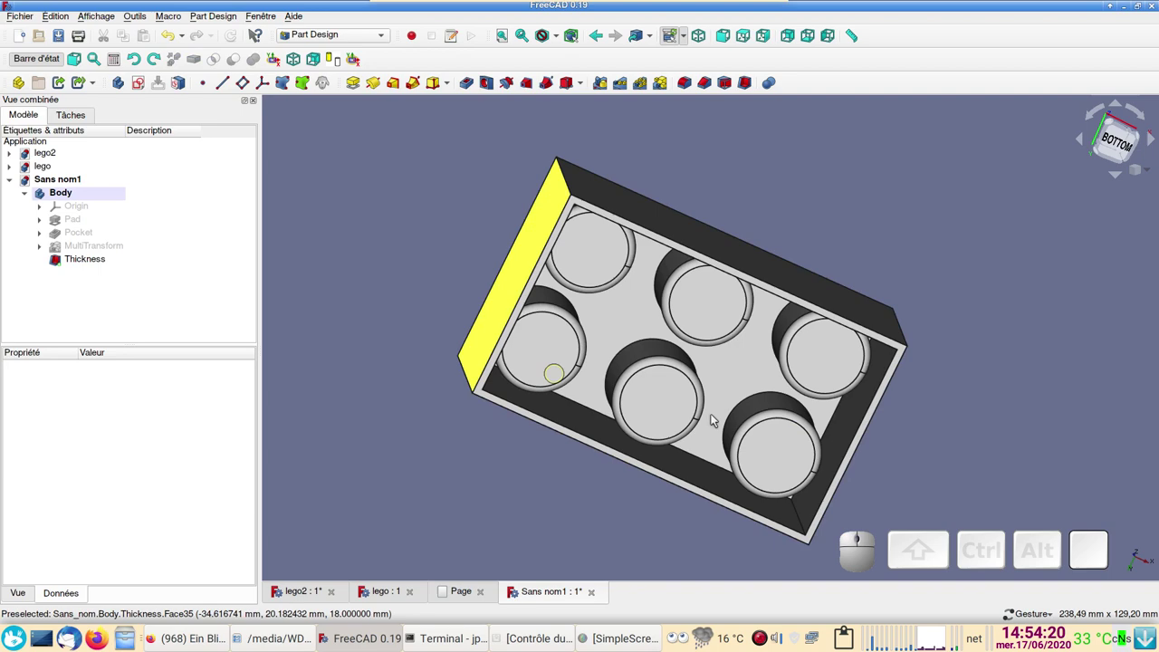
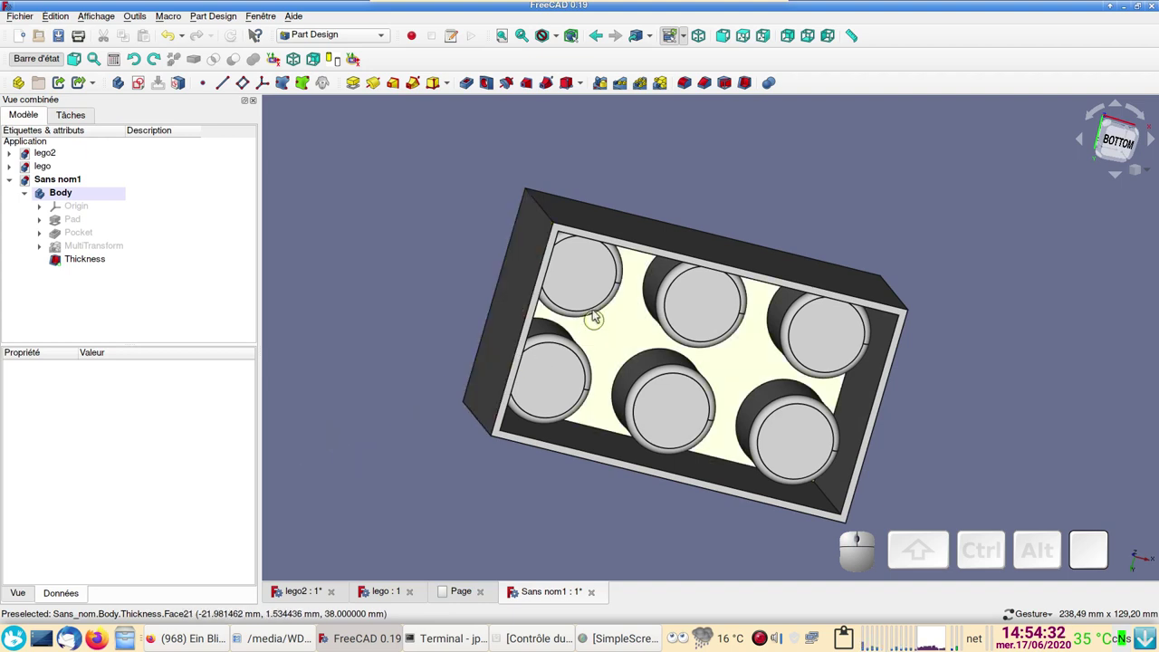
Step: Start Sketch002 on the hollow brick's inner bottom face and draw a rectangle
{"action": "left_click", "coordinate": [570, 273]}
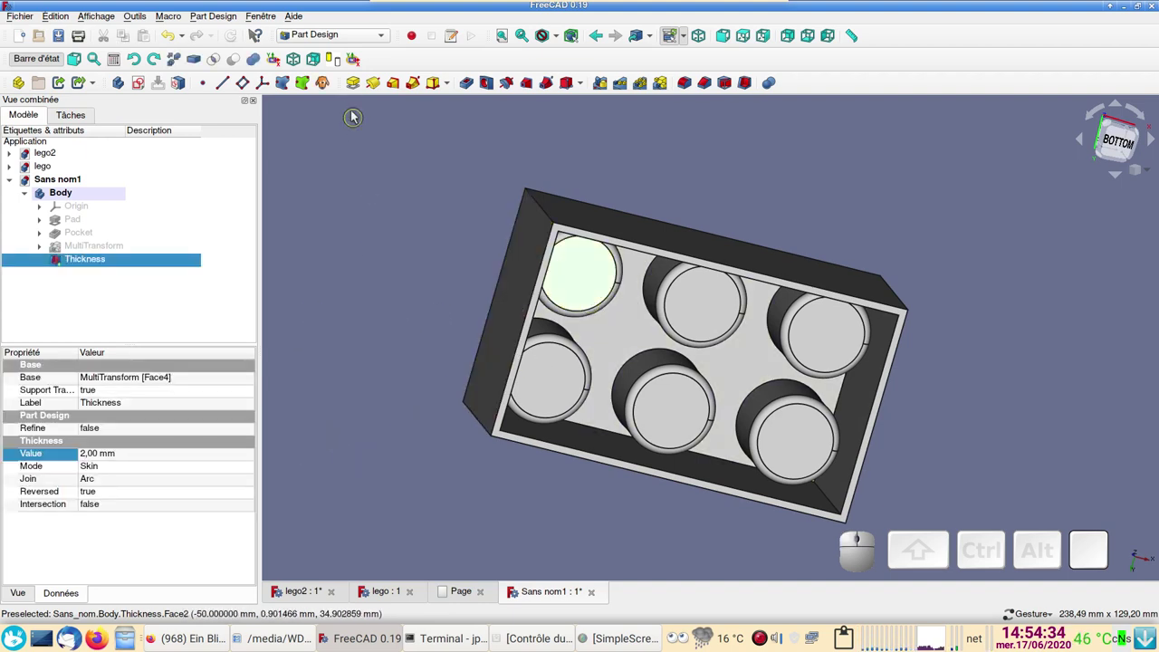
{"action": "left_click", "coordinate": [144, 86]}
{"action": "scroll", "scroll_direction": "up", "scroll_amount": 3}
{"action": "left_click", "coordinate": [332, 64]}
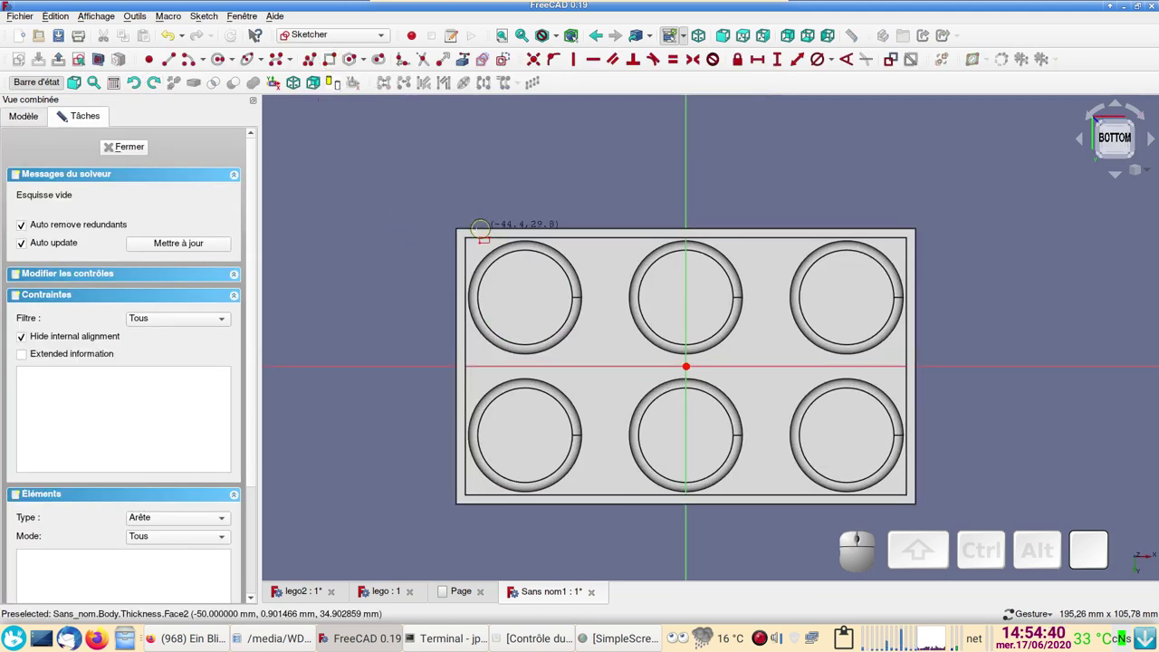
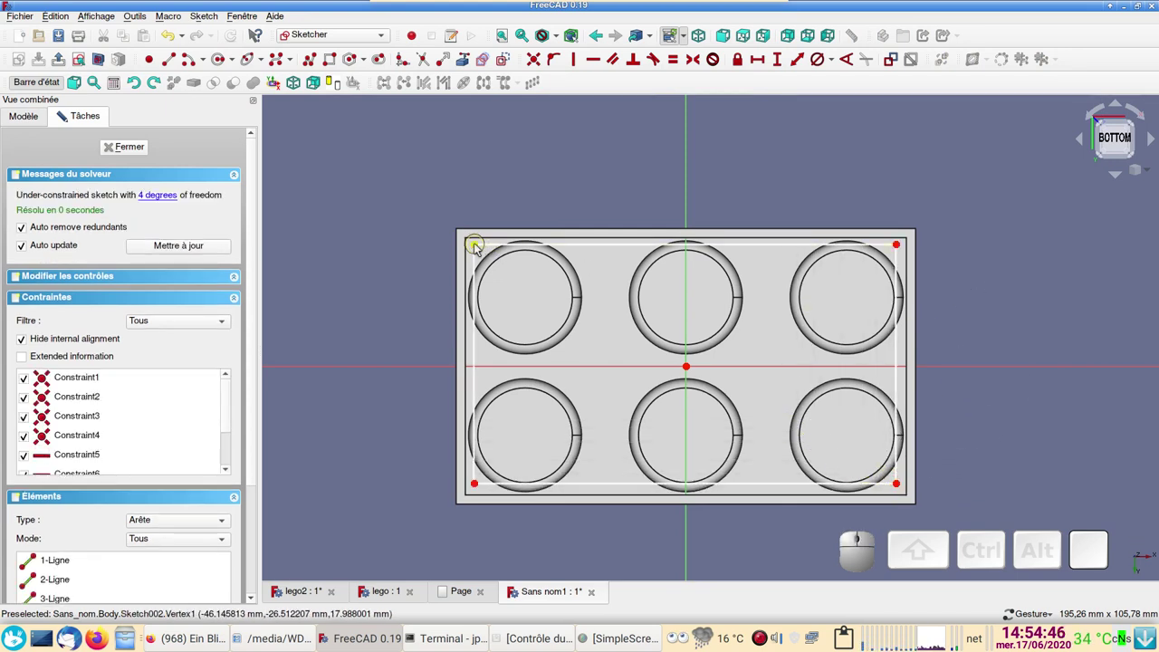
Step: Constrain the rectangle's opposite corners symmetric about the sketch origin
{"action": "left_click", "coordinate": [479, 249]}
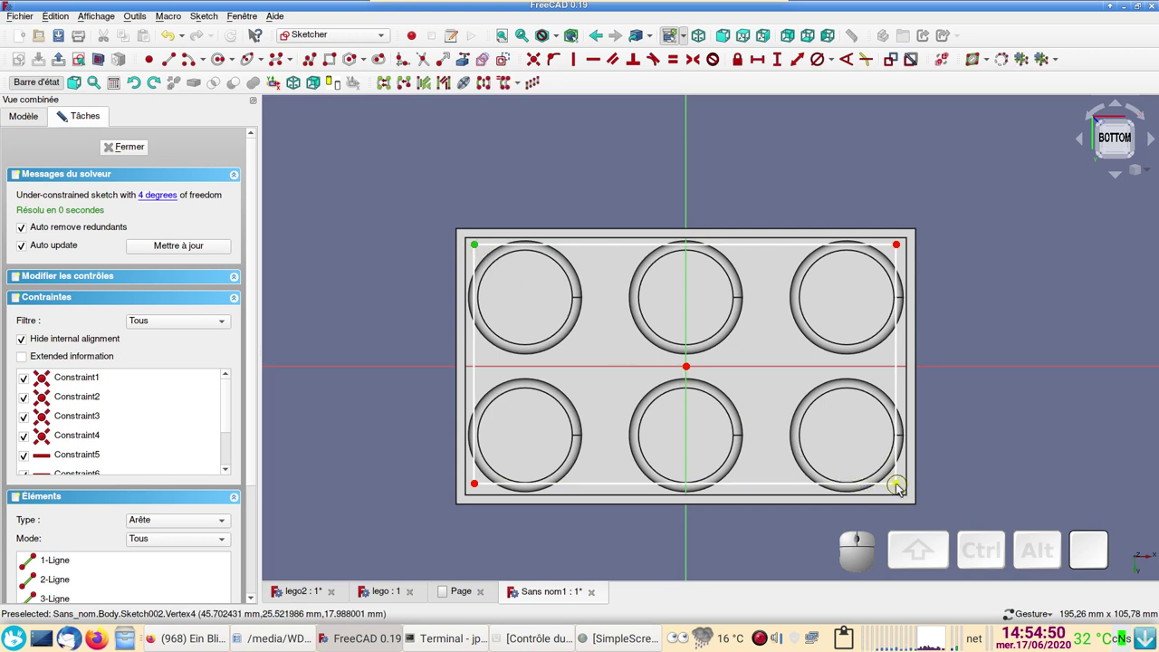
{"action": "left_click", "coordinate": [900, 489]}
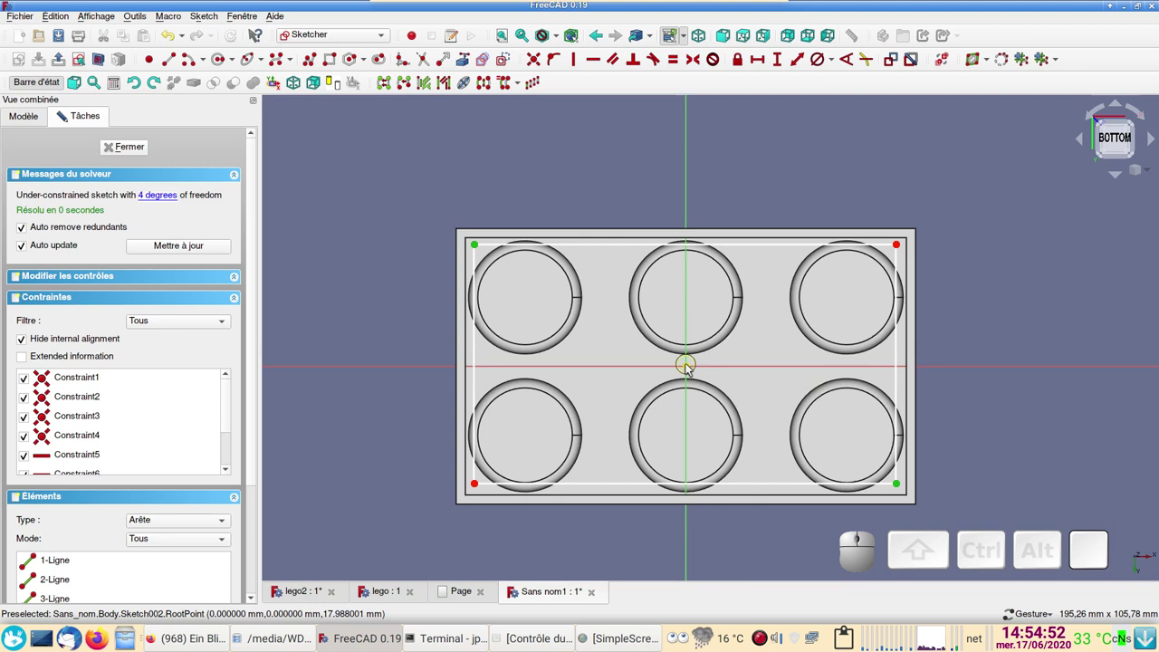
{"action": "left_click", "coordinate": [690, 369]}
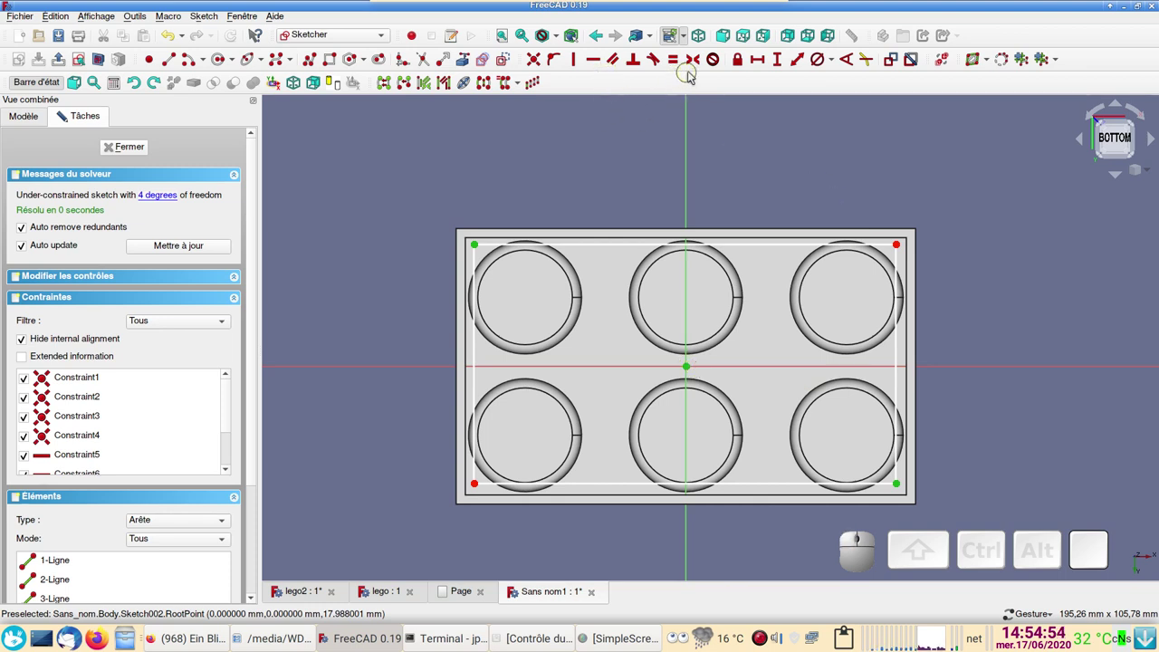
{"action": "left_click", "coordinate": [701, 63]}
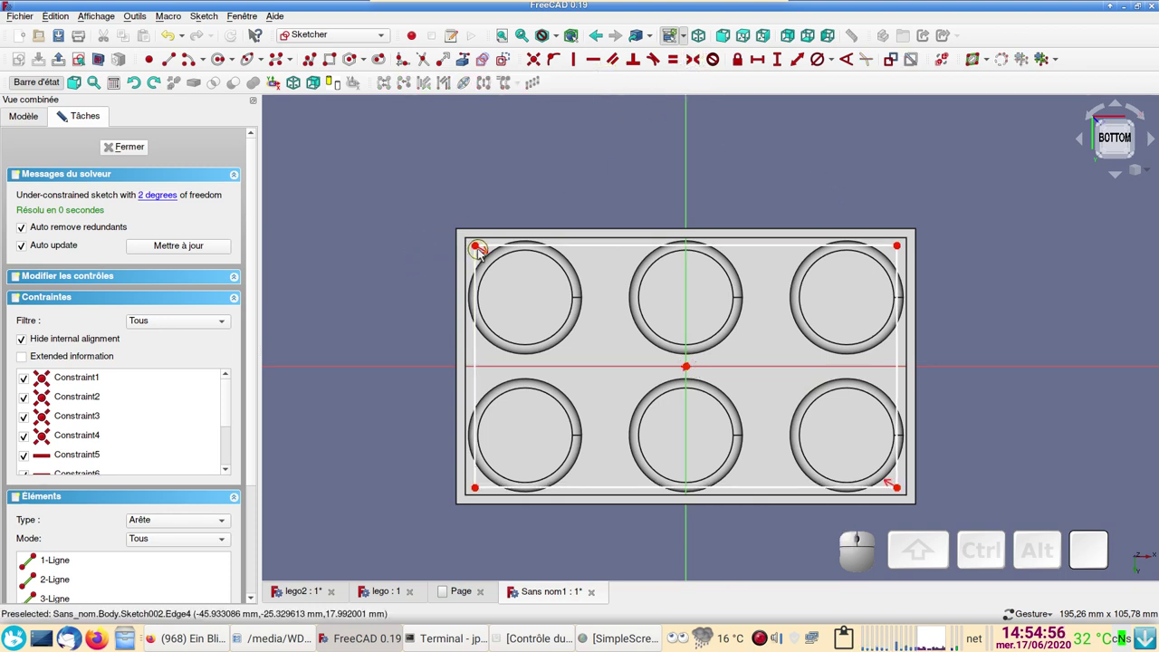
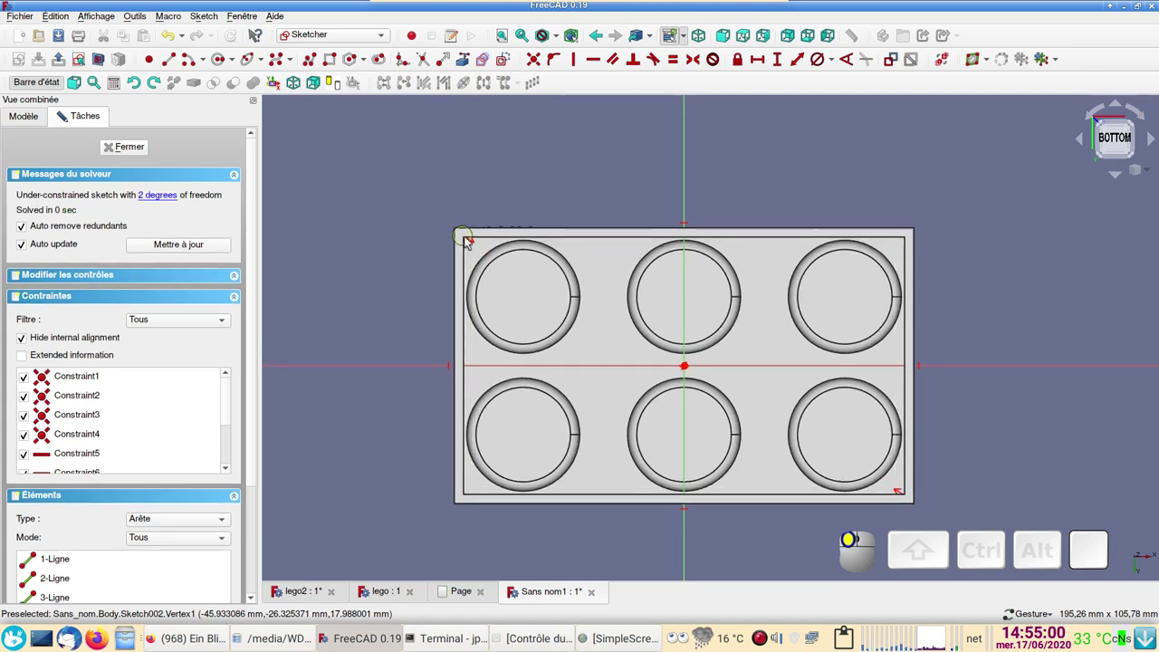
Step: Drag the rectangle's corner out to the inner wall outline and close the sketch
{"action": "scroll", "scroll_direction": "up", "scroll_amount": 3}
{"action": "left_click_drag", "start_coordinate": [388, 254], "coordinate": [543, 240]}
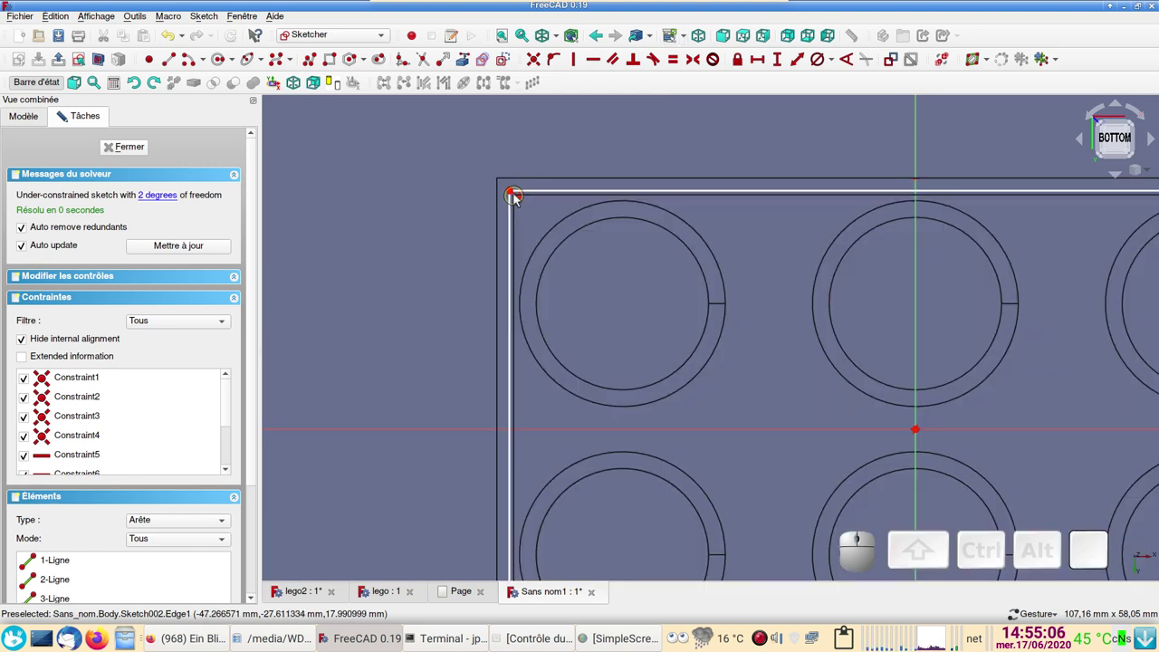
{"action": "left_click_drag", "start_coordinate": [515, 197], "coordinate": [534, 233]}
{"action": "scroll", "scroll_direction": "up", "scroll_amount": 3}
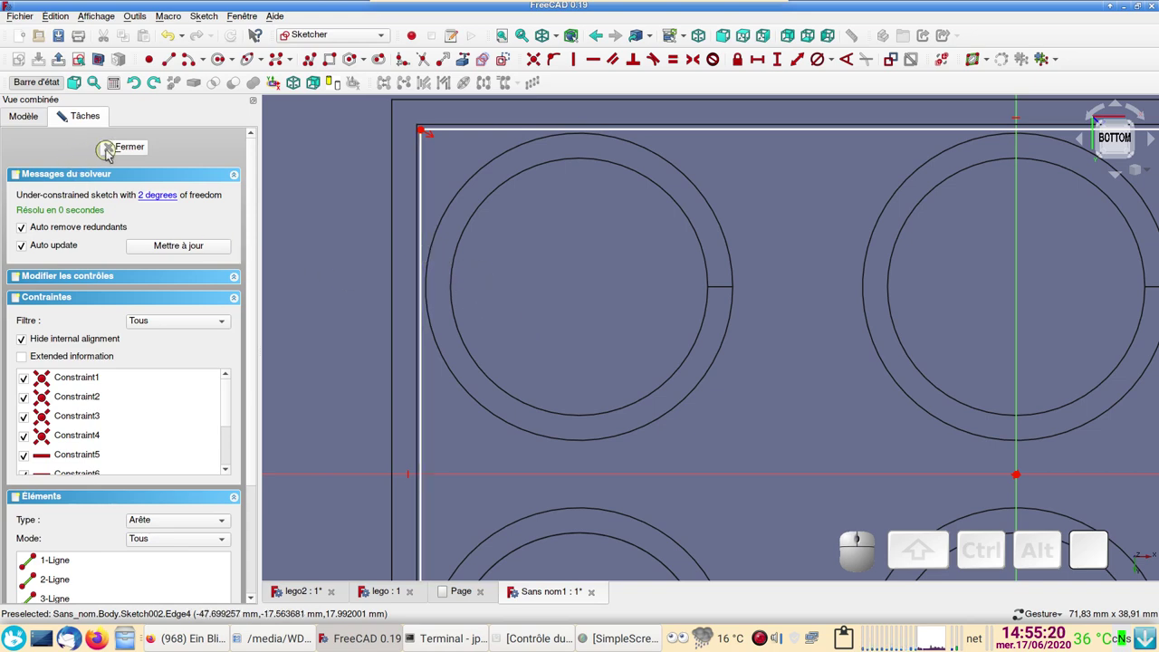
{"action": "left_click", "coordinate": [116, 153]}
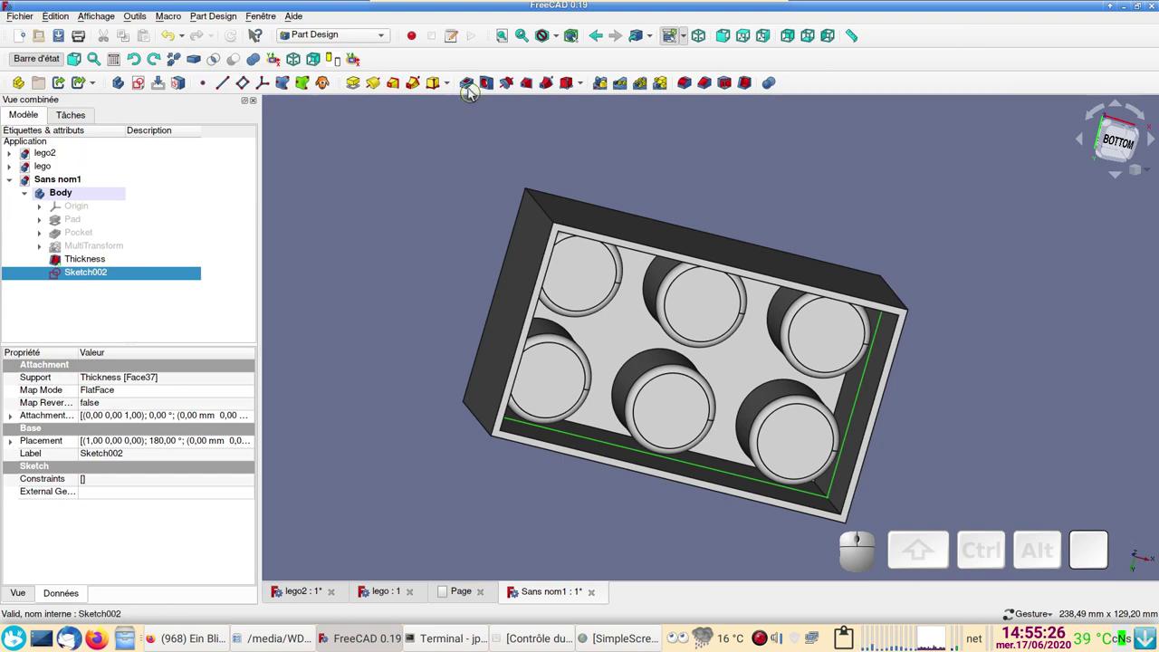
Step: Cut Pocket001 from Sketch002 into the underside with an adjusted length, then view the brick's top
{"action": "left_click", "coordinate": [472, 89]}
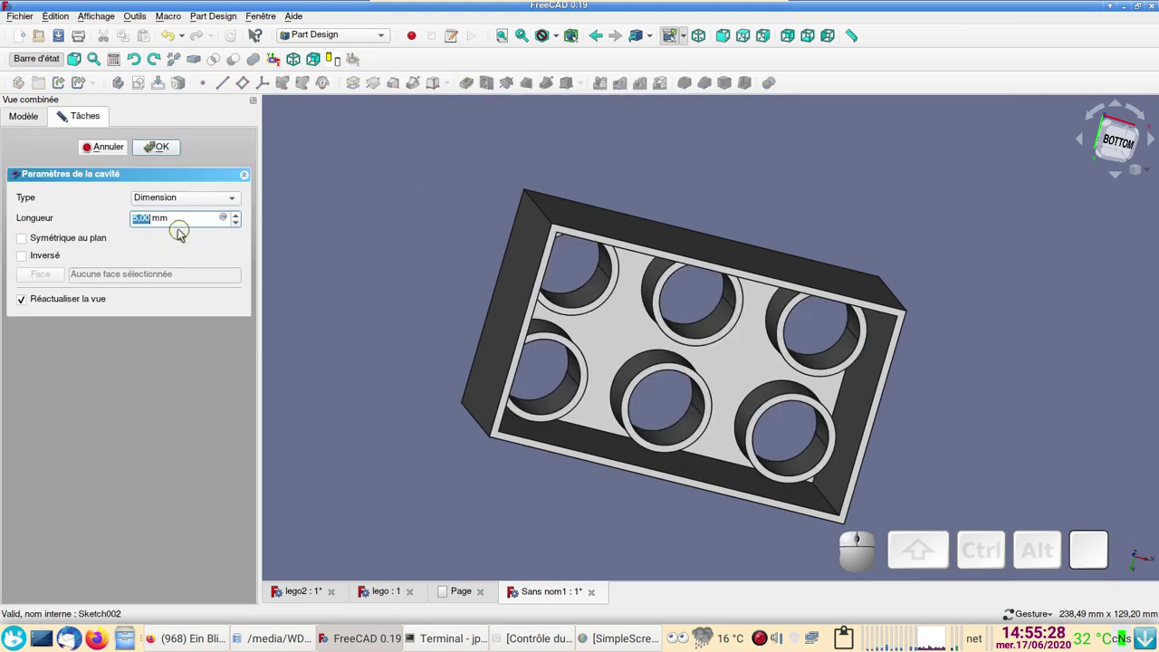
{"action": "scroll", "scroll_direction": "down", "scroll_amount": 3}
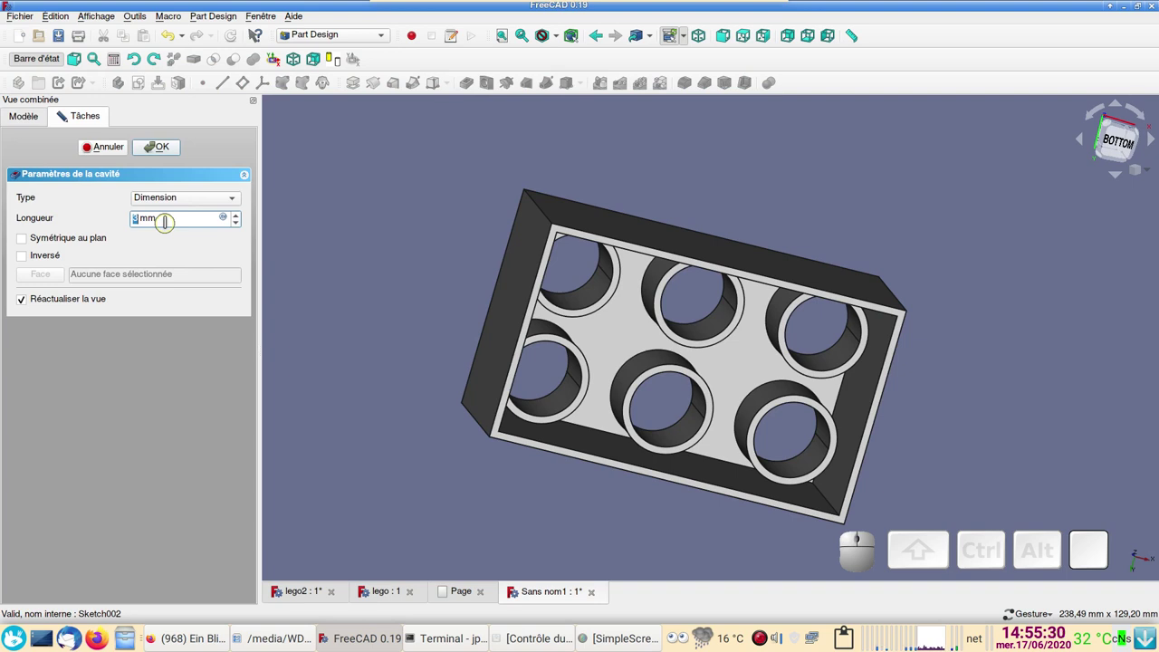
{"action": "scroll", "scroll_direction": "down", "scroll_amount": 3}
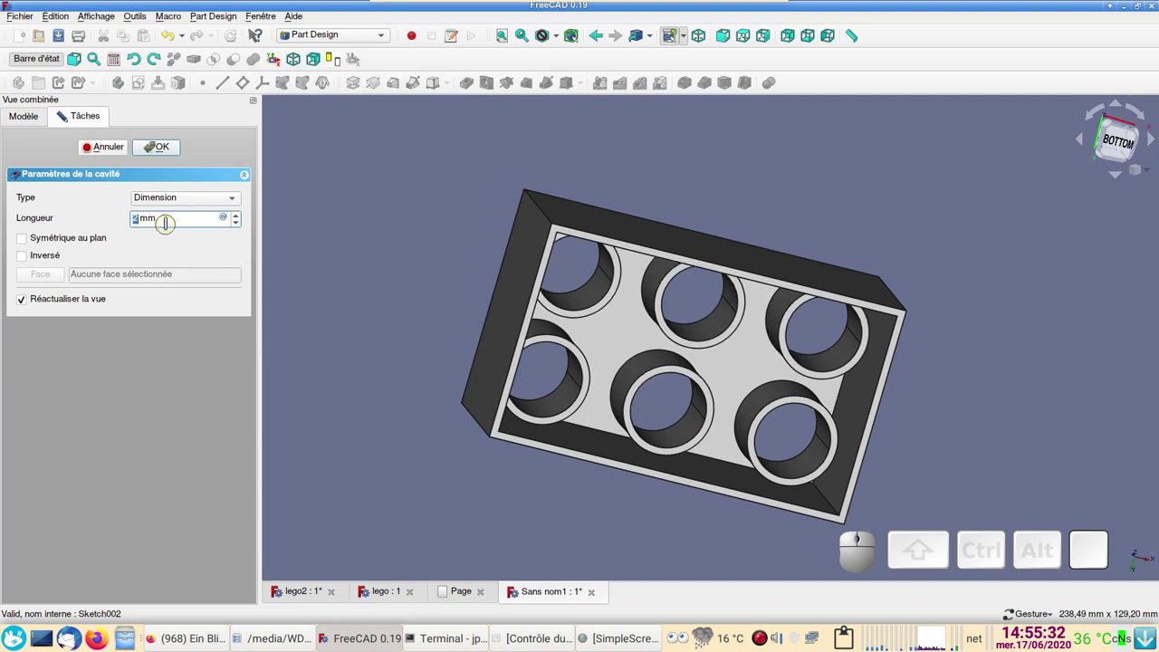
{"action": "scroll", "scroll_direction": "up", "scroll_amount": 3}
{"action": "scroll", "scroll_direction": "down", "scroll_amount": 3}
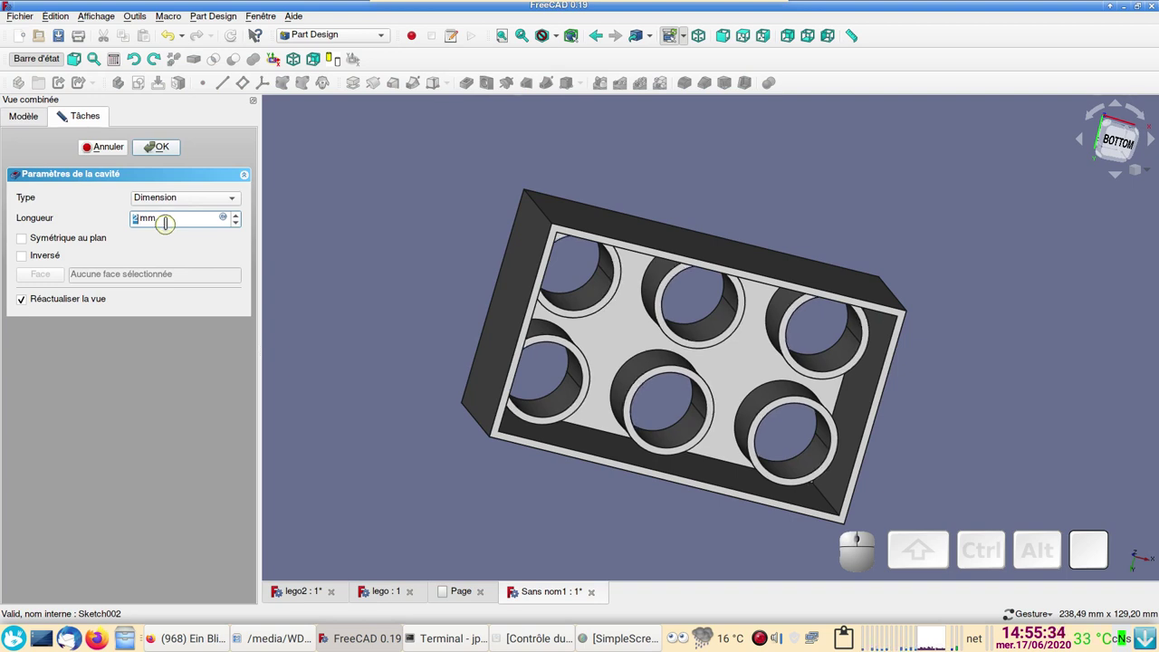
{"action": "scroll", "scroll_direction": "down", "scroll_amount": 3}
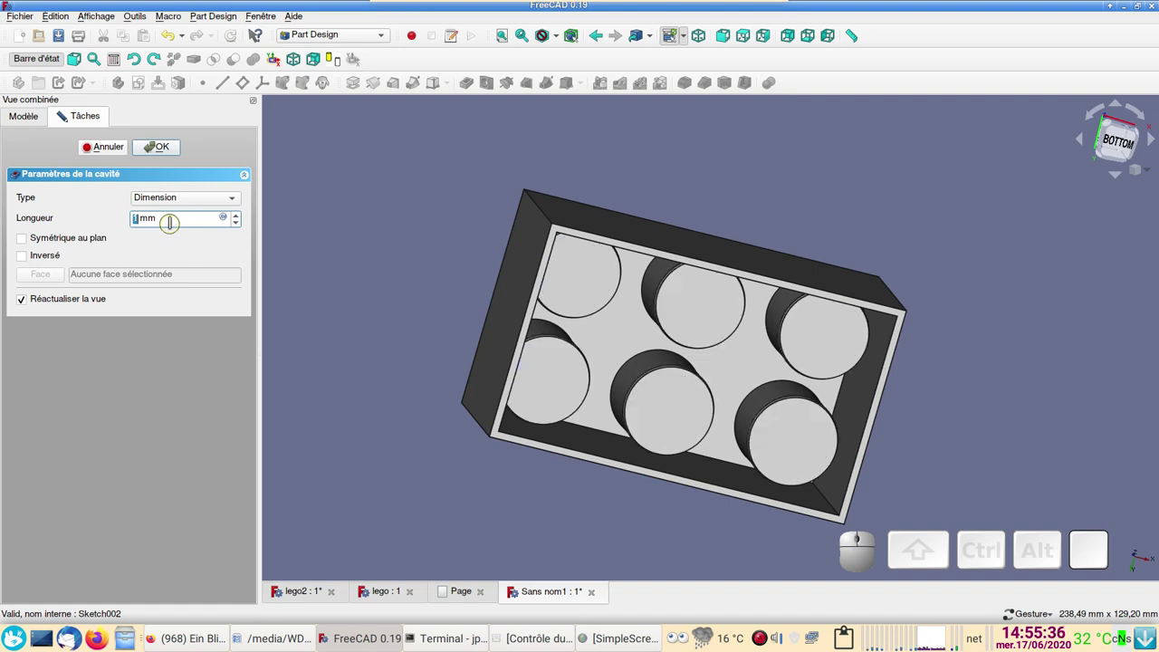
{"action": "scroll", "scroll_direction": "up", "scroll_amount": 3}
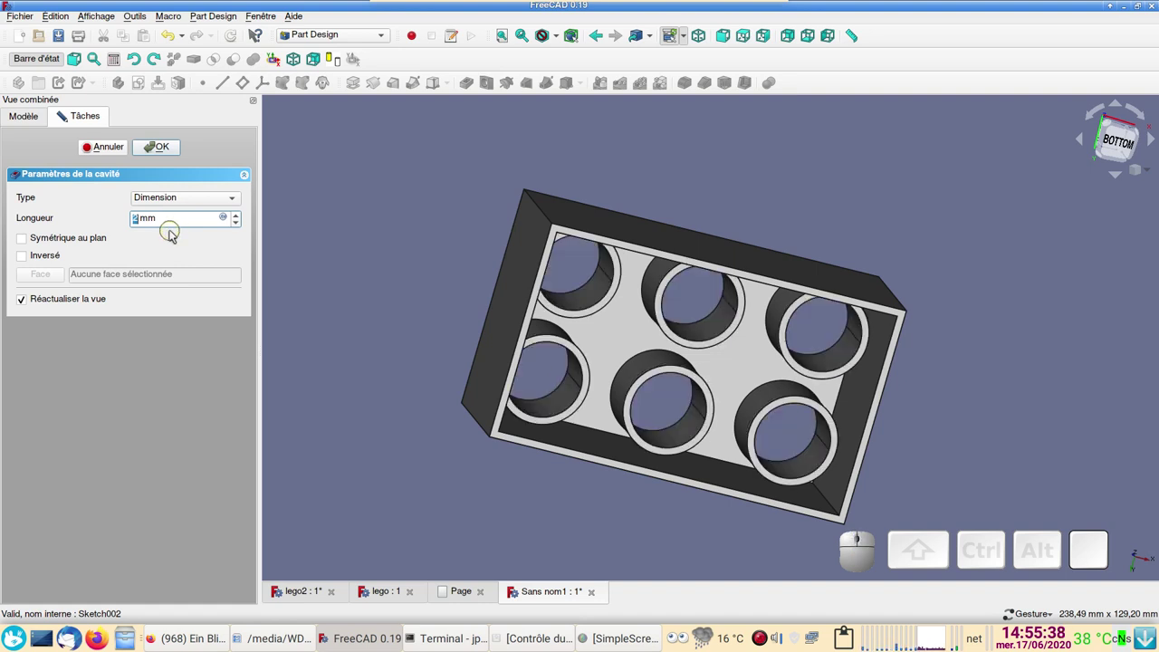
{"action": "left_click", "coordinate": [162, 149]}
{"action": "left_click_drag", "start_coordinate": [665, 529], "coordinate": [887, 326]}
{"action": "left_click_drag", "start_coordinate": [1033, 411], "coordinate": [549, 465]}
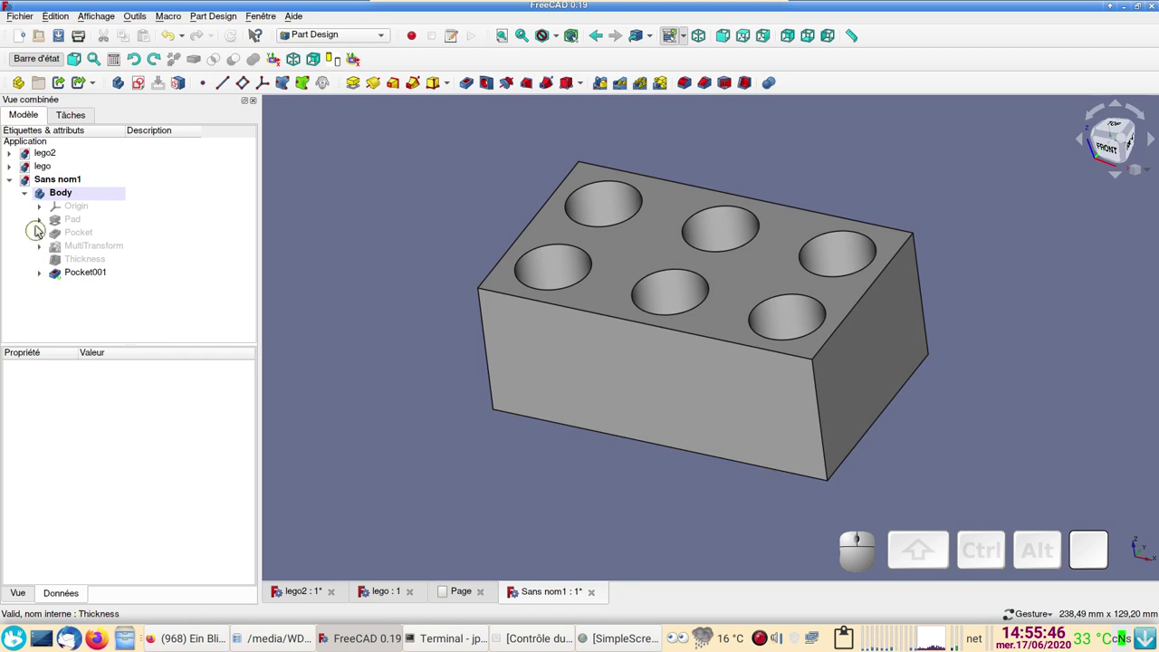
Step: Create a second body, Body001, and start a new sketch on its XZ front plane
{"action": "left_click", "coordinate": [25, 199]}
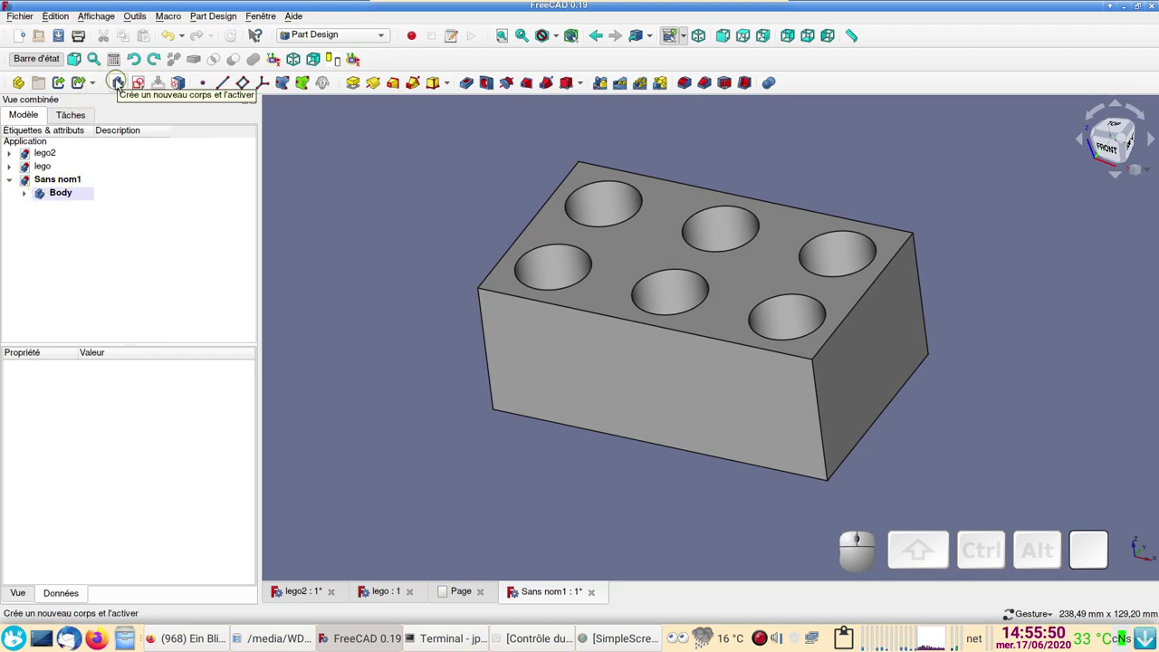
{"action": "left_click", "coordinate": [120, 85]}
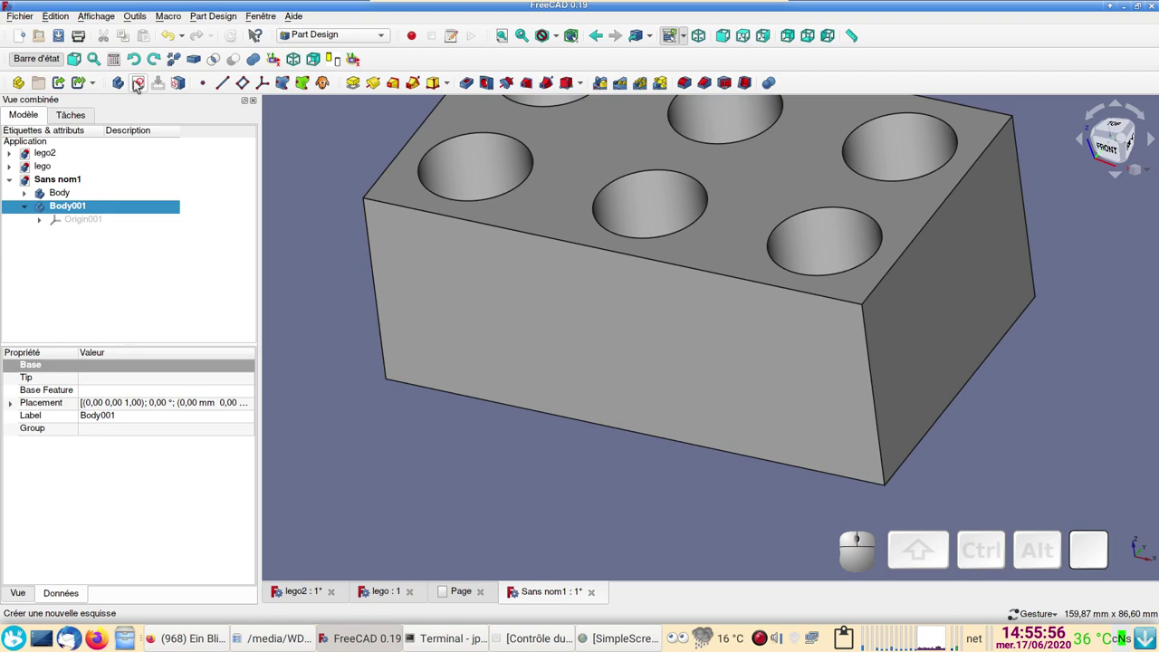
{"action": "left_click", "coordinate": [144, 84]}
{"action": "left_click", "coordinate": [60, 208]}
Step: Enter the sketch, show the brick in wireframe to reveal hidden edges, and begin the stud profile polyline
{"action": "left_click", "coordinate": [161, 153]}
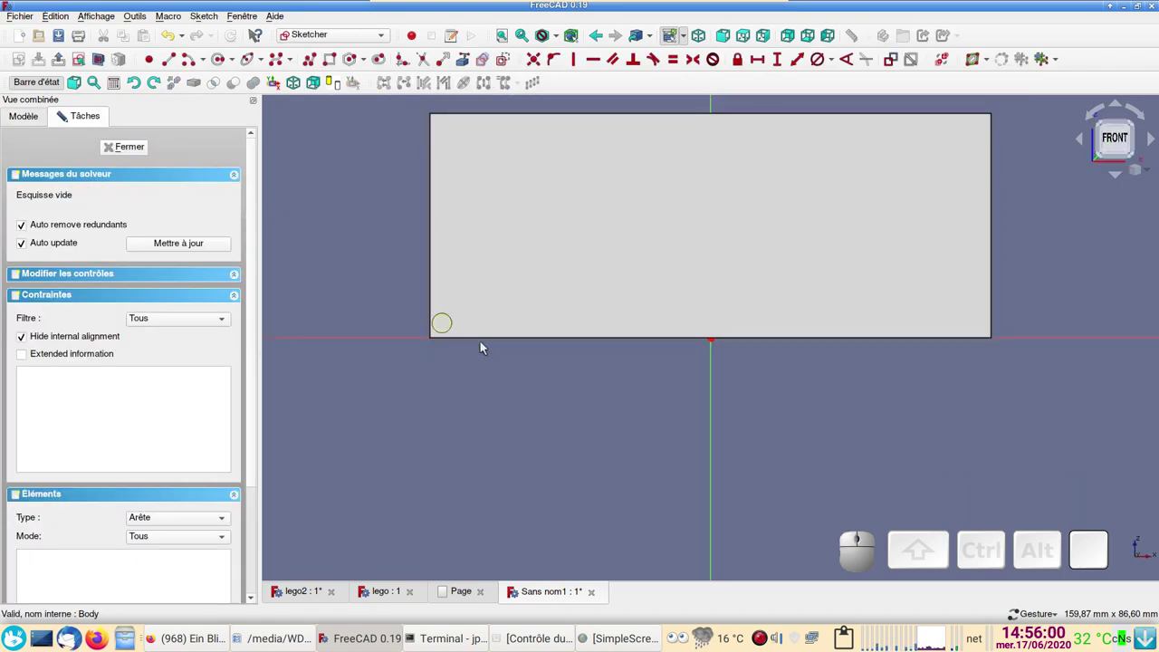
{"action": "left_click_drag", "start_coordinate": [512, 357], "coordinate": [470, 474]}
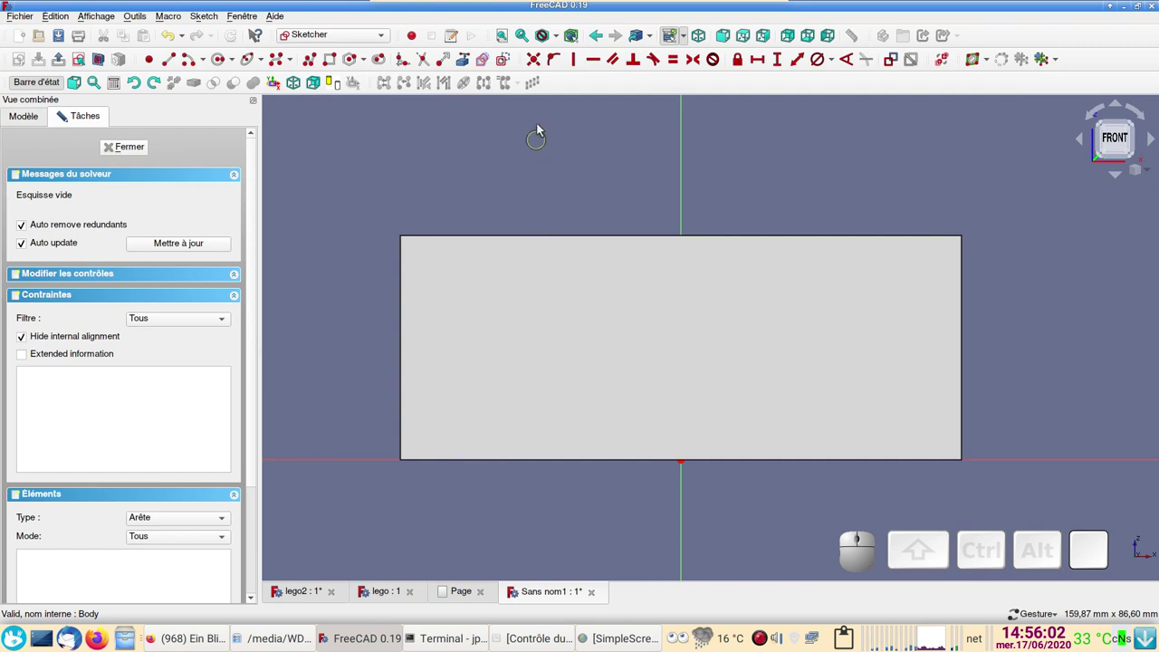
{"action": "left_click", "coordinate": [559, 40]}
{"action": "left_click", "coordinate": [580, 84]}
{"action": "scroll", "scroll_direction": "up", "scroll_amount": 3}
{"action": "scroll", "scroll_direction": "down", "scroll_amount": 3}
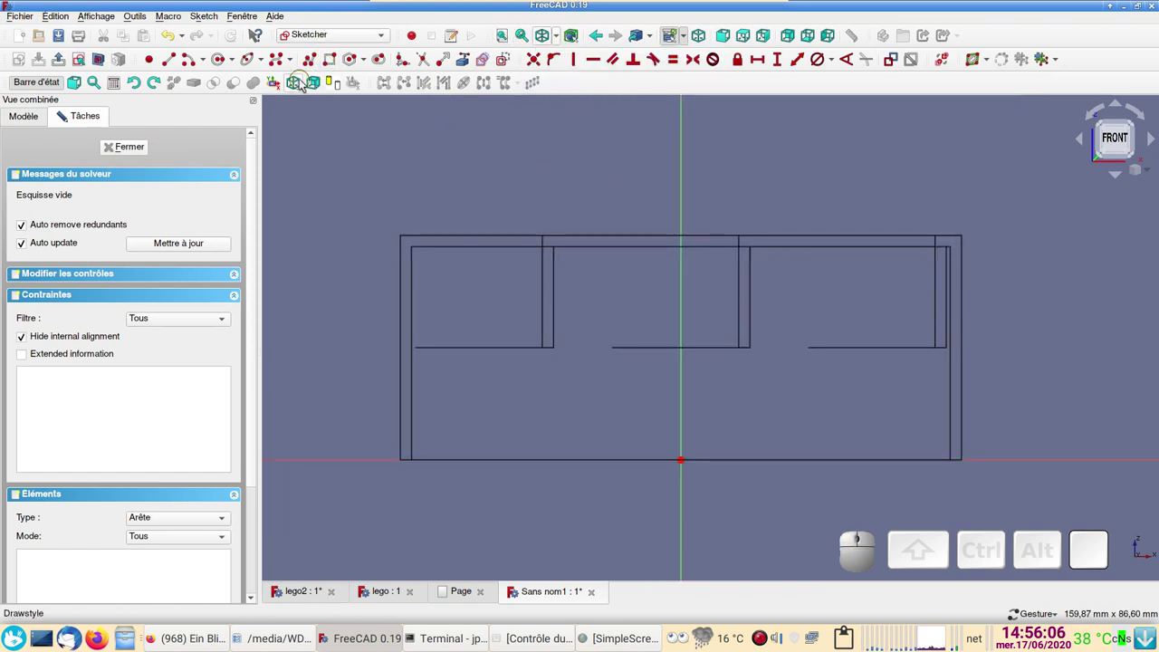
{"action": "left_click", "coordinate": [313, 63]}
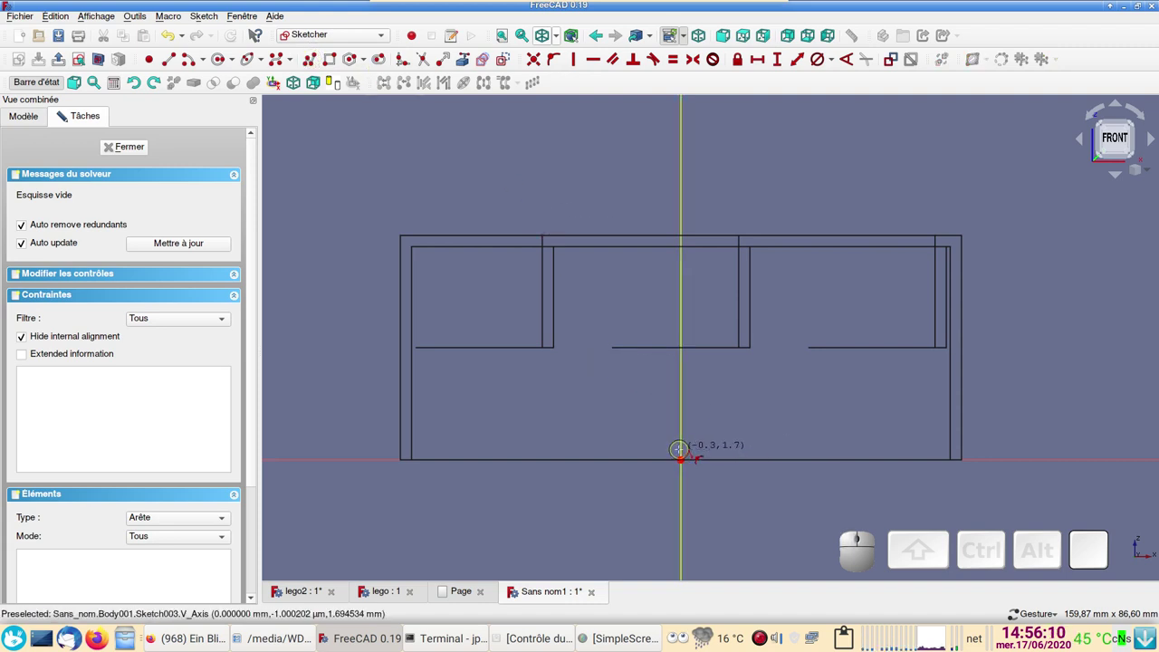
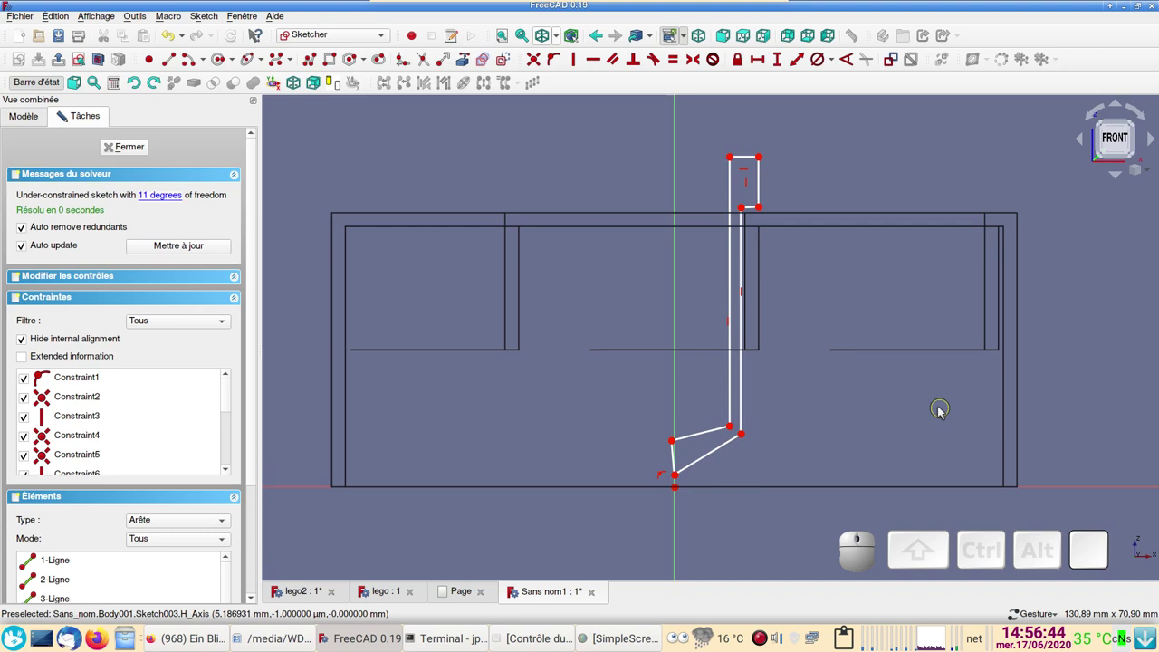
Step: Make the two slanted edges parallel and dimension the bottom step height at the origin
{"action": "left_click", "coordinate": [707, 461]}
{"action": "left_click", "coordinate": [703, 438]}
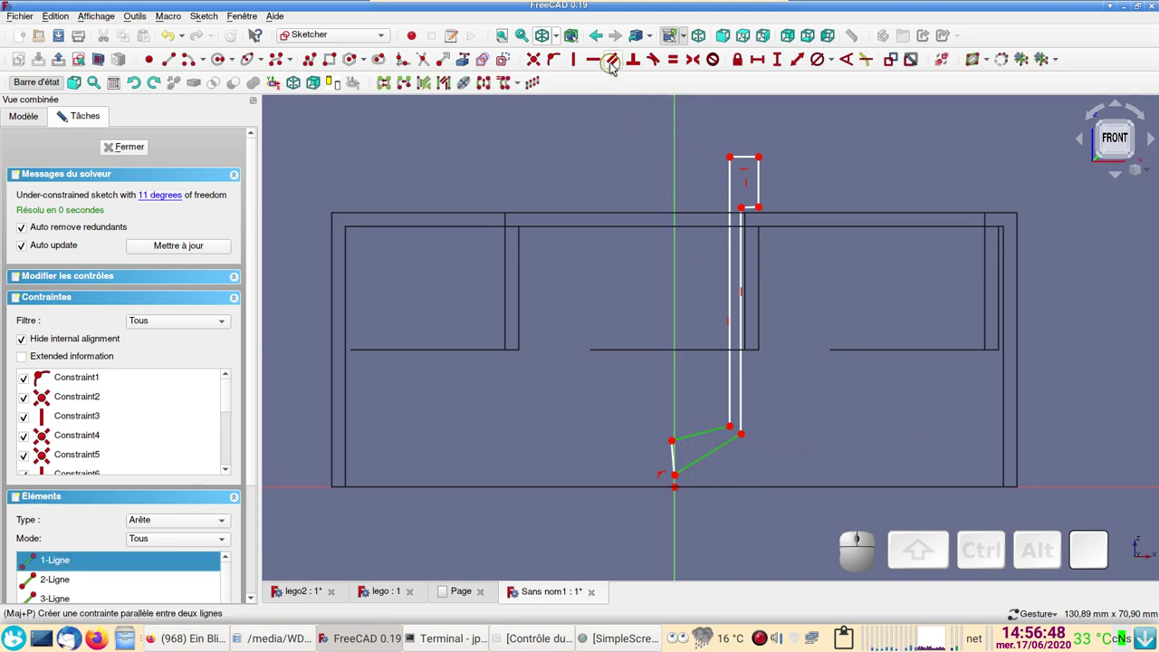
{"action": "left_click", "coordinate": [613, 67]}
{"action": "left_click", "coordinate": [678, 467]}
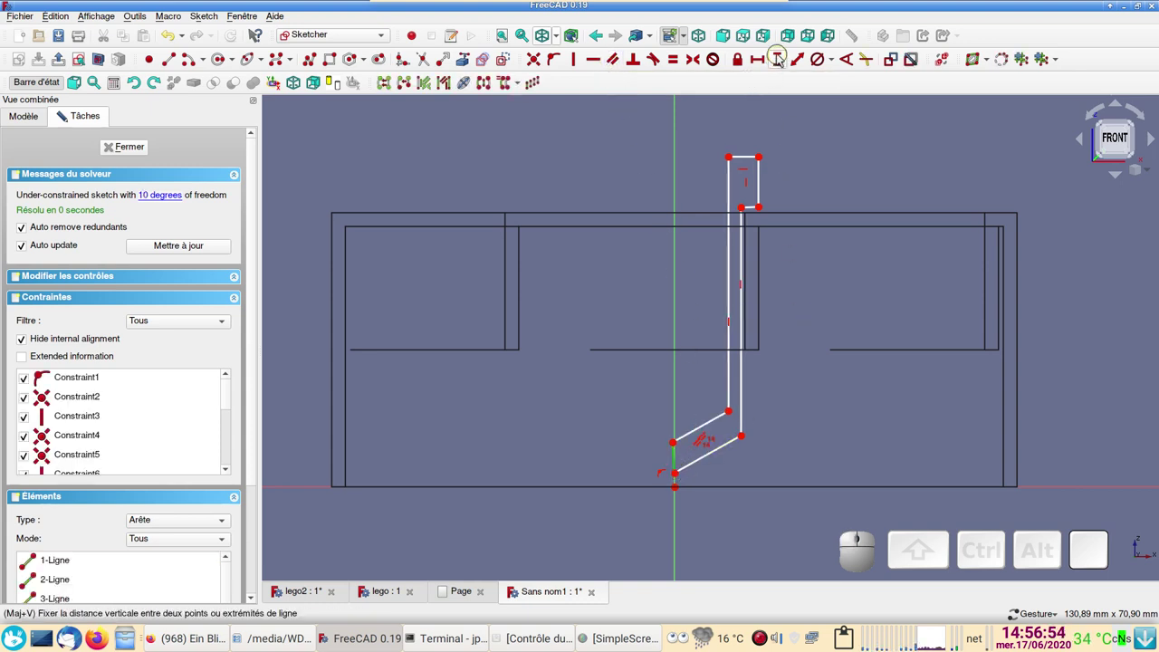
{"action": "left_click", "coordinate": [781, 60]}
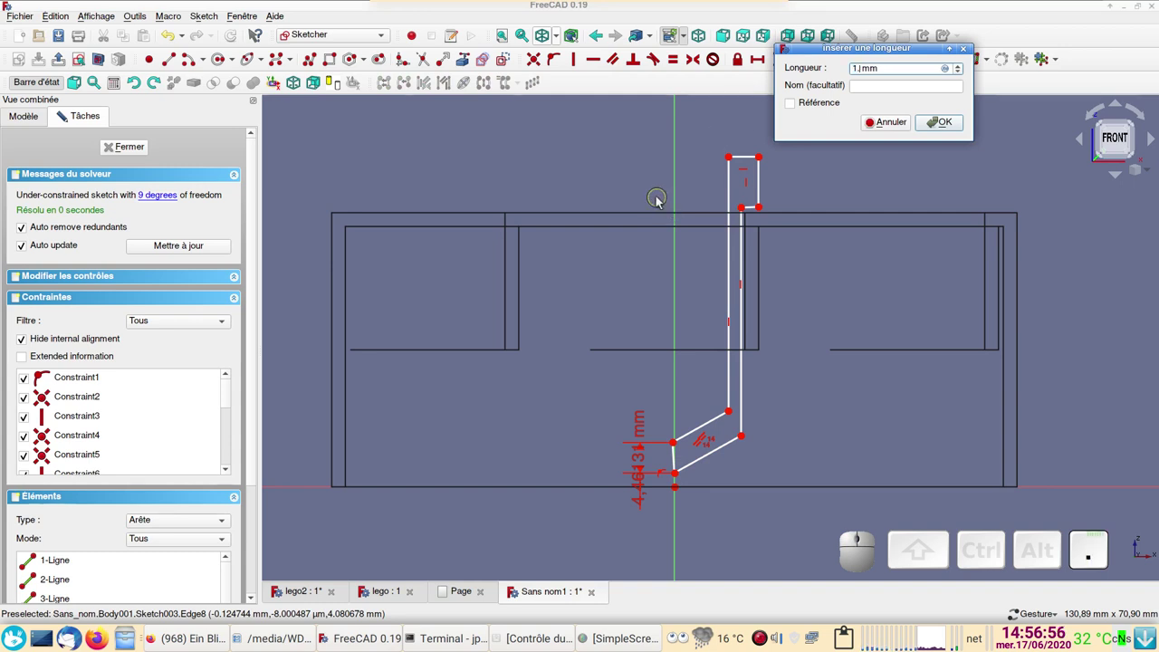
{"action": "key", "text": "Return"}
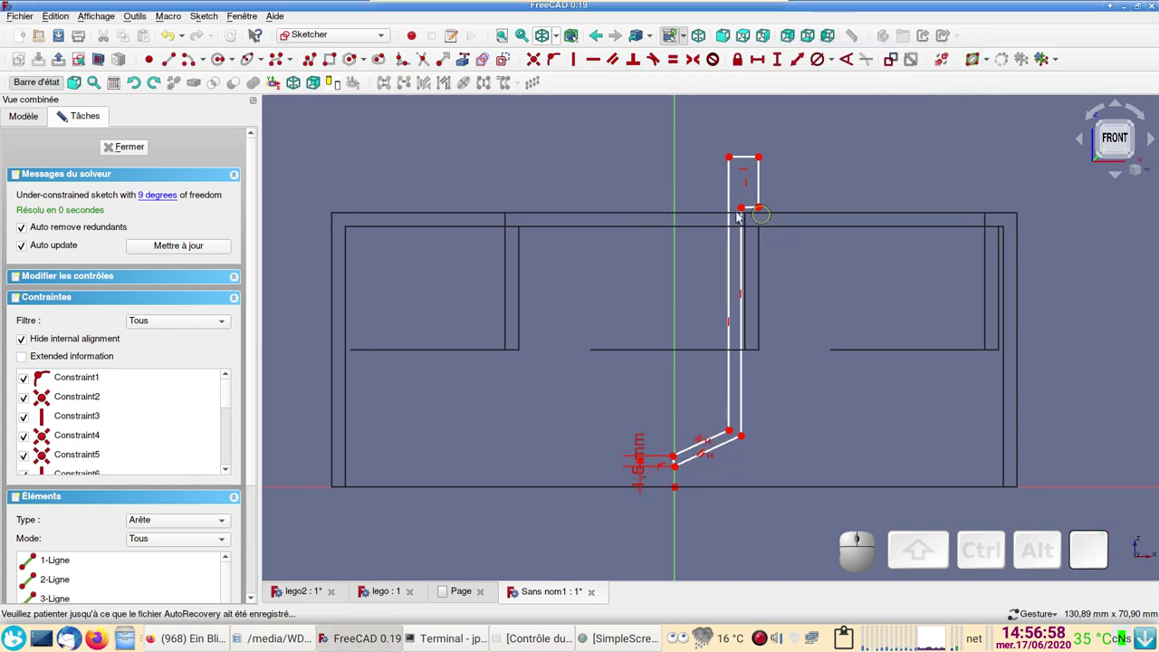
Step: Set the ledge width between its corners to 1.5 mm
{"action": "left_click", "coordinate": [747, 213]}
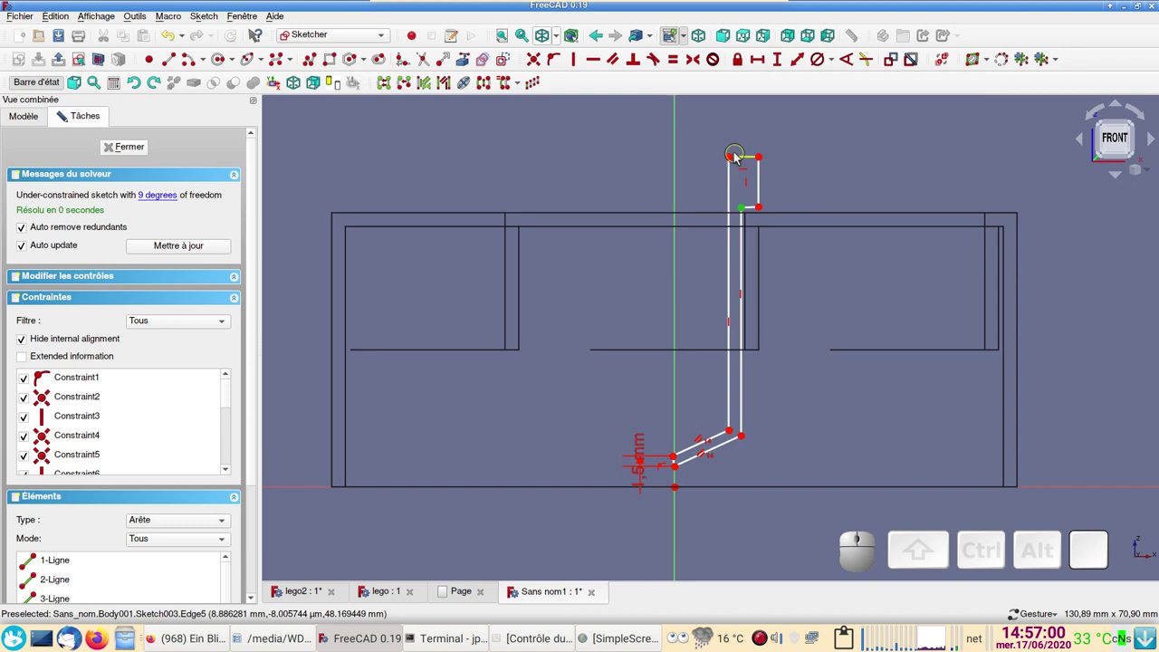
{"action": "left_click", "coordinate": [735, 163]}
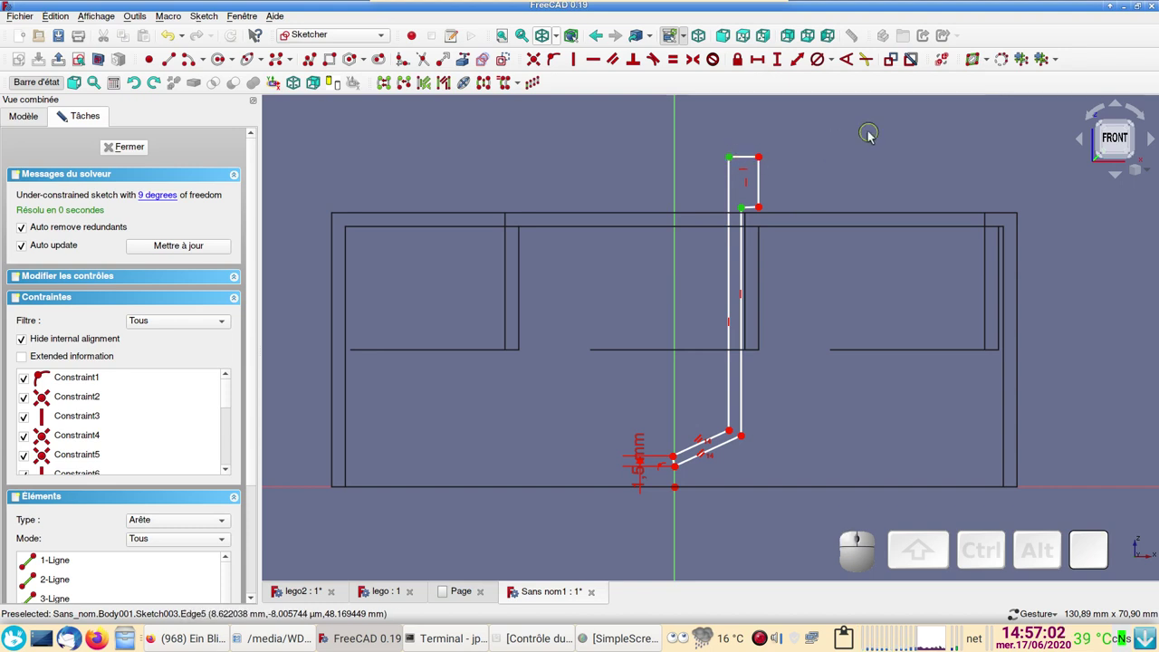
{"action": "left_click", "coordinate": [762, 66]}
{"action": "key", "text": "1"}
{"action": "key", "text": "KP_Decimal"}
{"action": "key", "text": "KP_5"}
{"action": "key", "text": "KP_Enter"}
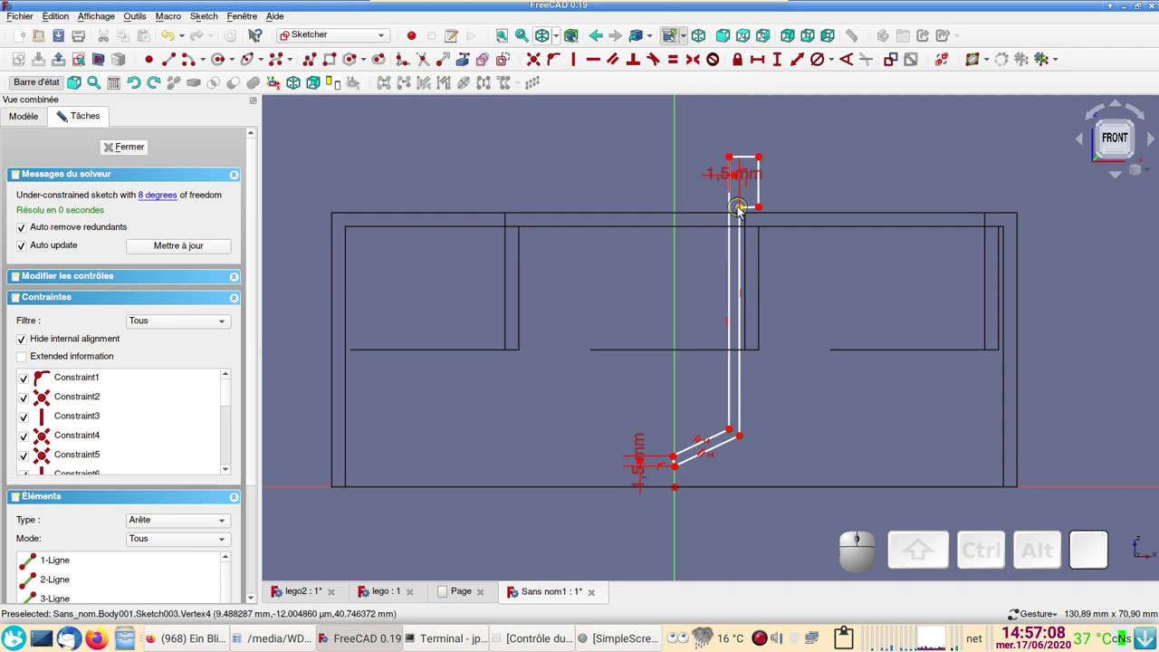
Step: Dimension the ledge corner's horizontal distance from the vertical axis, entering 10
{"action": "left_click", "coordinate": [743, 212]}
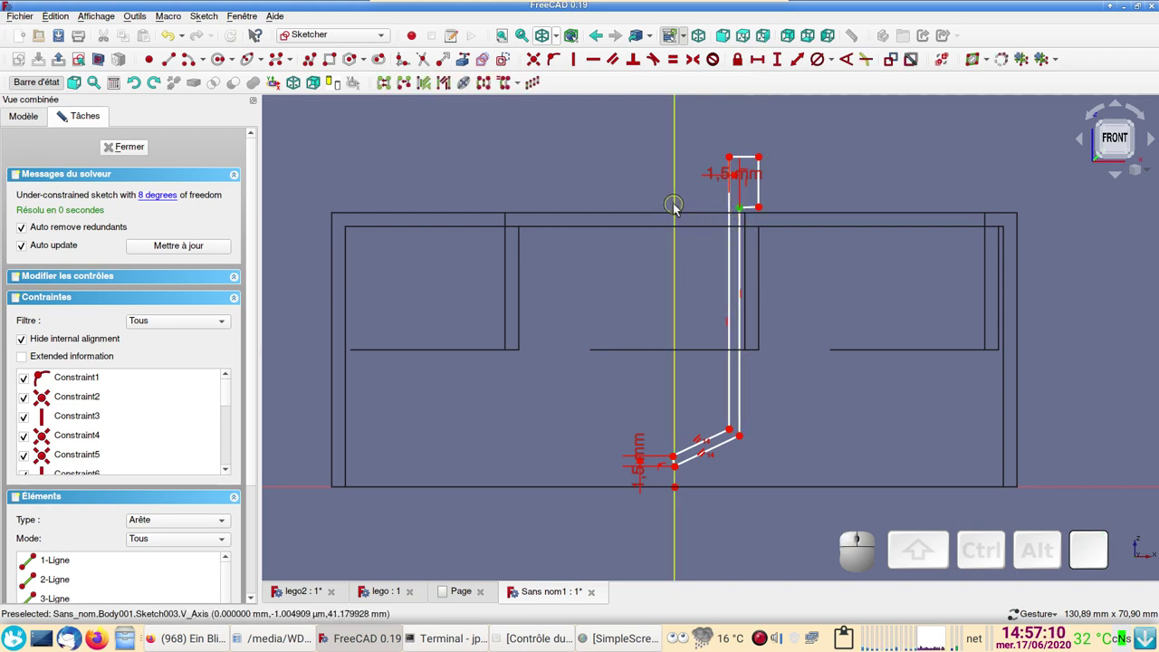
{"action": "left_click", "coordinate": [678, 210]}
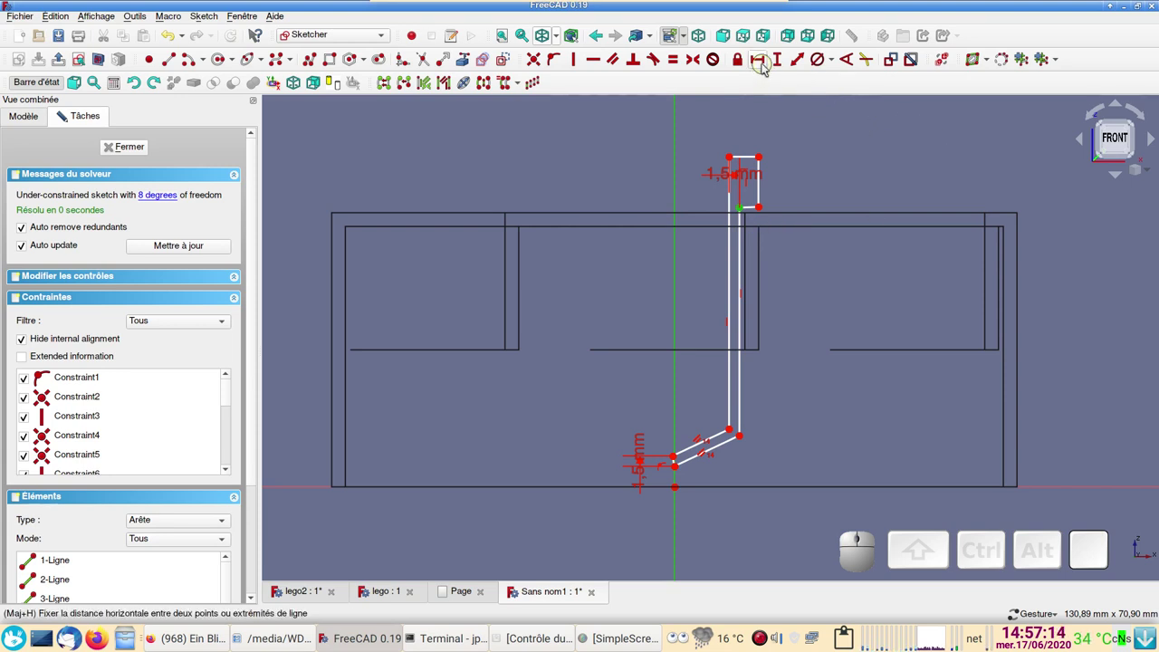
{"action": "left_click", "coordinate": [762, 66]}
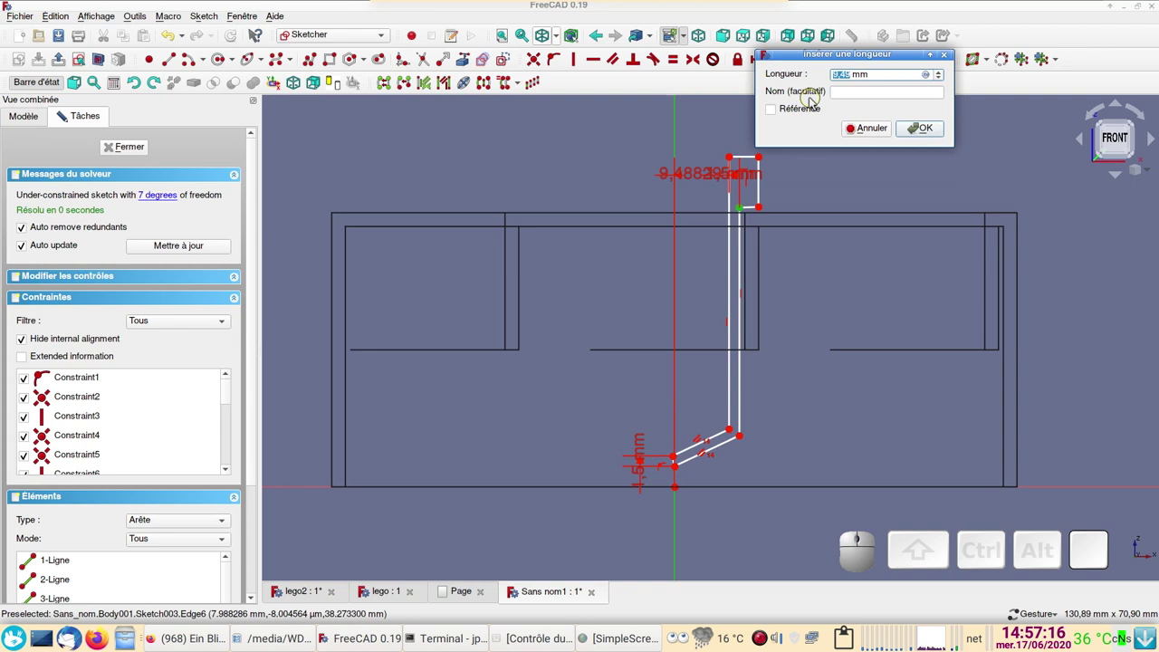
{"action": "key", "text": "KP_1"}
Step: Confirm the 10 mm offset of the ledge corner from the vertical axis
{"action": "key", "text": "KP_0"}
{"action": "key", "text": "KP_Enter"}
{"action": "scroll", "scroll_direction": "up", "scroll_amount": 3}
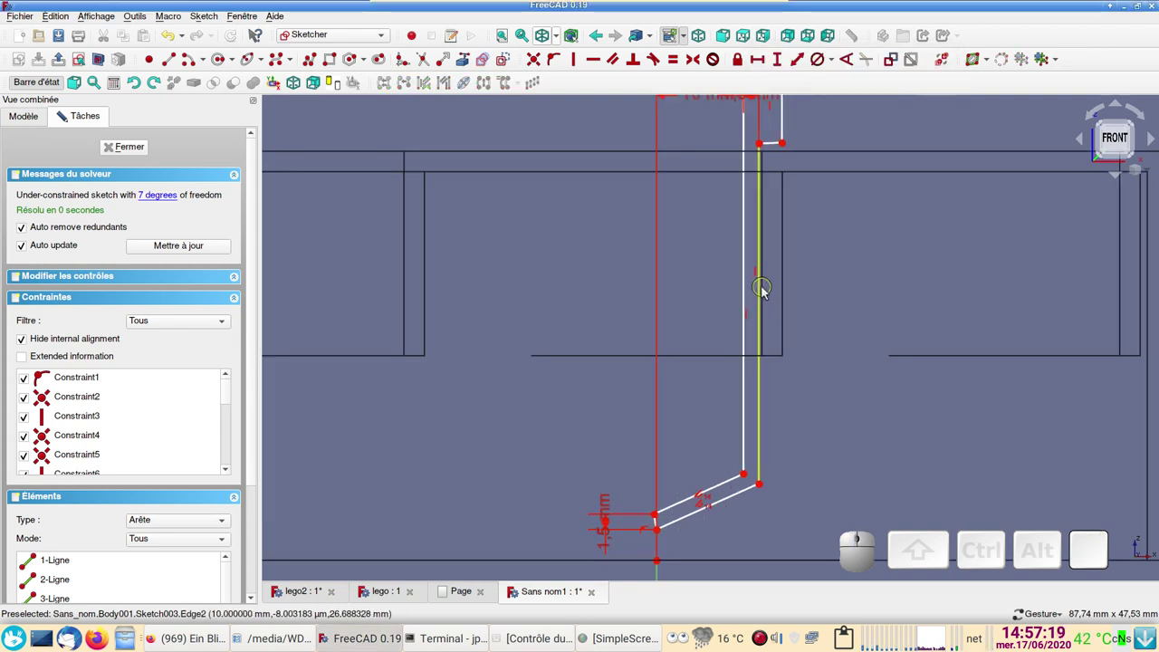
{"action": "scroll", "scroll_direction": "down", "scroll_amount": 3}
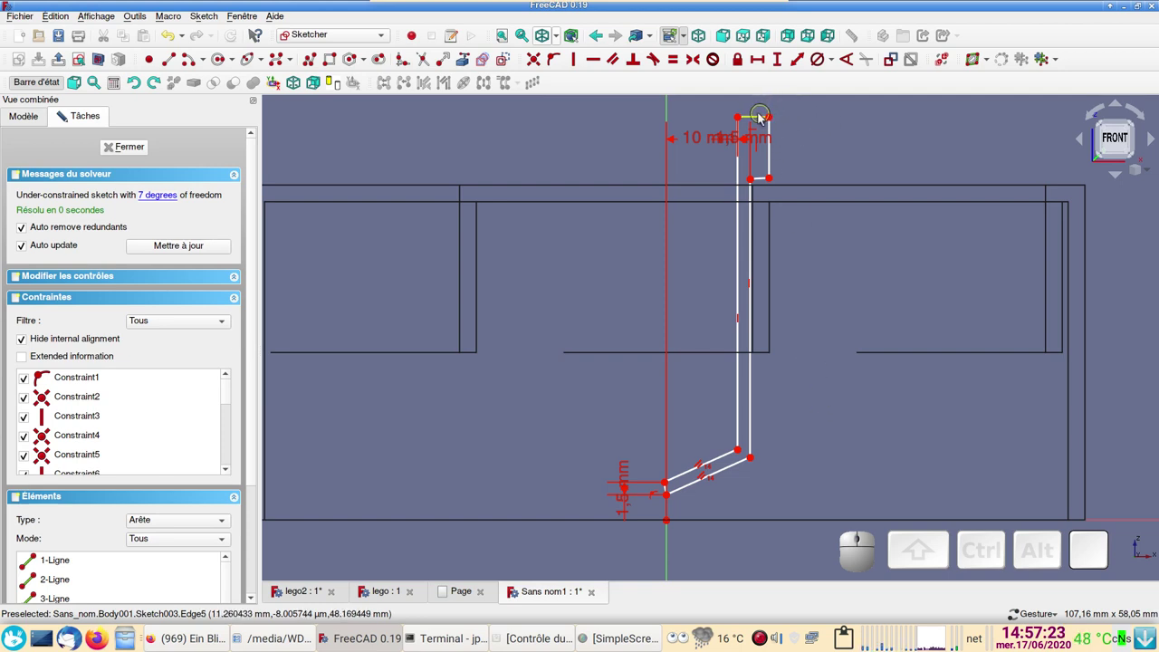
Step: Dimension the stud top 4 mm wide and fix the height of its right edge
{"action": "left_click", "coordinate": [762, 120]}
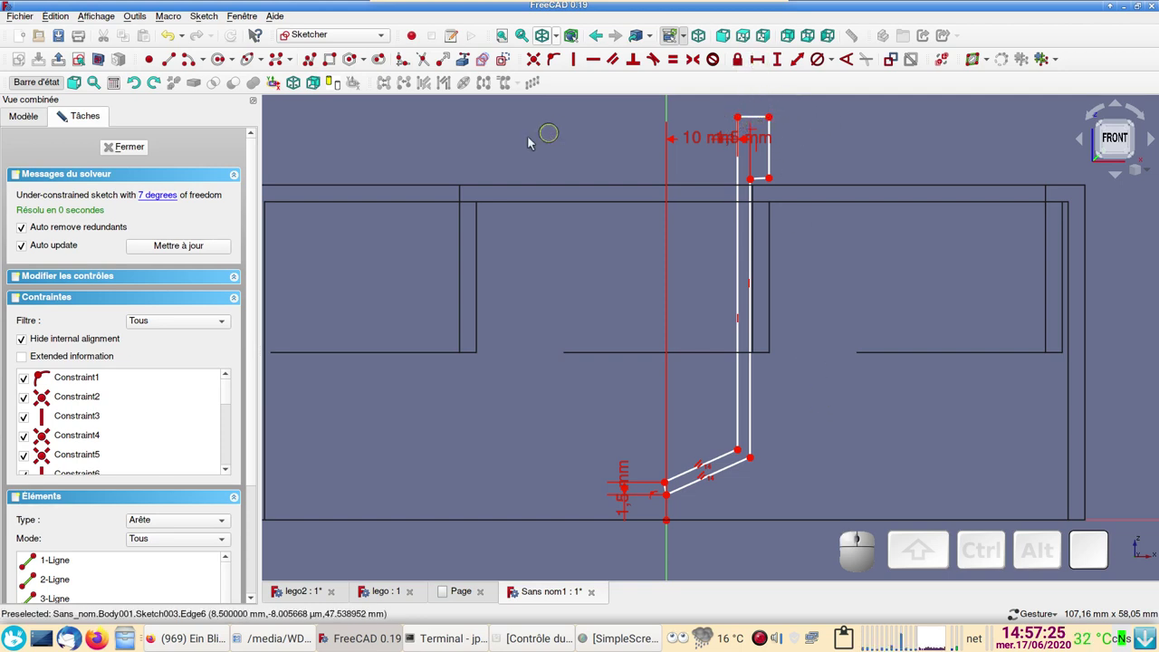
{"action": "left_click", "coordinate": [752, 121]}
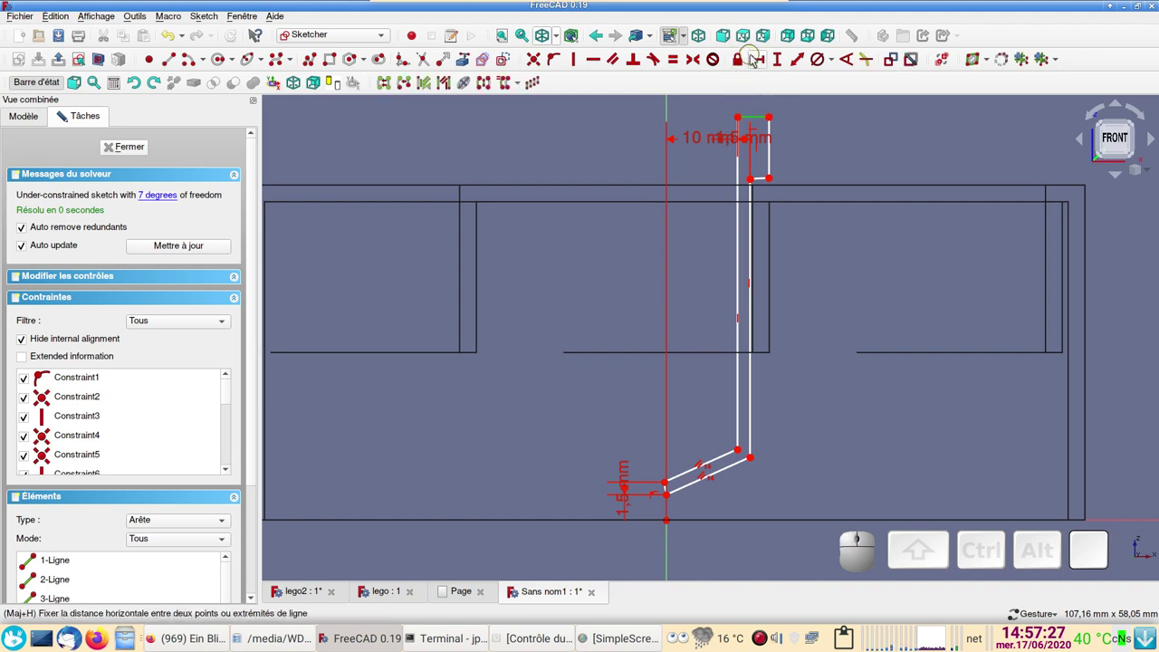
{"action": "left_click", "coordinate": [765, 62]}
{"action": "key", "text": "4"}
{"action": "key", "text": "Return"}
{"action": "left_click", "coordinate": [778, 163]}
{"action": "left_click", "coordinate": [784, 63]}
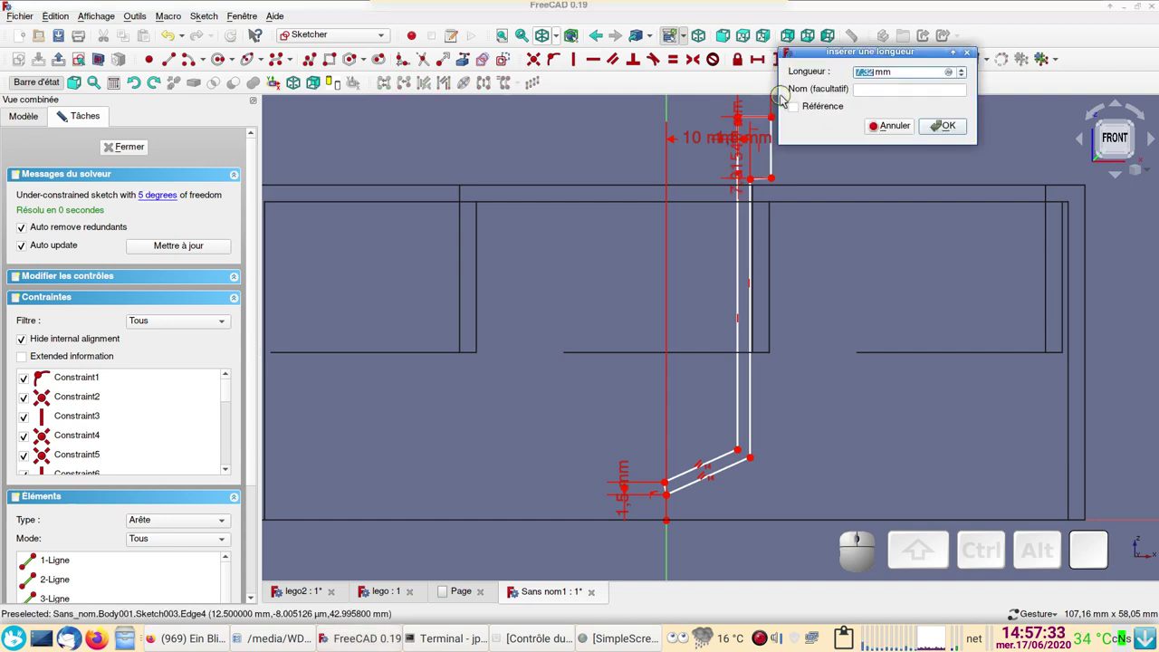
{"action": "key", "text": "Return"}
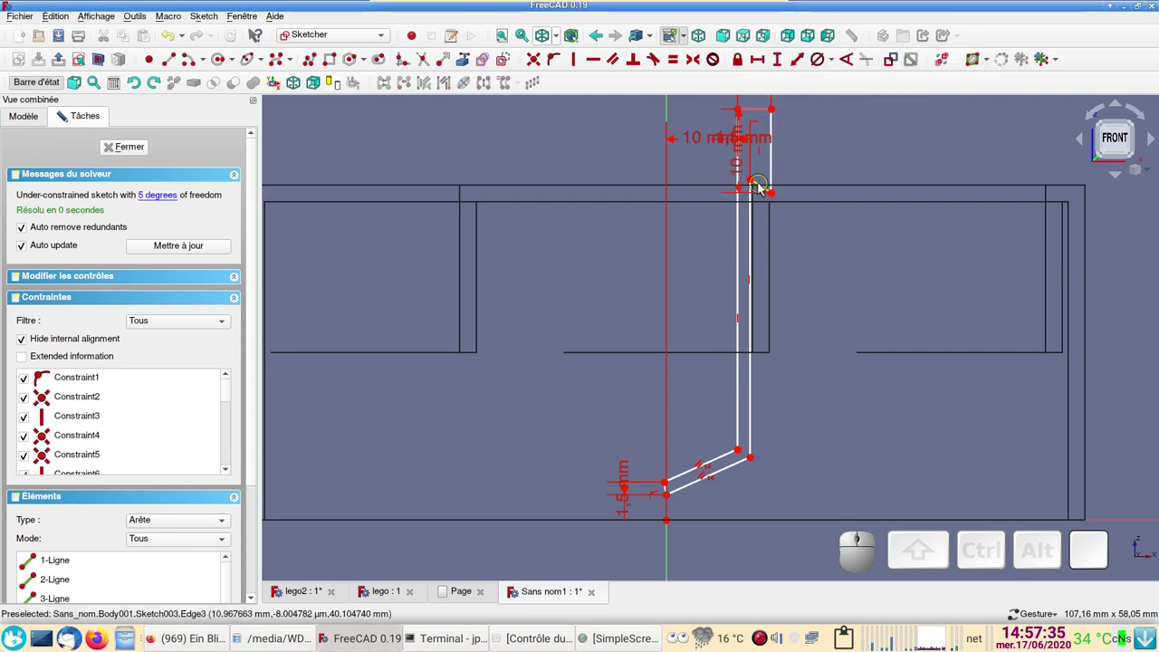
Step: Make the short edge under the top horizontal and set the profile's lowest point 1 mm from the origin
{"action": "left_click", "coordinate": [764, 190]}
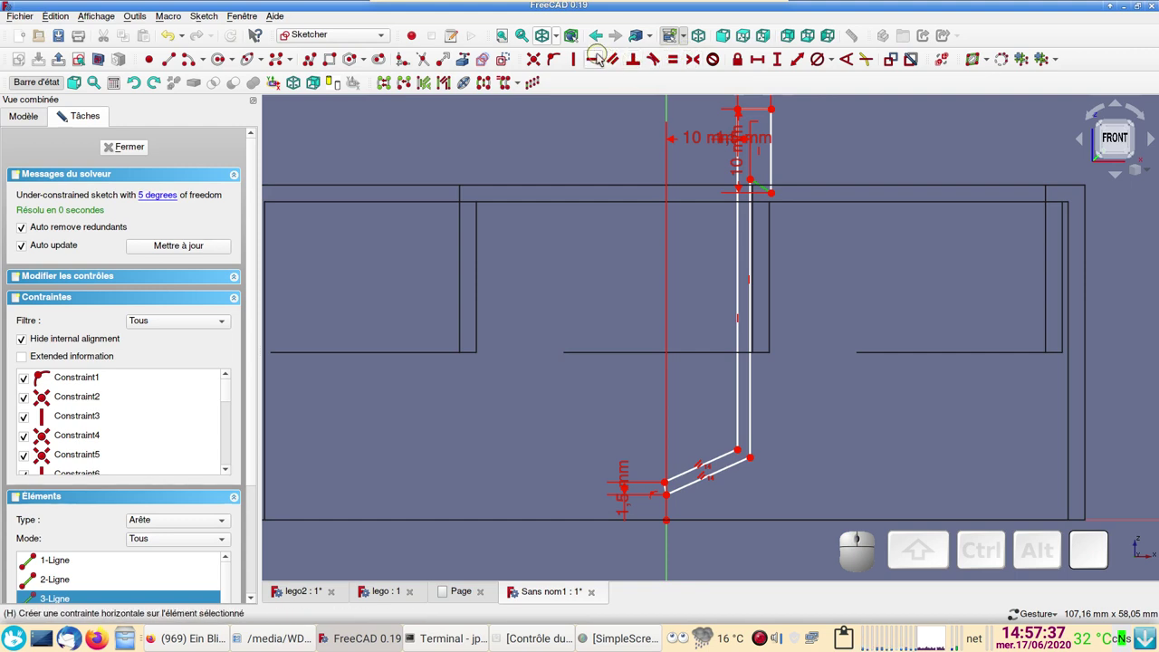
{"action": "left_click", "coordinate": [602, 61]}
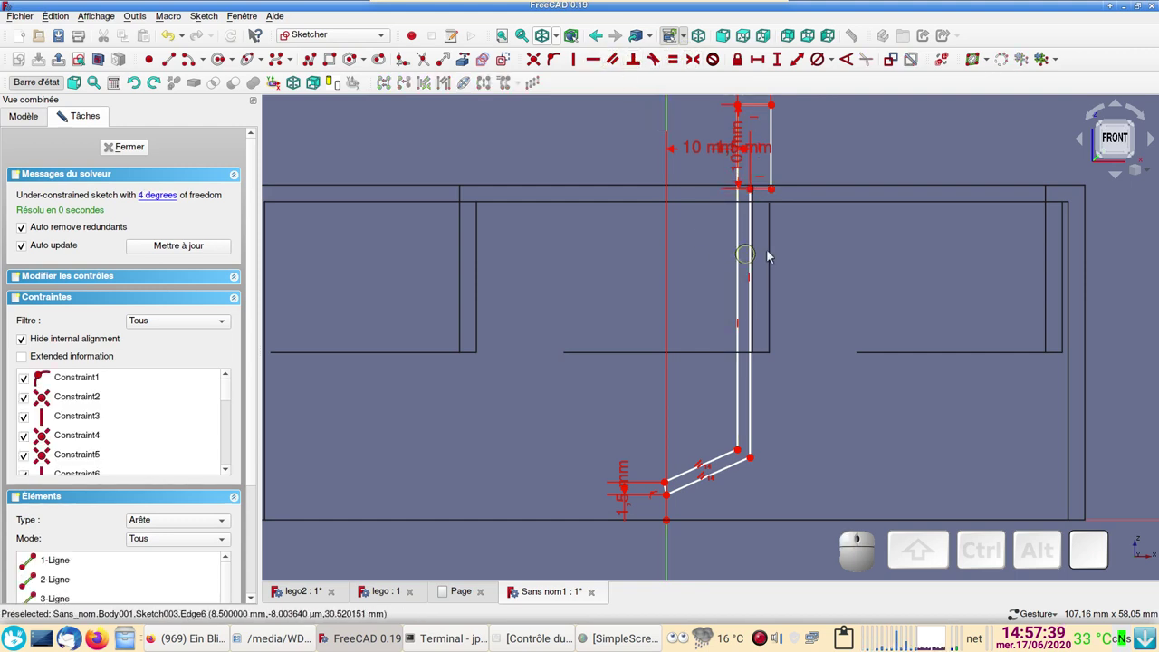
{"action": "scroll", "scroll_direction": "down", "scroll_amount": 3}
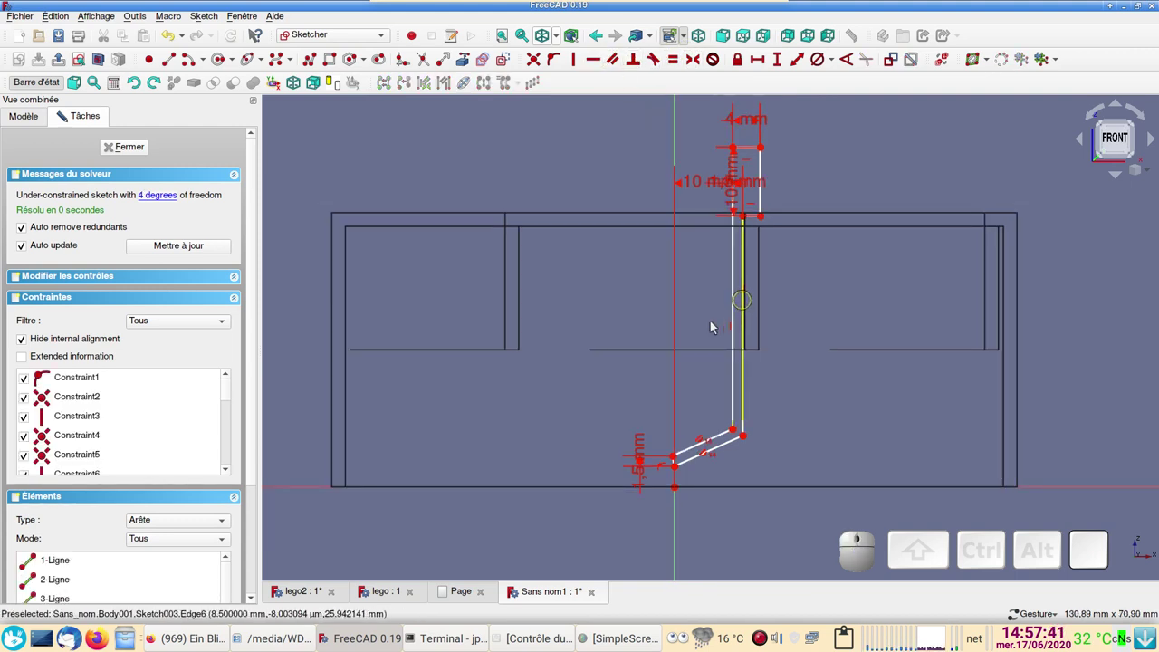
{"action": "left_click", "coordinate": [679, 473]}
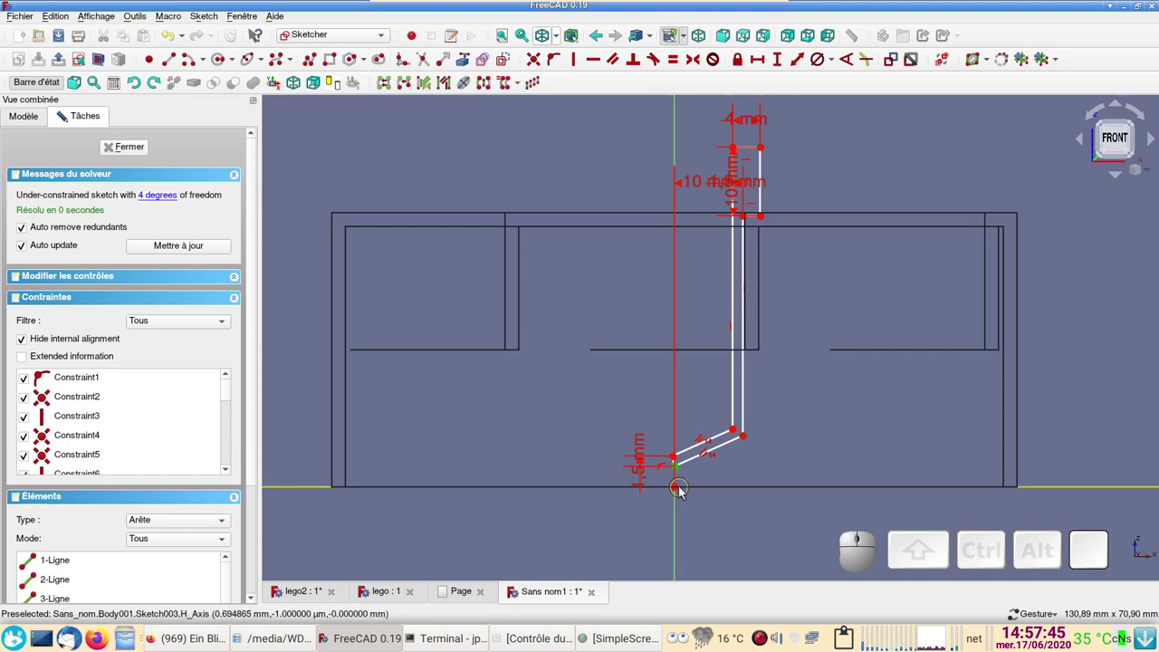
{"action": "left_click", "coordinate": [677, 491]}
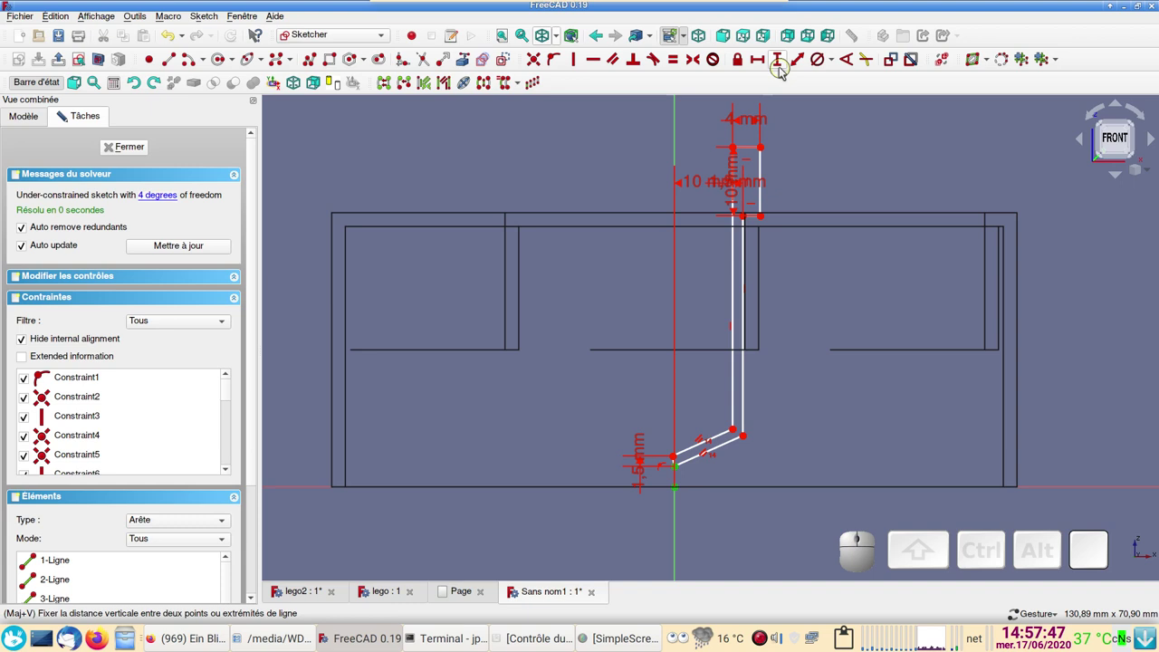
{"action": "left_click", "coordinate": [782, 66]}
{"action": "key", "text": "1"}
{"action": "key", "text": "Return"}
{"action": "scroll", "scroll_direction": "up", "scroll_amount": 3}
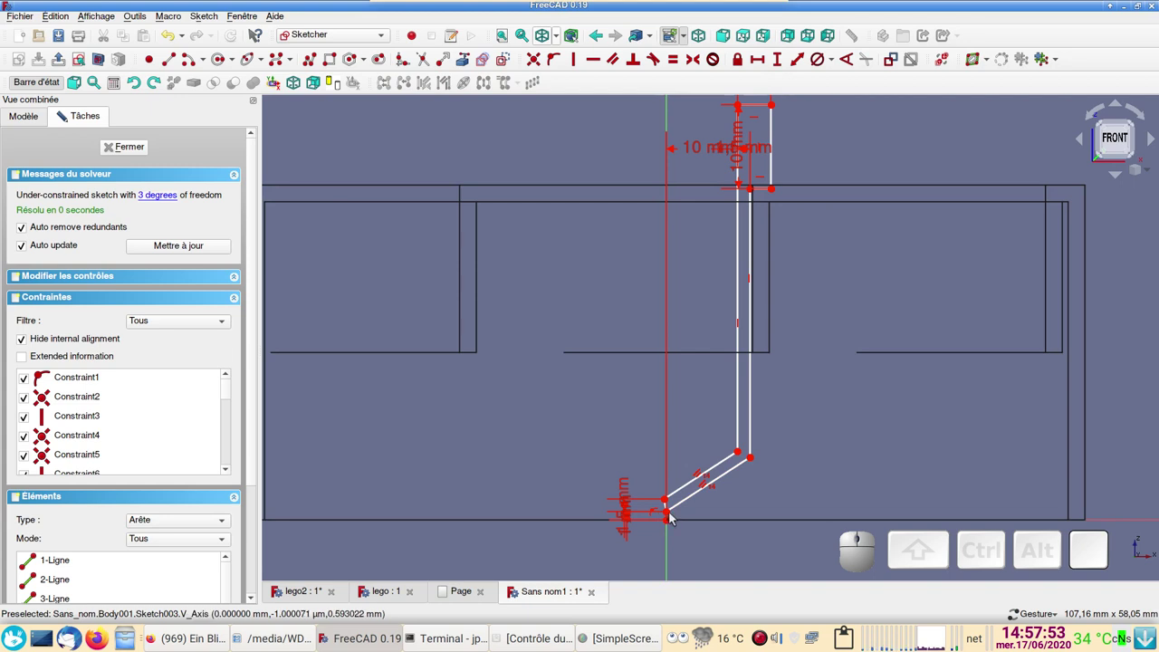
Step: Add the 8 mm lower step height and the 50 mm total height of the profile
{"action": "left_click", "coordinate": [669, 515]}
{"action": "left_click", "coordinate": [755, 463]}
{"action": "left_click", "coordinate": [779, 59]}
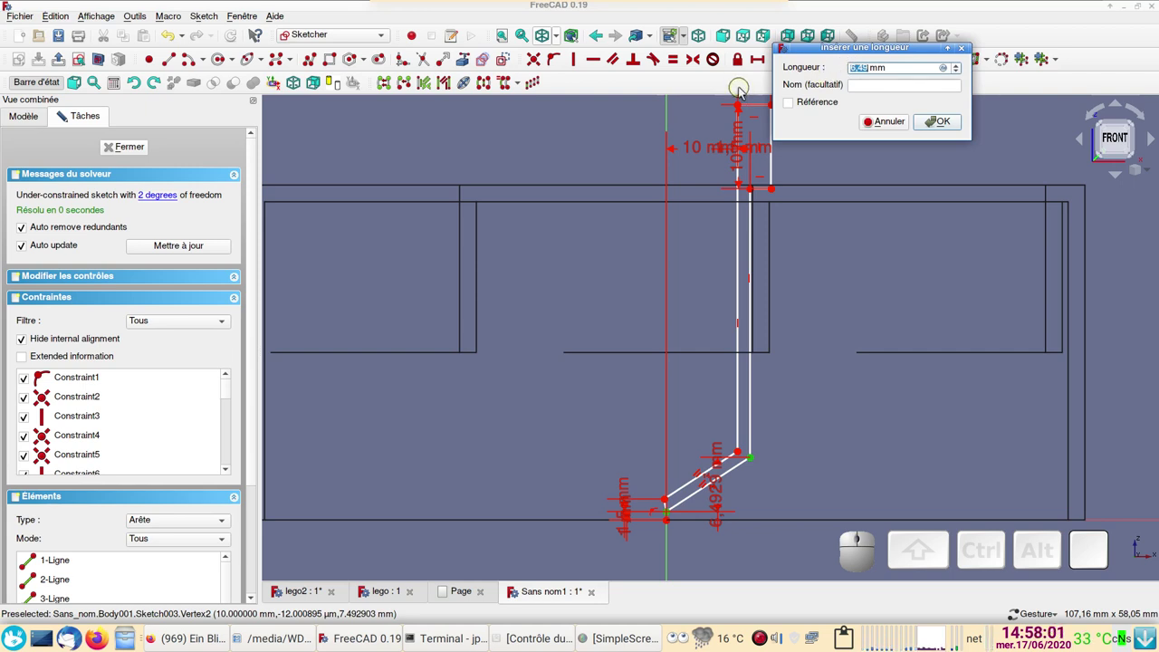
{"action": "key", "text": "8"}
{"action": "key", "text": "Return"}
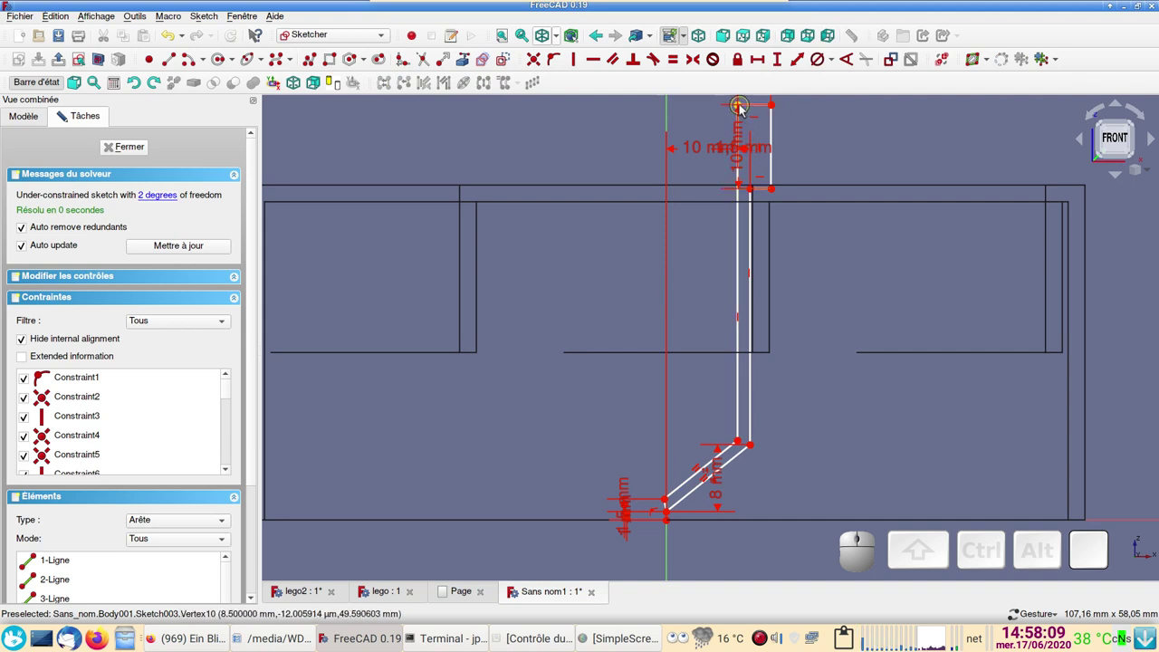
{"action": "left_click", "coordinate": [741, 110]}
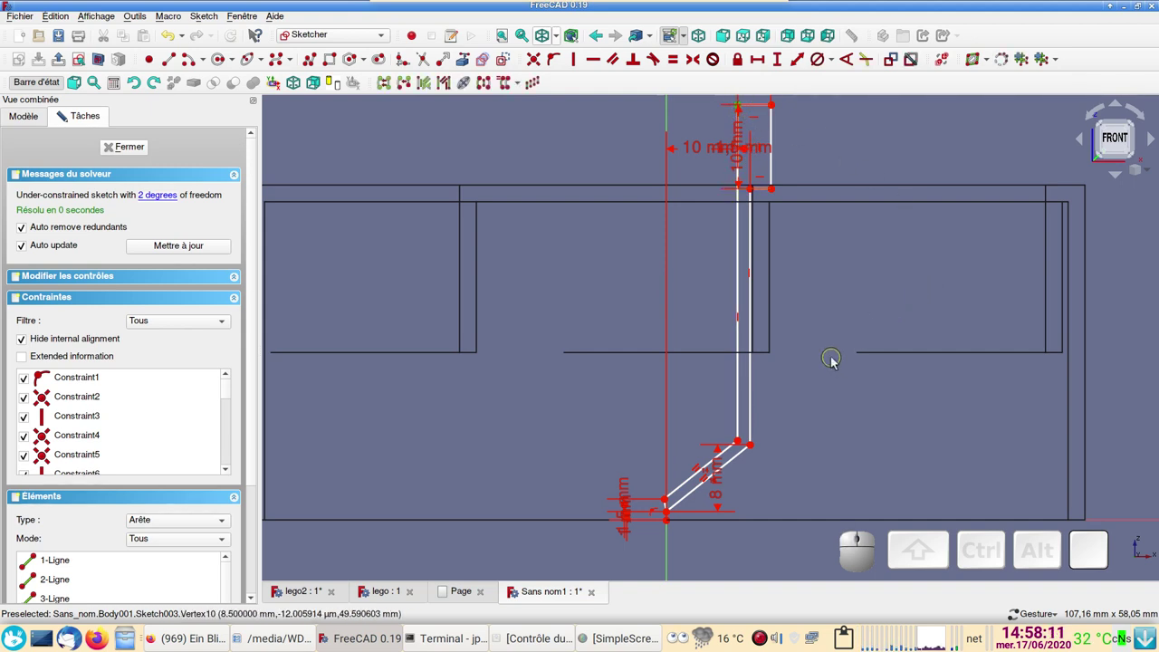
{"action": "left_click", "coordinate": [672, 524]}
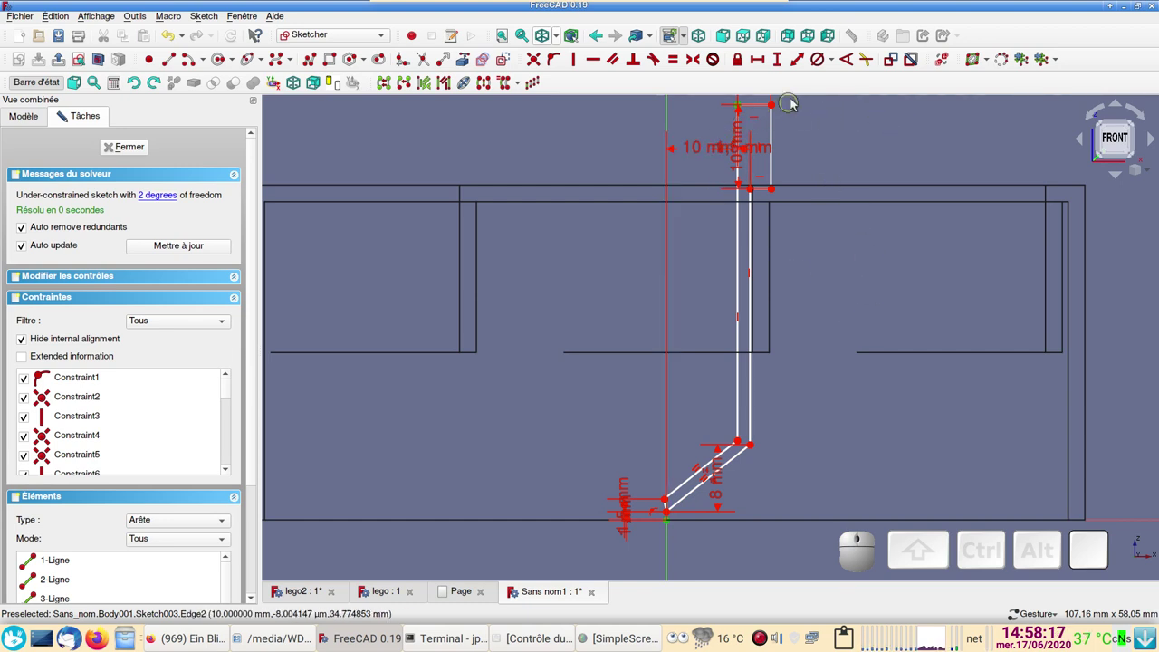
{"action": "left_click", "coordinate": [779, 61]}
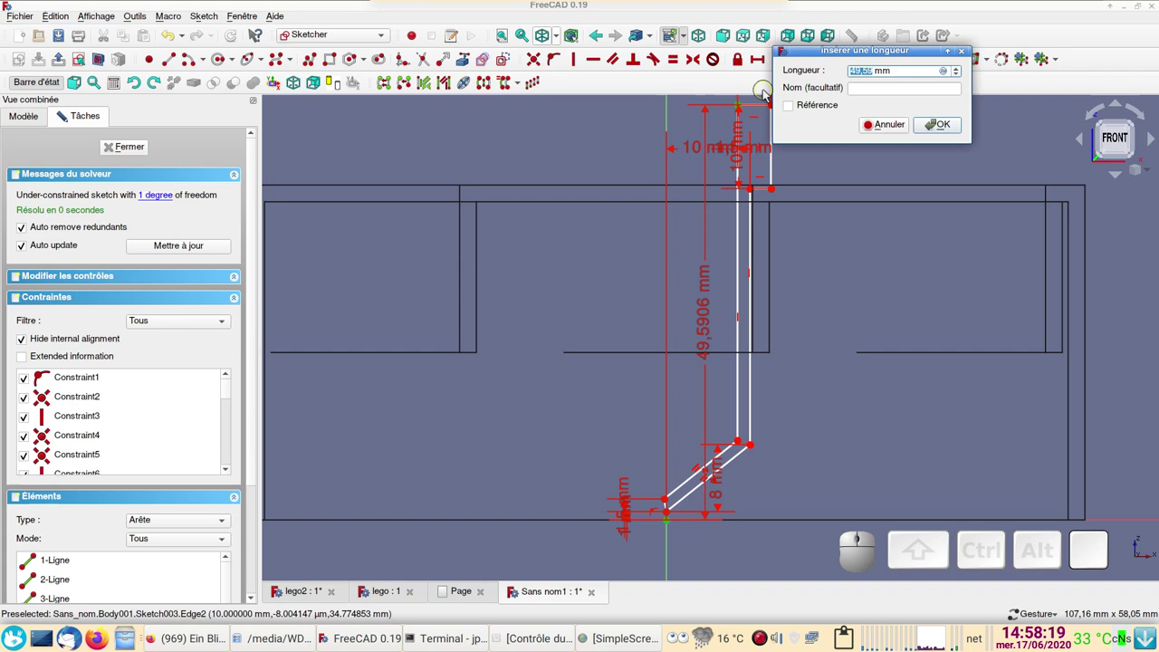
{"action": "key", "text": "Return"}
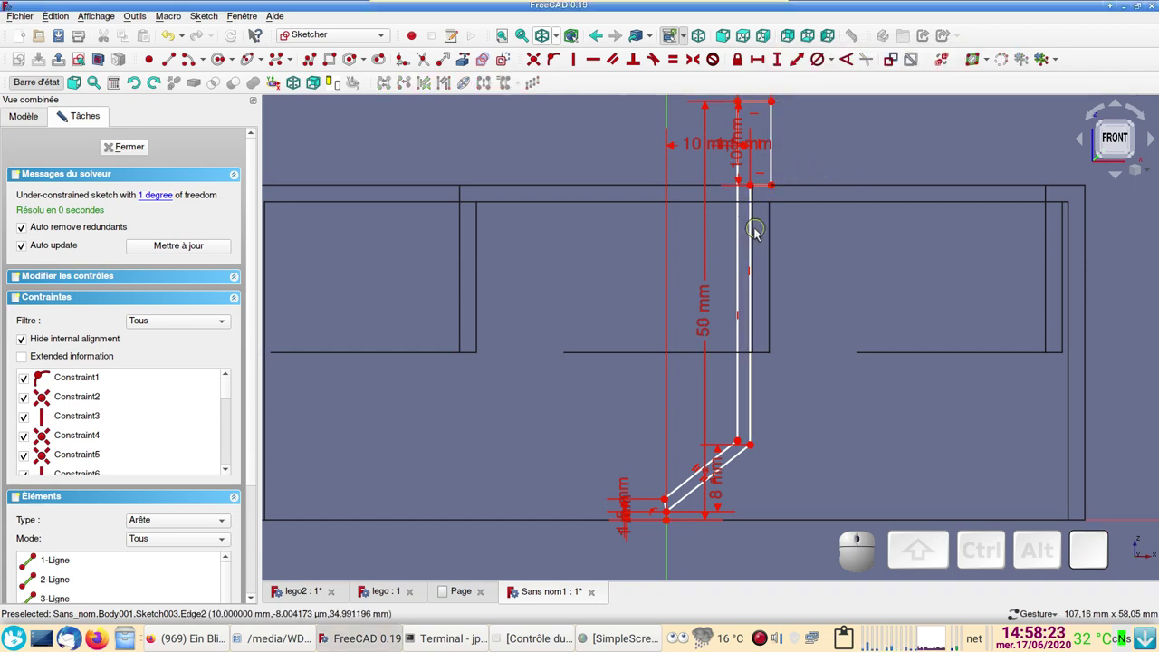
Step: Reshape the slanted segment and make the short bottom edge vertical, fully constraining the sketch
{"action": "left_click_drag", "start_coordinate": [756, 239], "coordinate": [775, 315]}
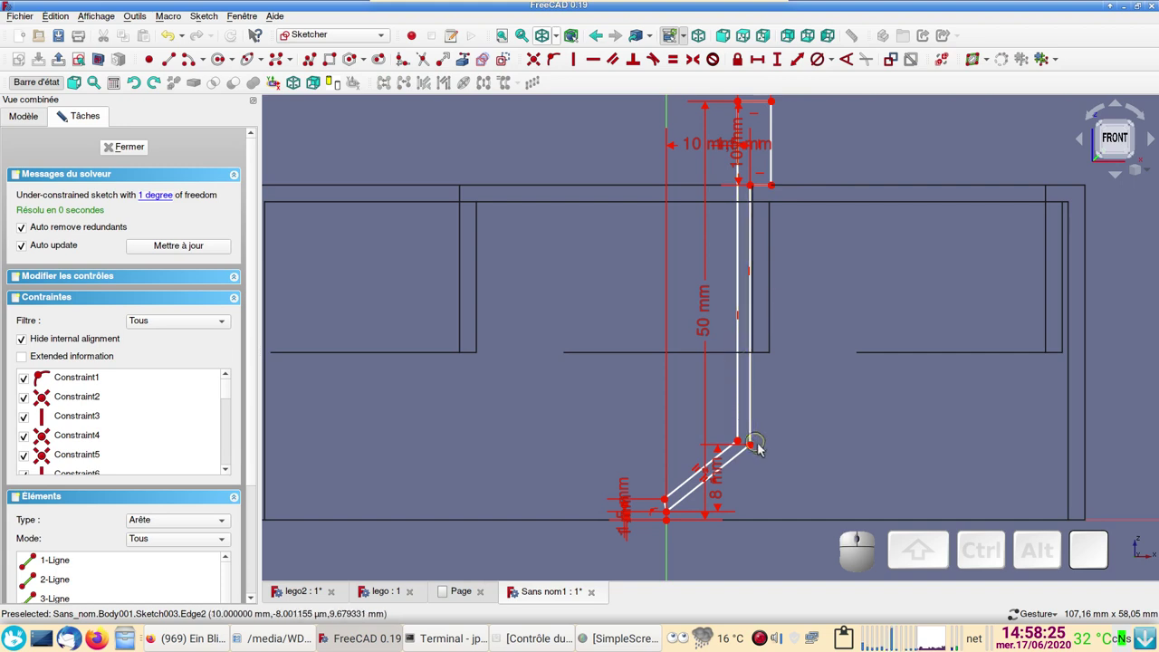
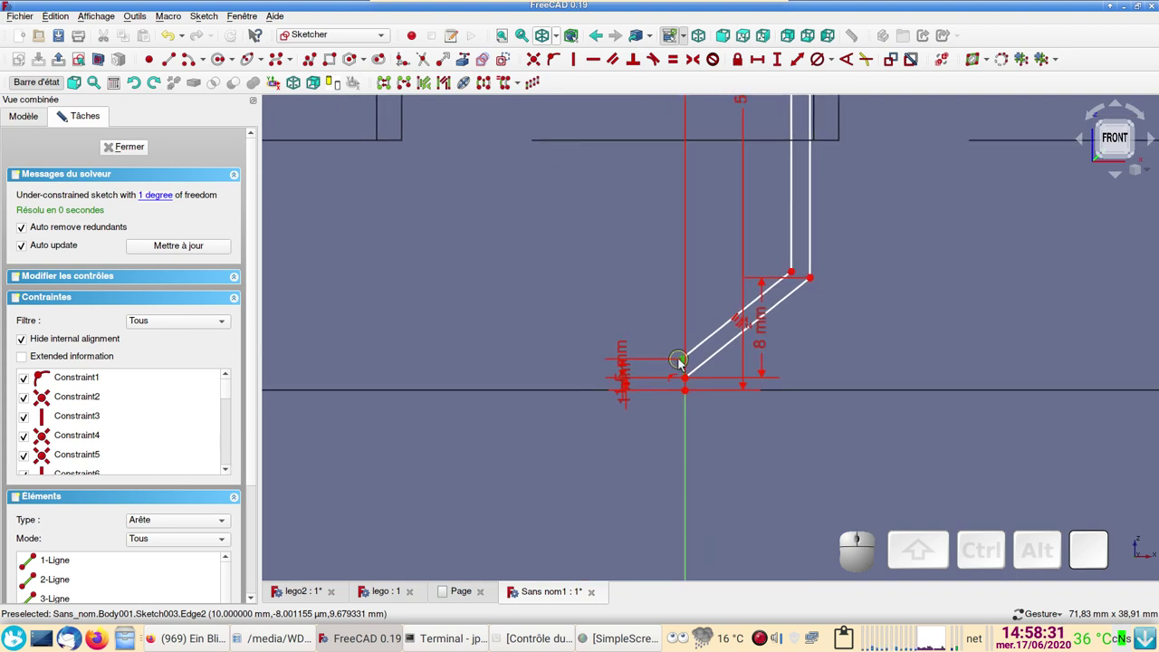
{"action": "left_click_drag", "start_coordinate": [689, 365], "coordinate": [638, 324]}
{"action": "left_click", "coordinate": [638, 323]}
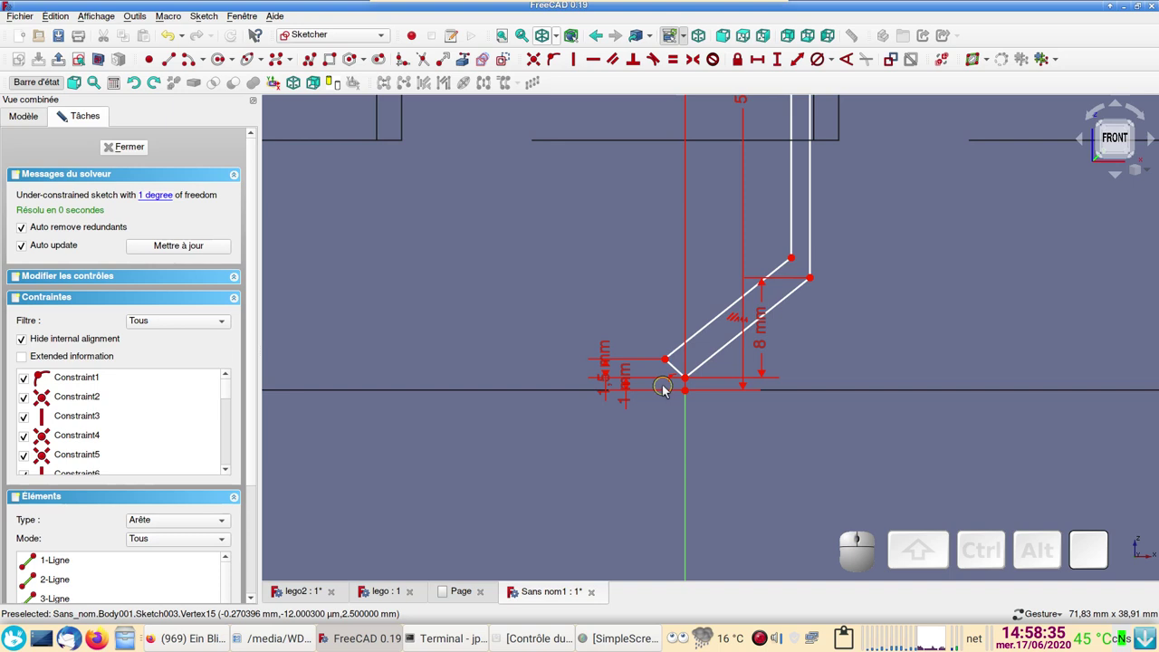
{"action": "left_click", "coordinate": [682, 378]}
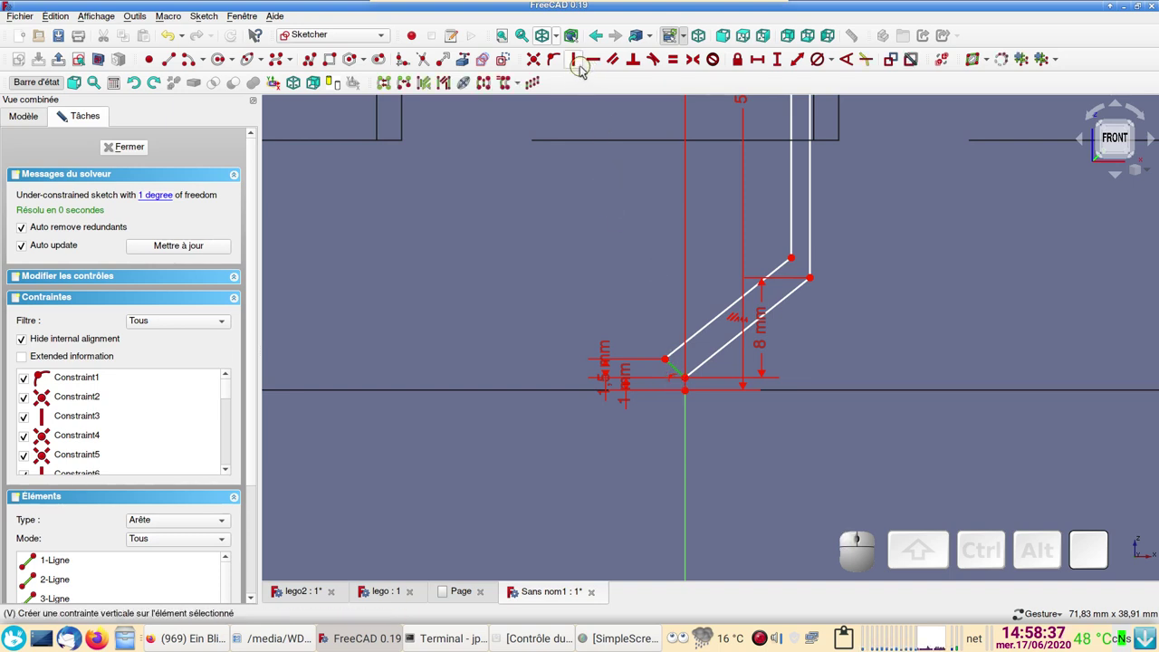
{"action": "left_click", "coordinate": [577, 67]}
{"action": "scroll", "scroll_direction": "down", "scroll_amount": 3}
{"action": "scroll", "scroll_direction": "down", "scroll_amount": 3}
{"action": "left_click_drag", "start_coordinate": [826, 200], "coordinate": [317, 175]}
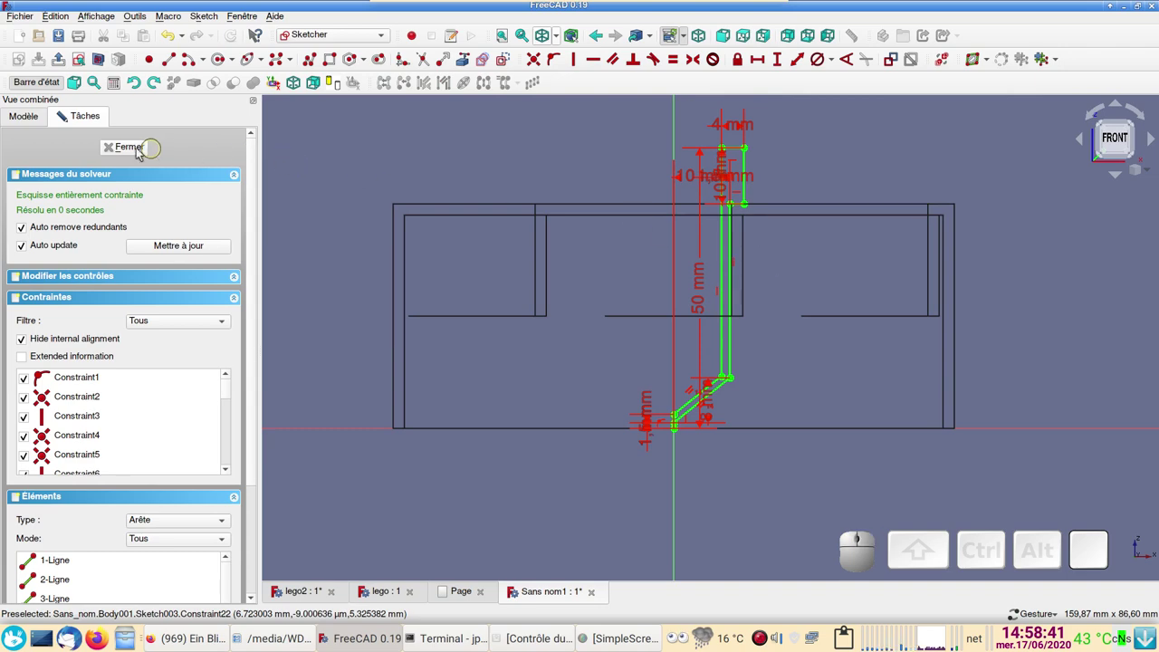
Step: Close the stud sketch and start a 360° Revolution of it about the vertical sketch axis
{"action": "left_click", "coordinate": [123, 153]}
{"action": "scroll", "scroll_direction": "down", "scroll_amount": 3}
{"action": "left_click_drag", "start_coordinate": [682, 466], "coordinate": [662, 297]}
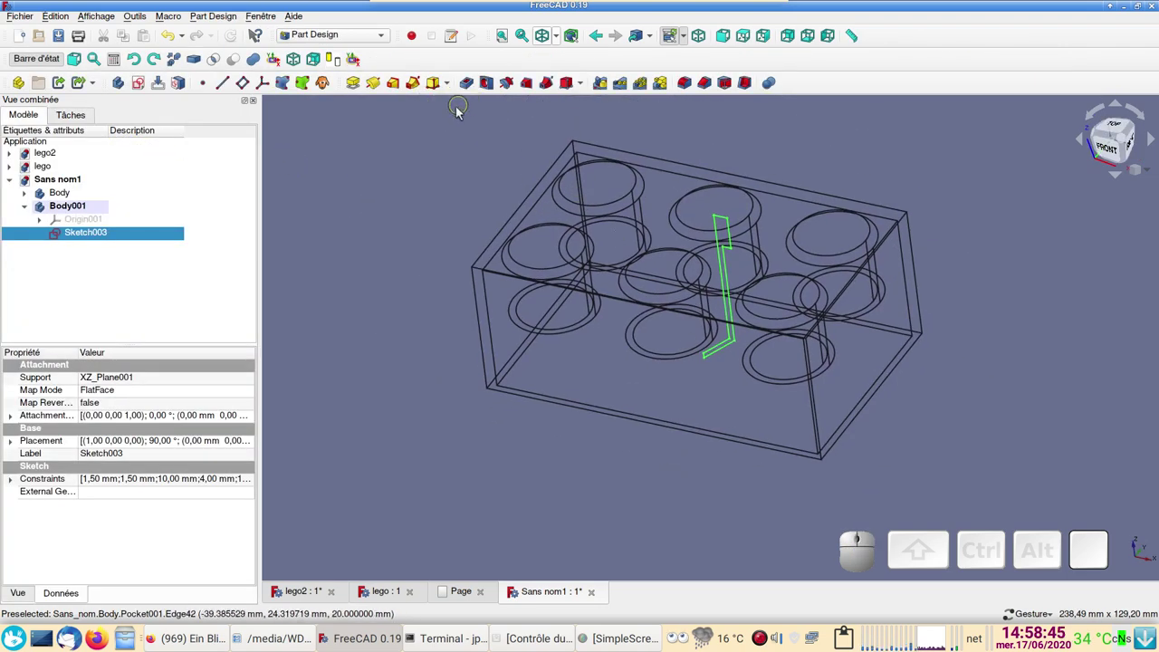
{"action": "left_click", "coordinate": [381, 83]}
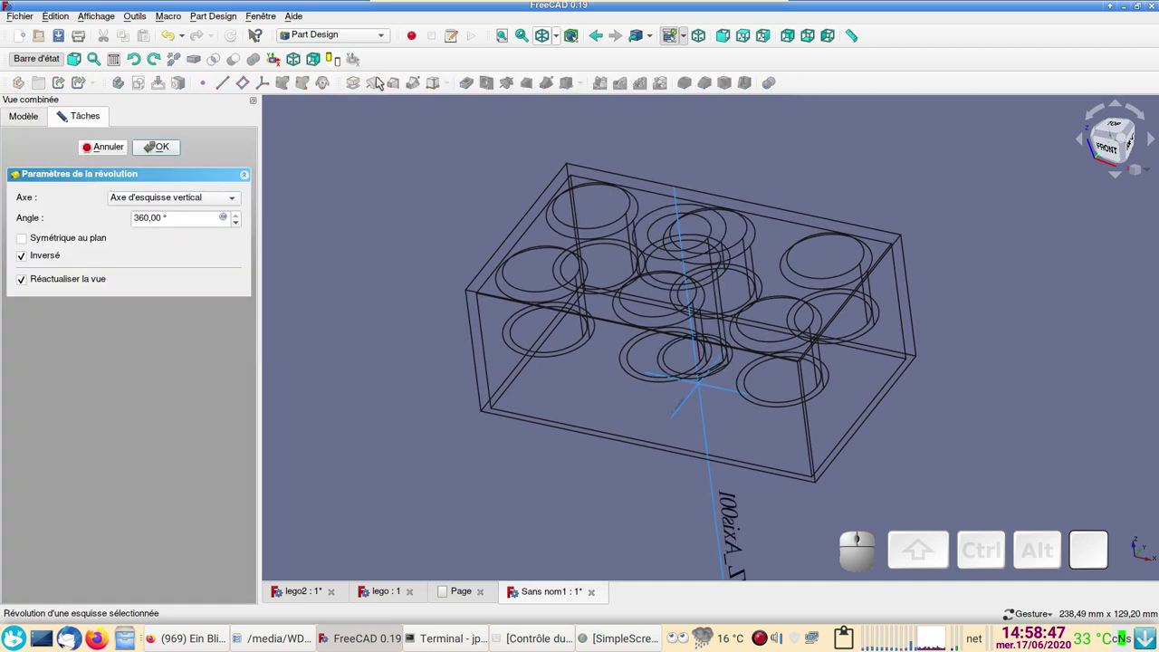
Step: Confirm the revolution to form the tubular stud, show the brick as shaded solids and select Body001
{"action": "left_click", "coordinate": [159, 154]}
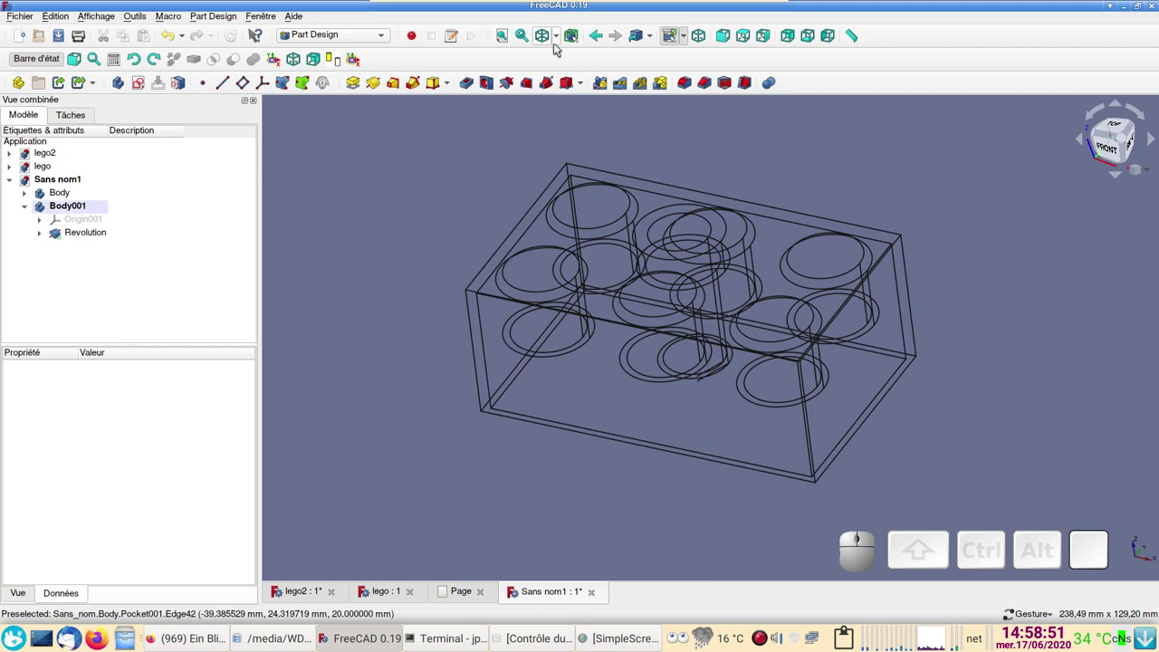
{"action": "left_click", "coordinate": [558, 43]}
{"action": "left_click", "coordinate": [565, 50]}
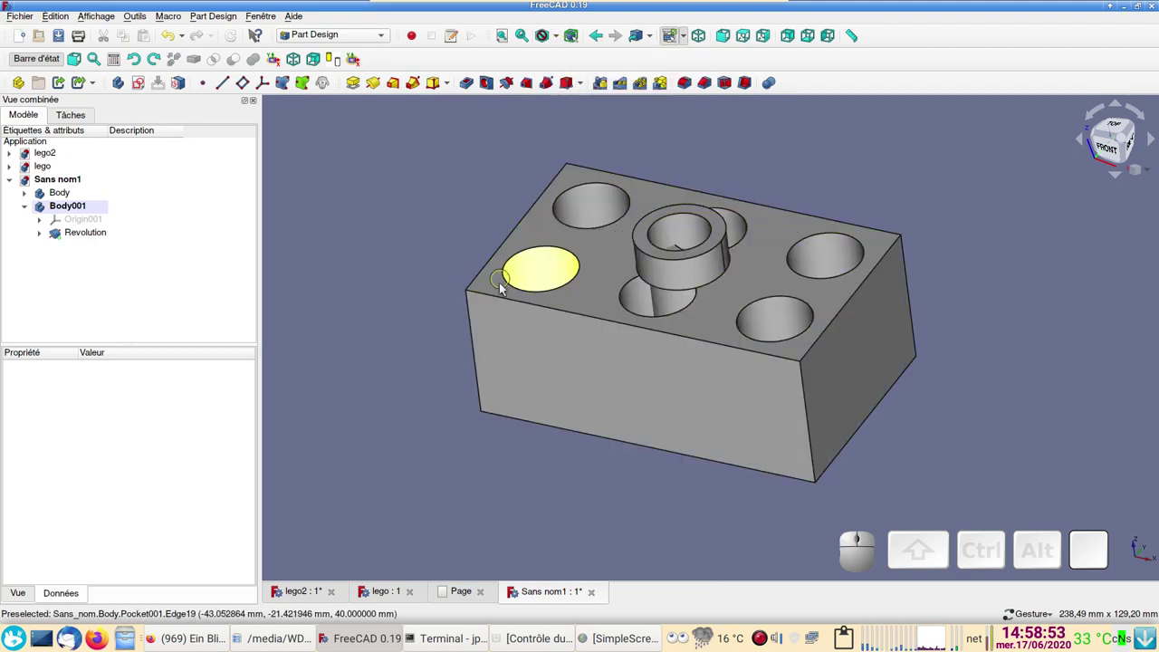
{"action": "left_click_drag", "start_coordinate": [484, 369], "coordinate": [801, 249]}
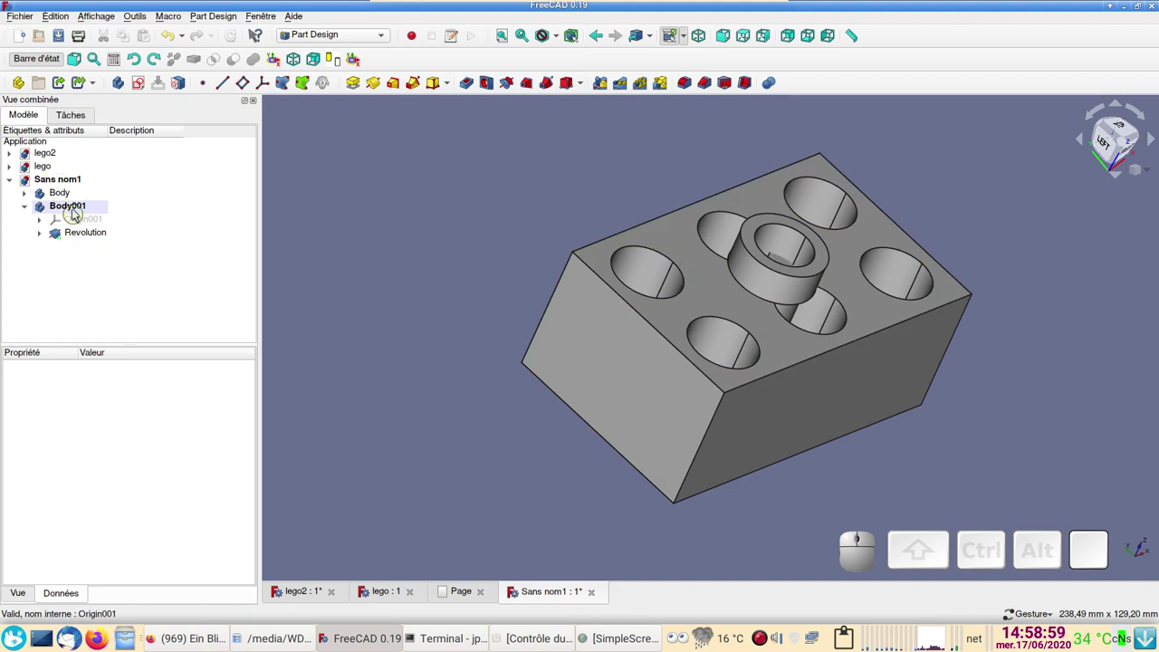
{"action": "left_click", "coordinate": [77, 213]}
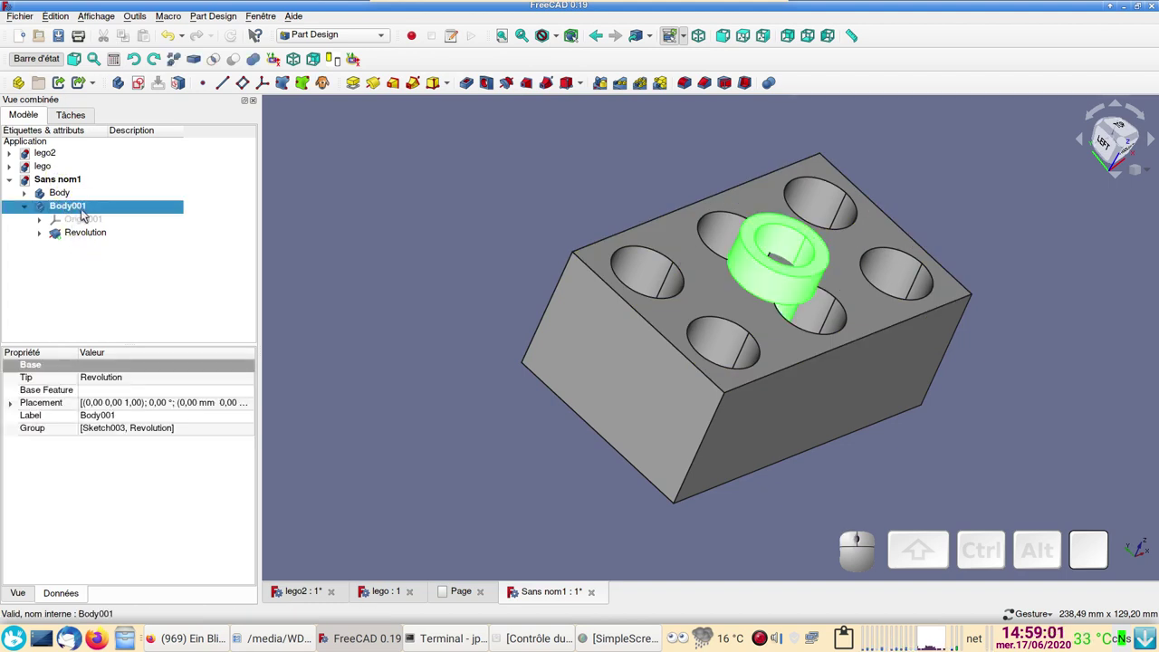
Step: Use Transformer on Body001 to slide the stud 15 mm along its axis into a brick hole
{"action": "right_click", "coordinate": [82, 210]}
{"action": "left_click", "coordinate": [121, 227]}
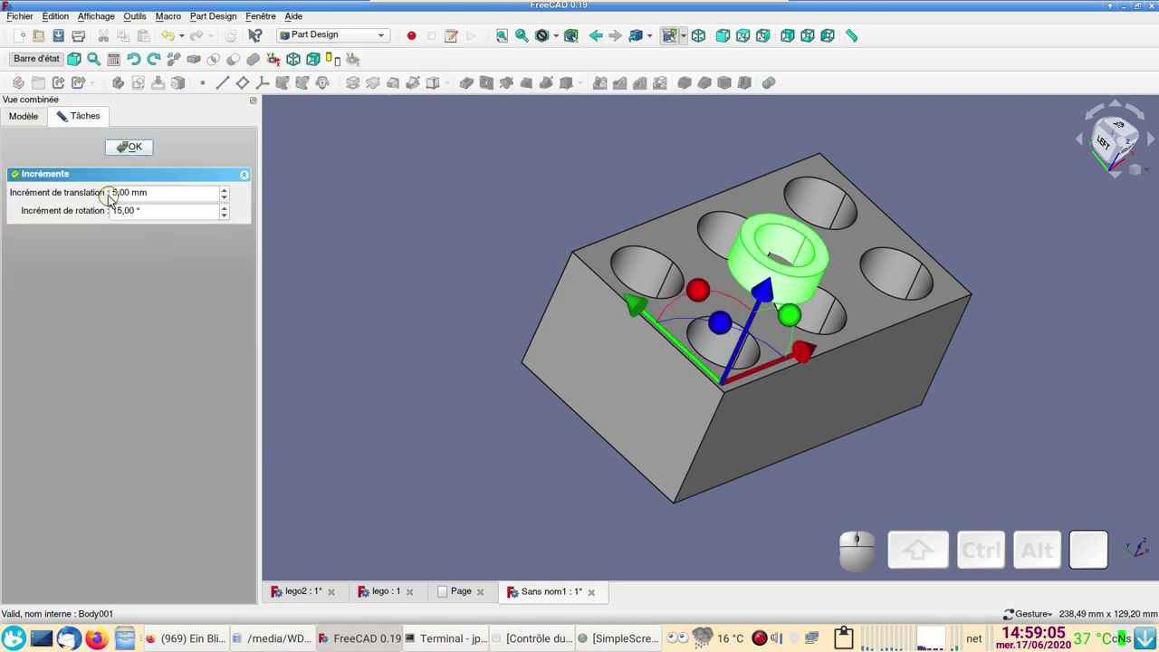
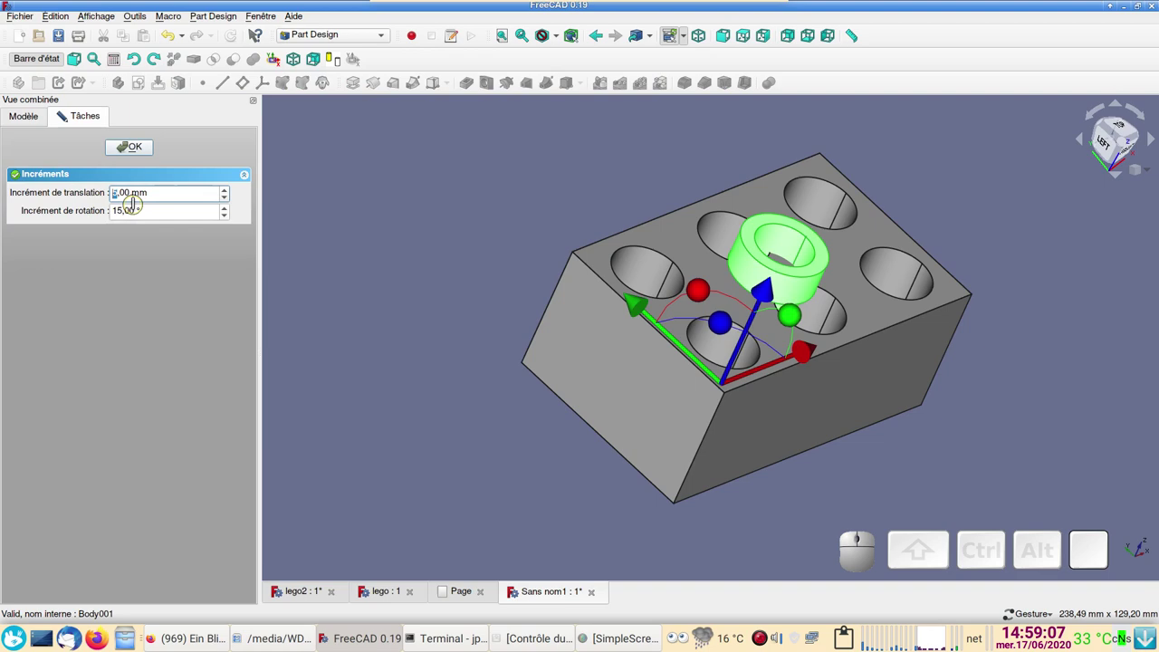
{"action": "left_click", "coordinate": [467, 301]}
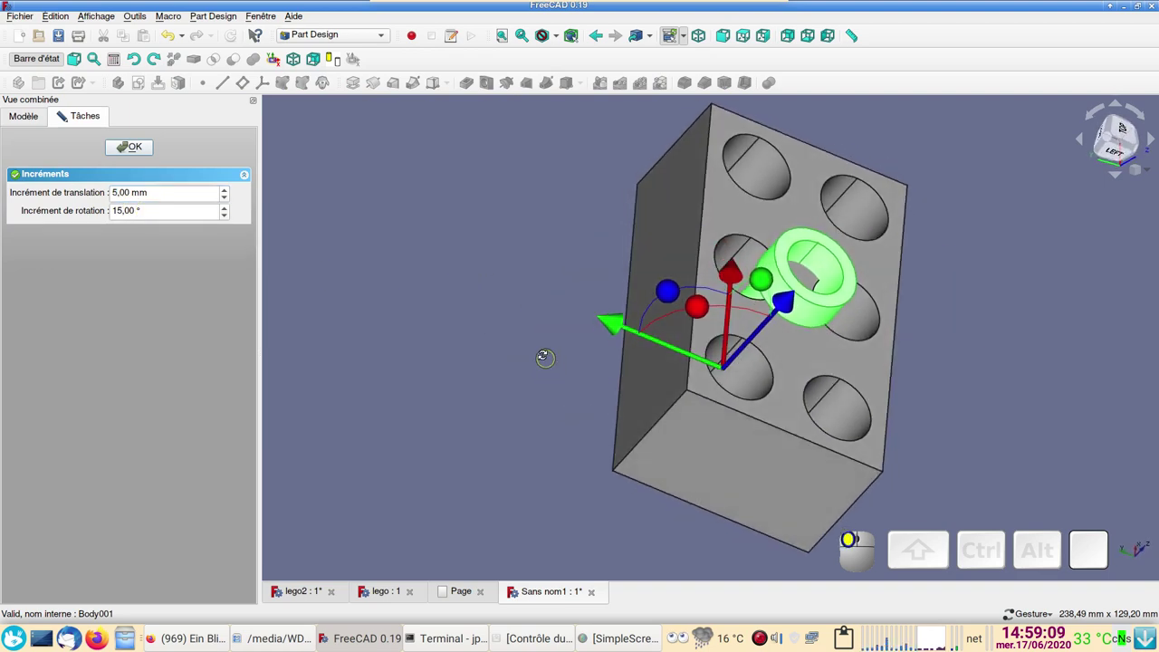
{"action": "left_click_drag", "start_coordinate": [615, 318], "coordinate": [990, 322]}
{"action": "left_click_drag", "start_coordinate": [1062, 289], "coordinate": [224, 148]}
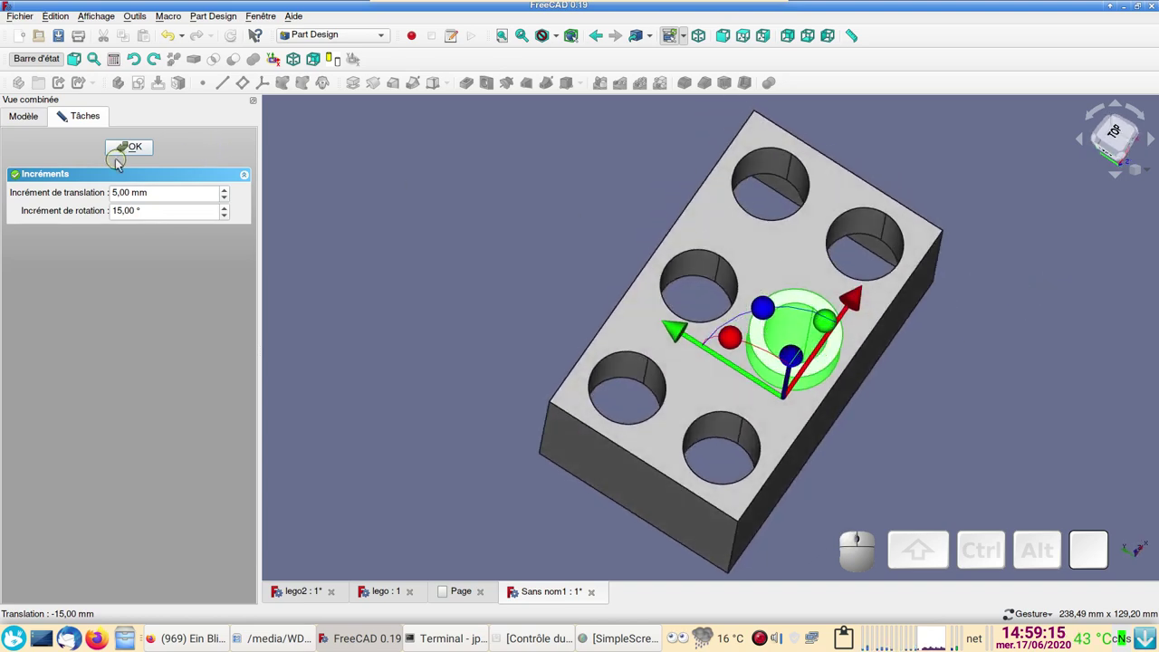
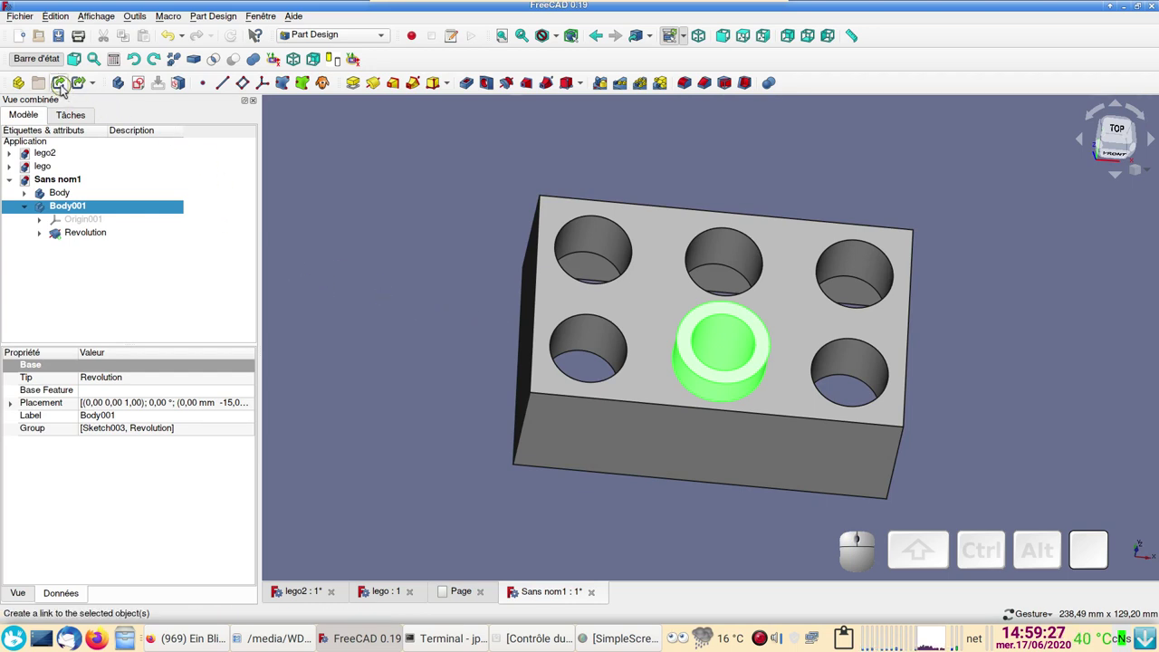
Step: Clone the Revolution stud feature five times, creating Body002 to Body006, and select Body002
{"action": "left_click", "coordinate": [332, 263]}
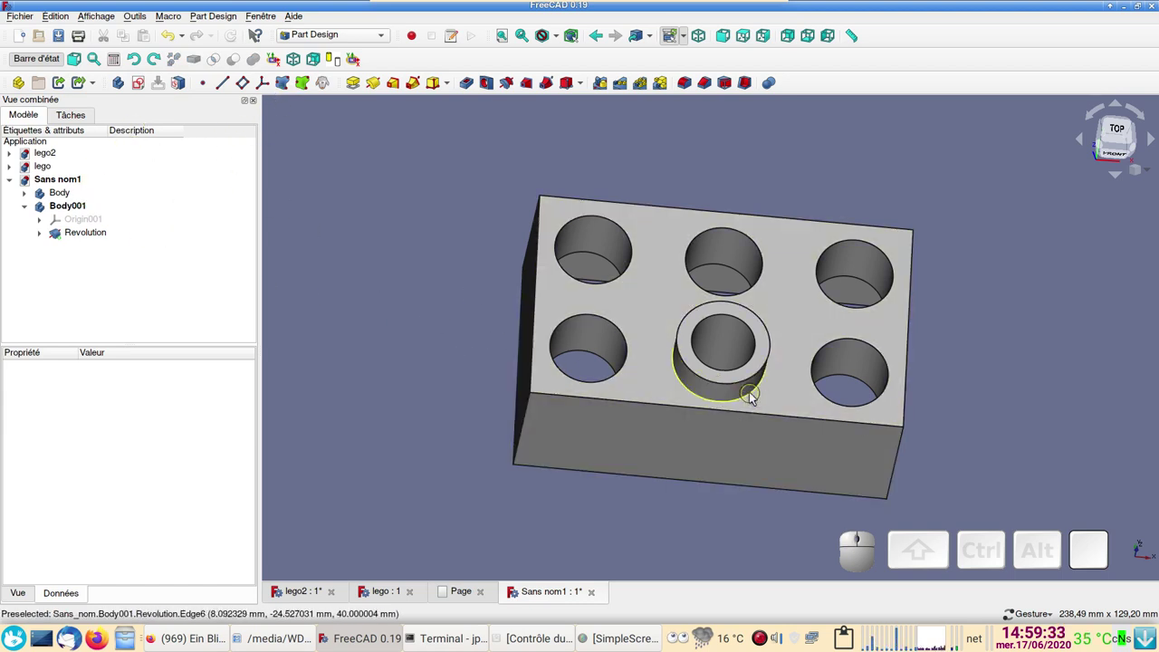
{"action": "left_click", "coordinate": [728, 392]}
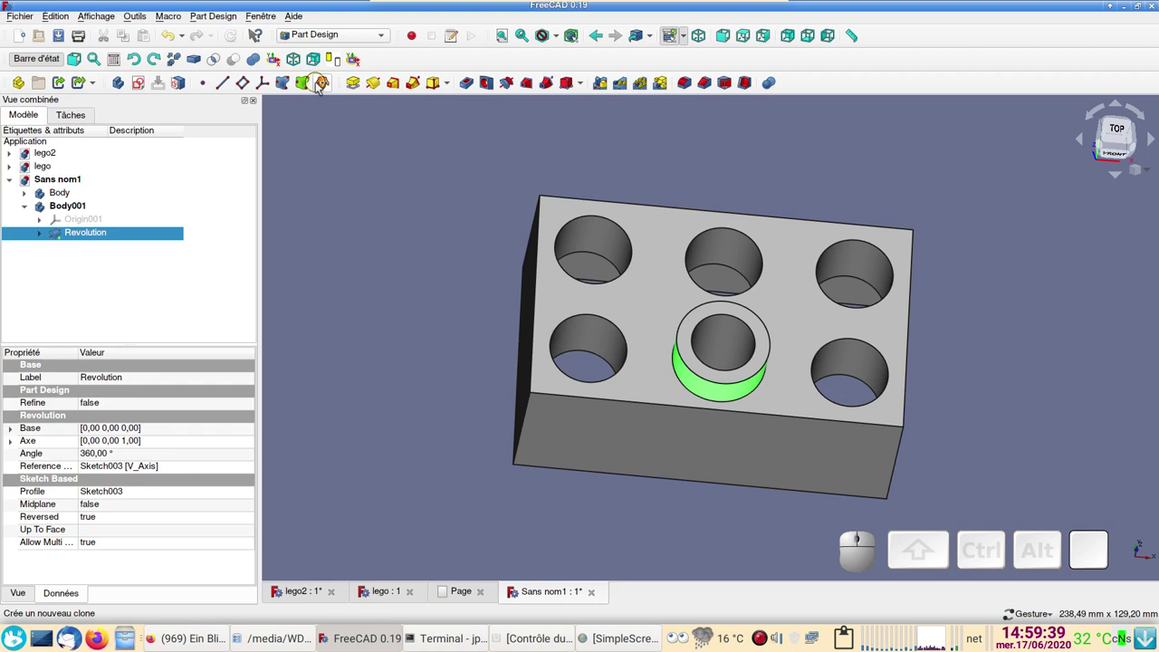
{"action": "left_click", "coordinate": [322, 88]}
{"action": "left_click", "coordinate": [322, 86]}
{"action": "left_click", "coordinate": [323, 87]}
{"action": "left_click", "coordinate": [322, 87]}
{"action": "left_click", "coordinate": [322, 87]}
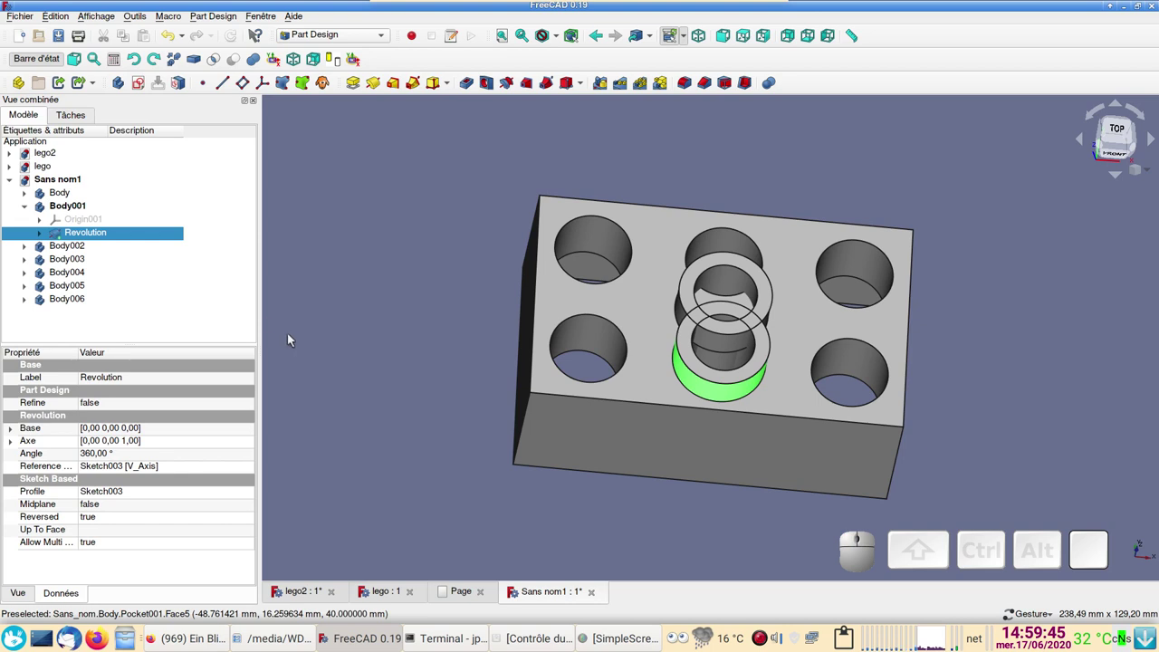
{"action": "left_click", "coordinate": [58, 248]}
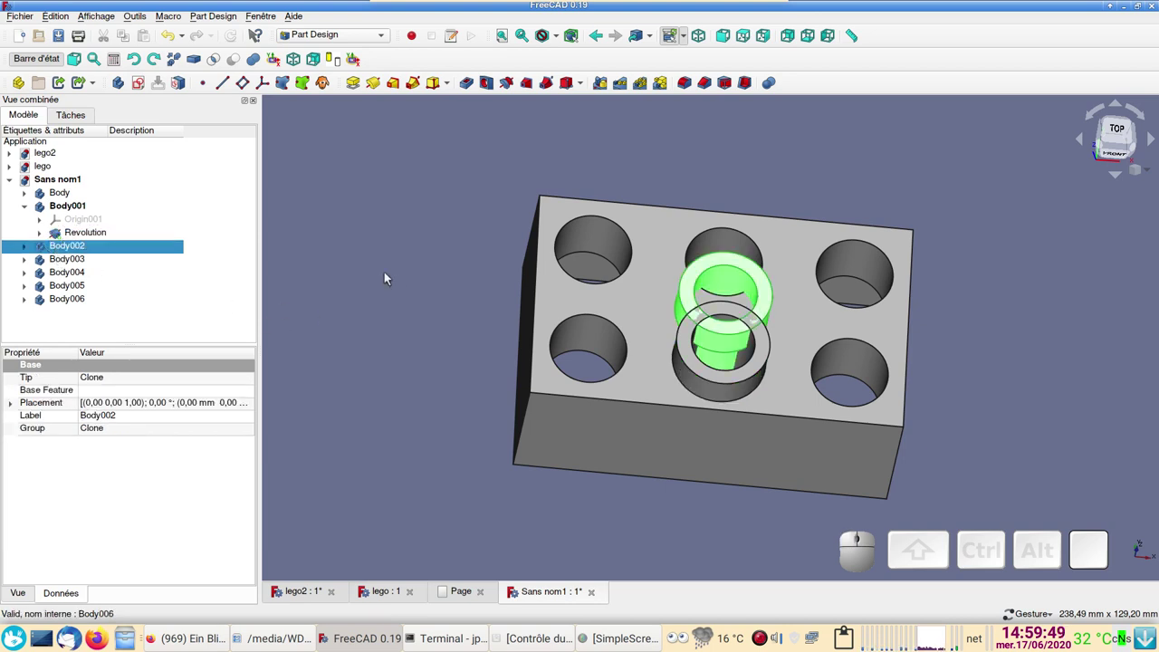
Step: Move Body002 and the next clone into their holes with Transformer, one in the top right hole
{"action": "right_click", "coordinate": [107, 255]}
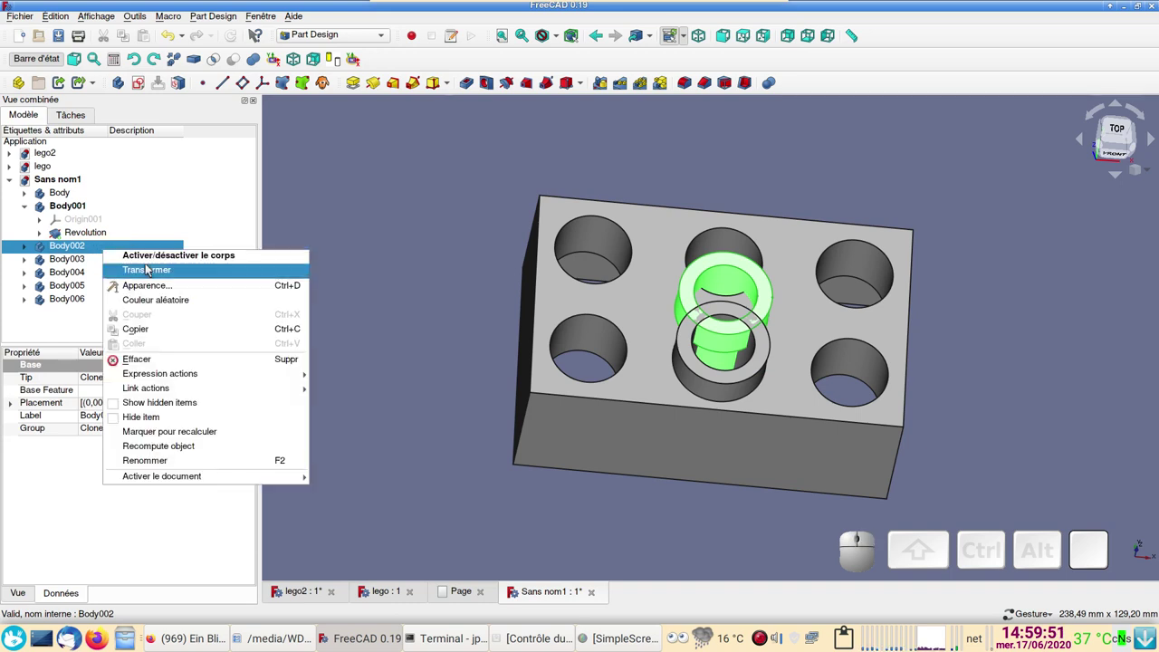
{"action": "left_click", "coordinate": [152, 275]}
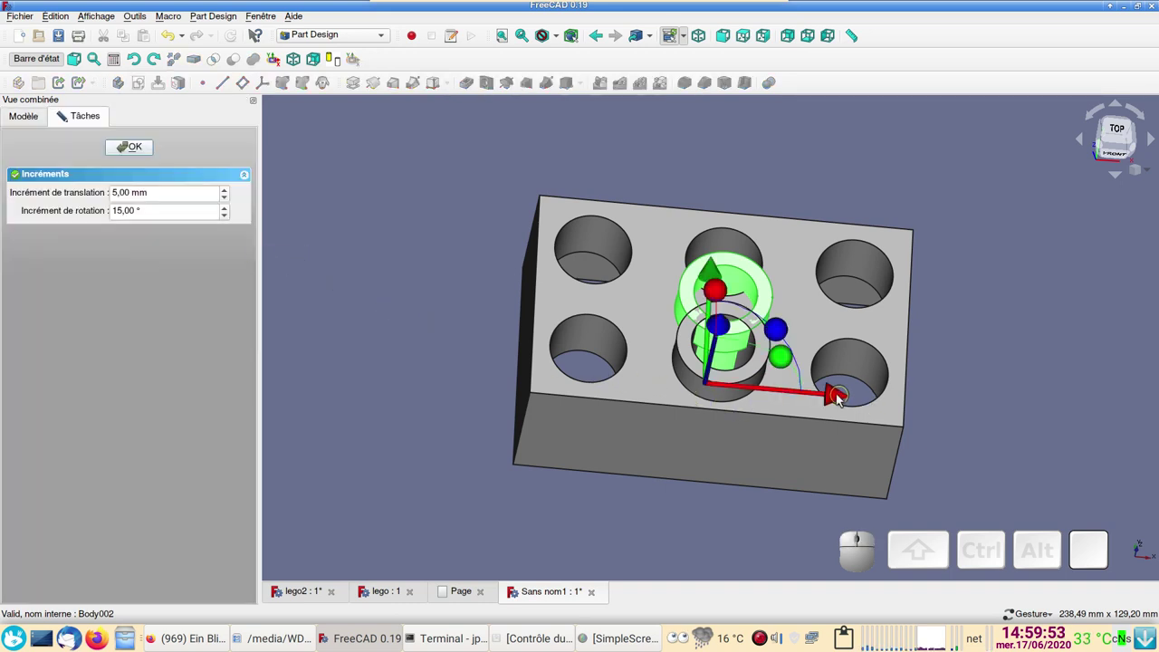
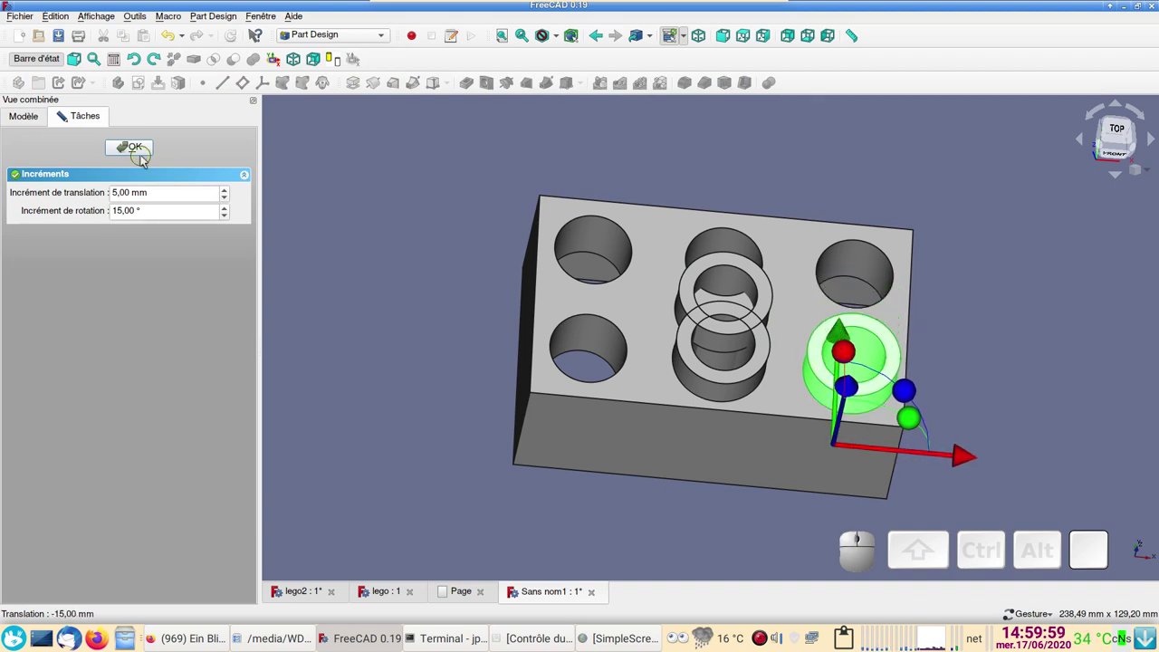
{"action": "left_click", "coordinate": [139, 154]}
{"action": "left_click", "coordinate": [71, 263]}
{"action": "right_click", "coordinate": [72, 262]}
{"action": "left_click", "coordinate": [123, 281]}
{"action": "left_click_drag", "start_coordinate": [836, 402], "coordinate": [909, 349]}
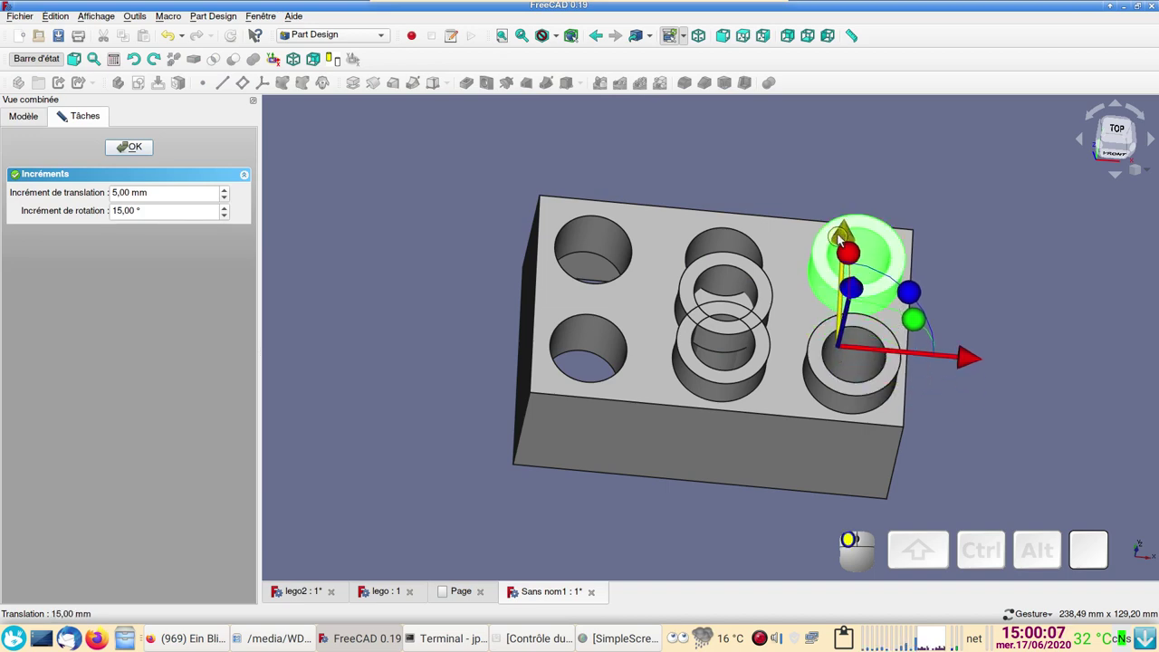
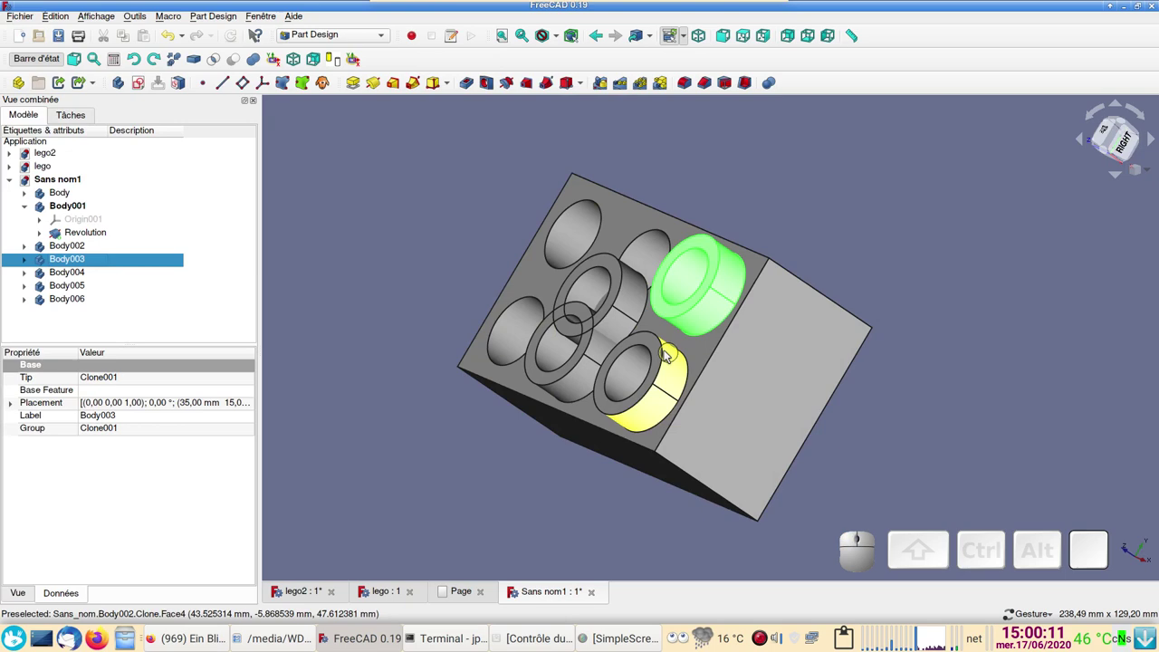
Step: Slide the third stud clone across the brick and settle it over an empty hole
{"action": "left_click", "coordinate": [83, 280]}
{"action": "right_click", "coordinate": [88, 277]}
{"action": "left_click", "coordinate": [147, 293]}
{"action": "left_click_drag", "start_coordinate": [490, 478], "coordinate": [712, 317]}
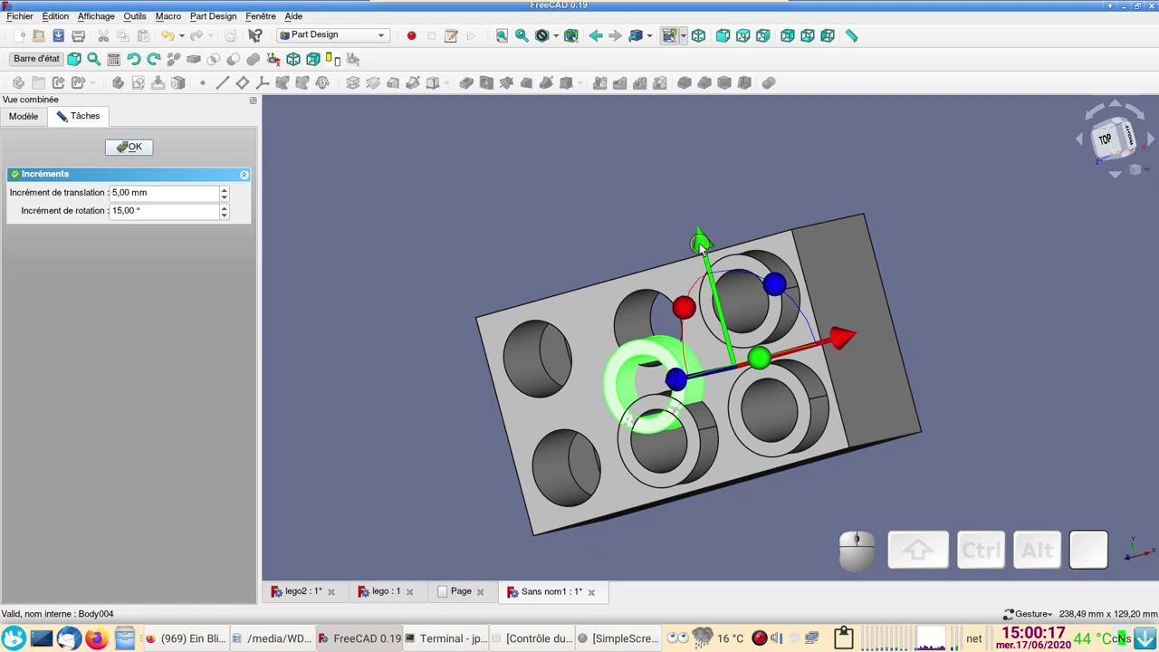
{"action": "left_click_drag", "start_coordinate": [706, 248], "coordinate": [195, 178]}
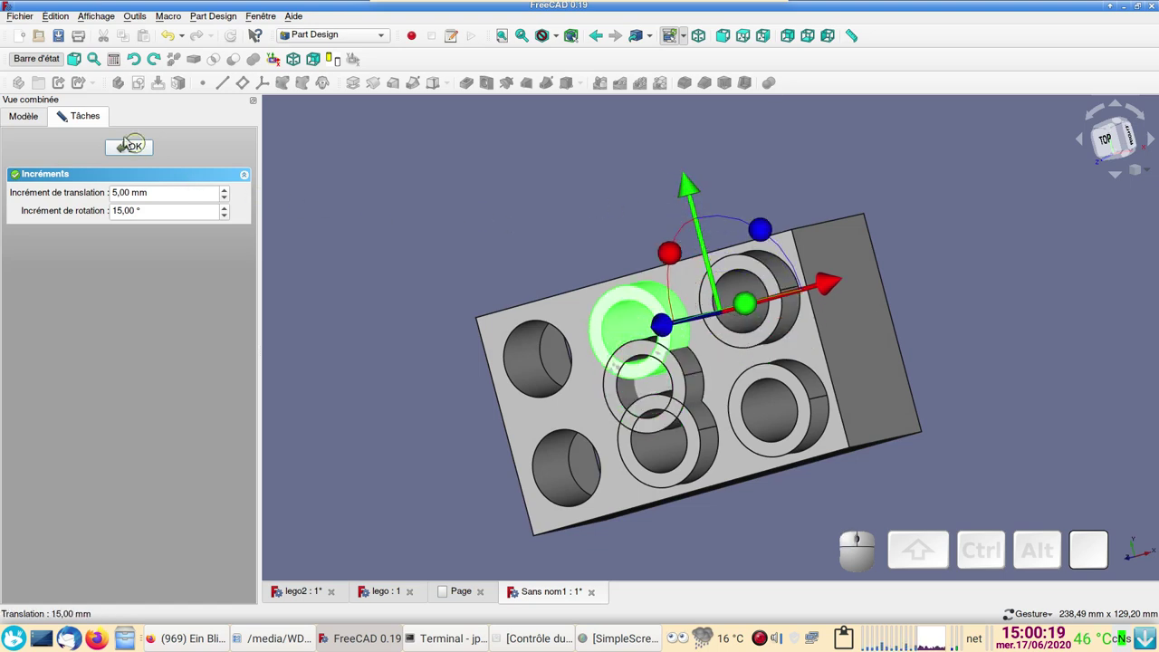
{"action": "left_click", "coordinate": [130, 144]}
{"action": "left_click", "coordinate": [136, 152]}
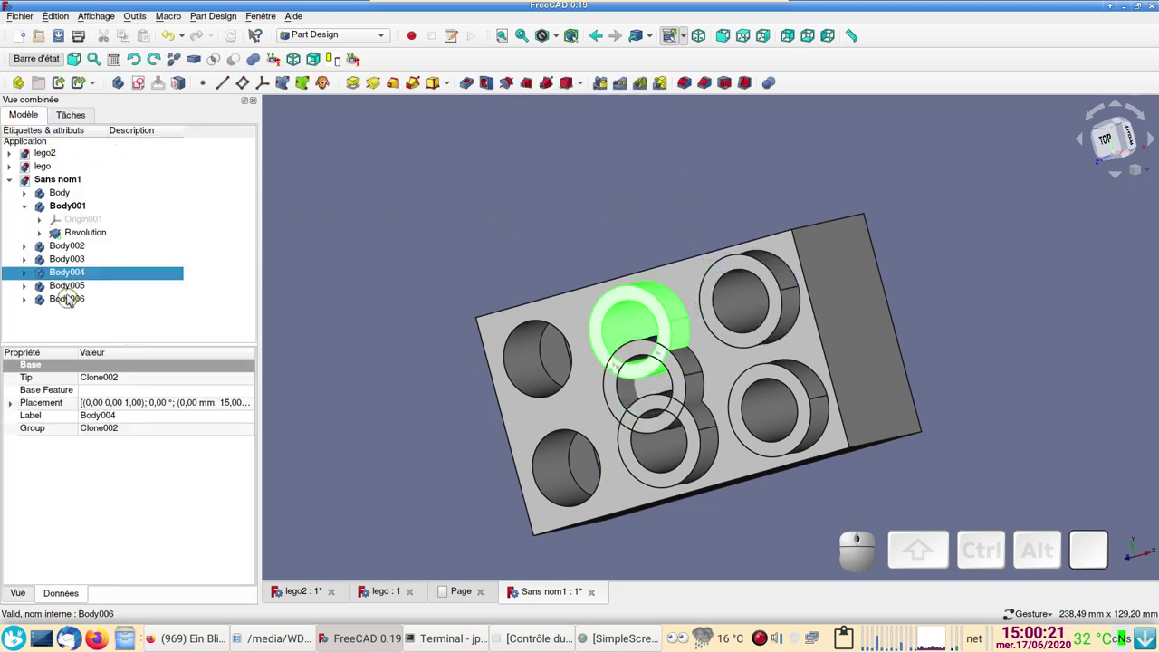
Step: Move the fourth stud clone into another empty hole with Transformer
{"action": "left_click", "coordinate": [72, 292]}
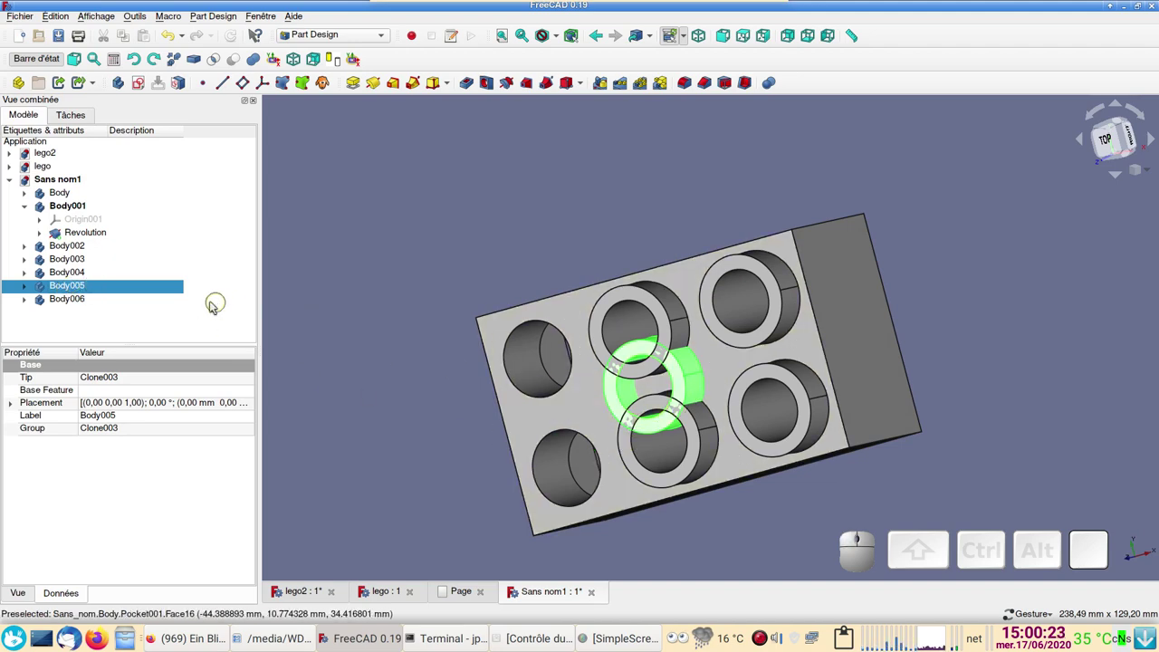
{"action": "right_click", "coordinate": [163, 293]}
{"action": "left_click", "coordinate": [211, 314]}
{"action": "left_click_drag", "start_coordinate": [840, 341], "coordinate": [528, 285]}
{"action": "left_click_drag", "start_coordinate": [593, 274], "coordinate": [172, 206]}
{"action": "left_click", "coordinate": [141, 152]}
Step: Move the last stud clone into the empty corner hole so six studs stand on the brick
{"action": "left_click", "coordinate": [74, 302]}
{"action": "right_click", "coordinate": [74, 302]}
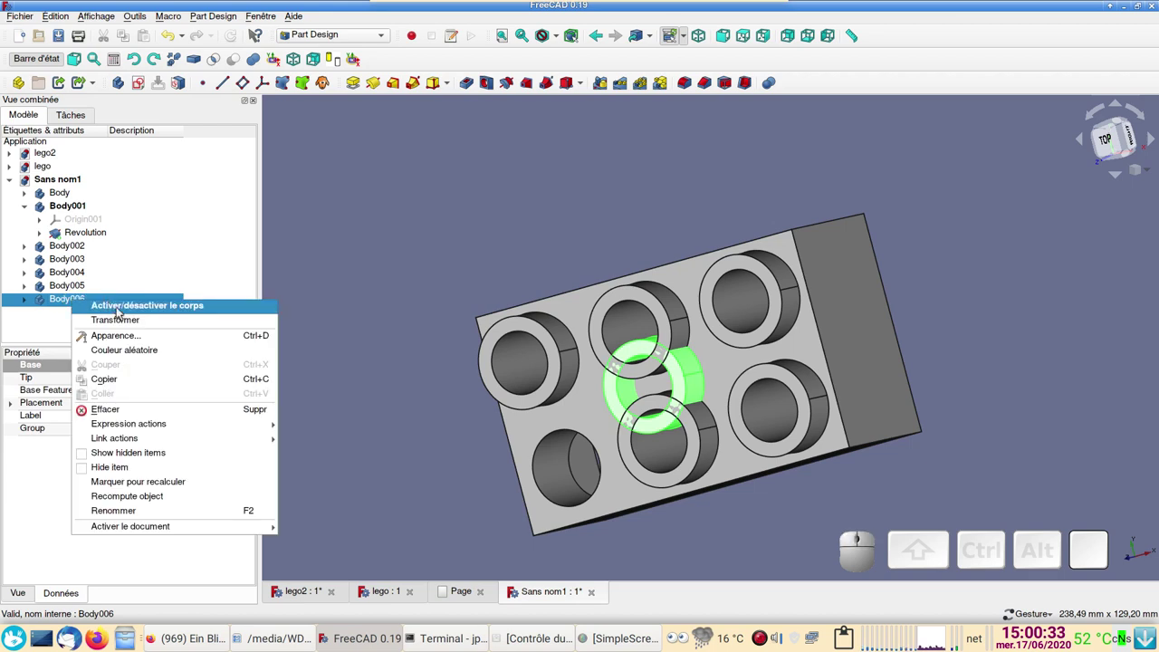
{"action": "left_click", "coordinate": [125, 321]}
{"action": "left_click_drag", "start_coordinate": [842, 346], "coordinate": [595, 307]}
{"action": "left_click_drag", "start_coordinate": [596, 273], "coordinate": [234, 222]}
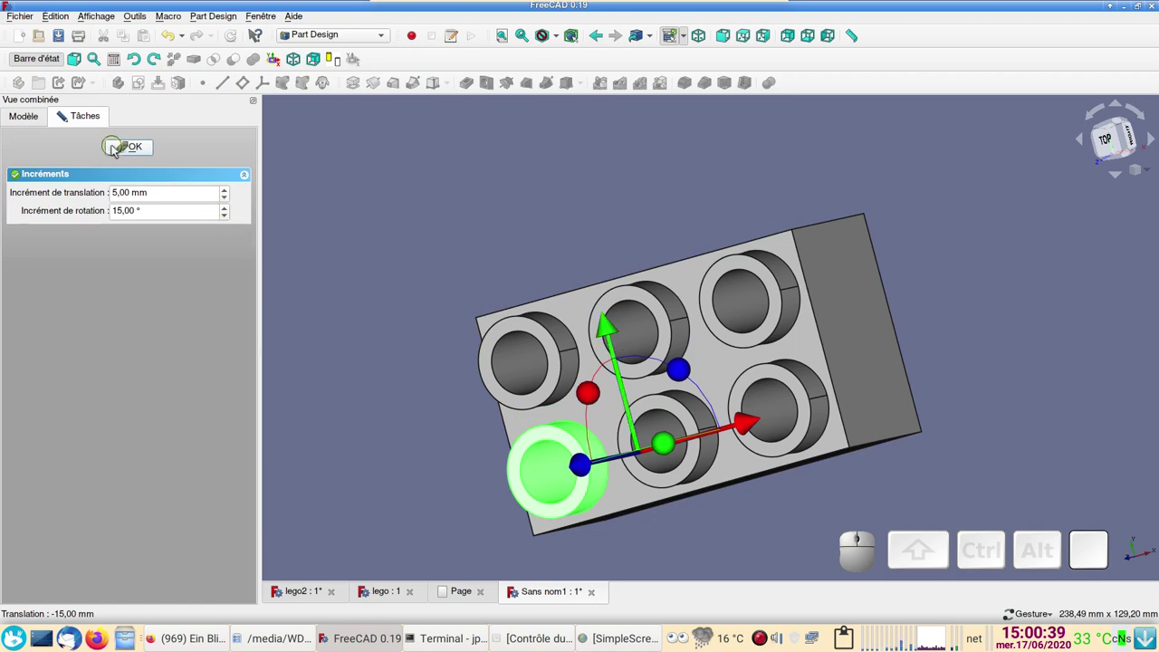
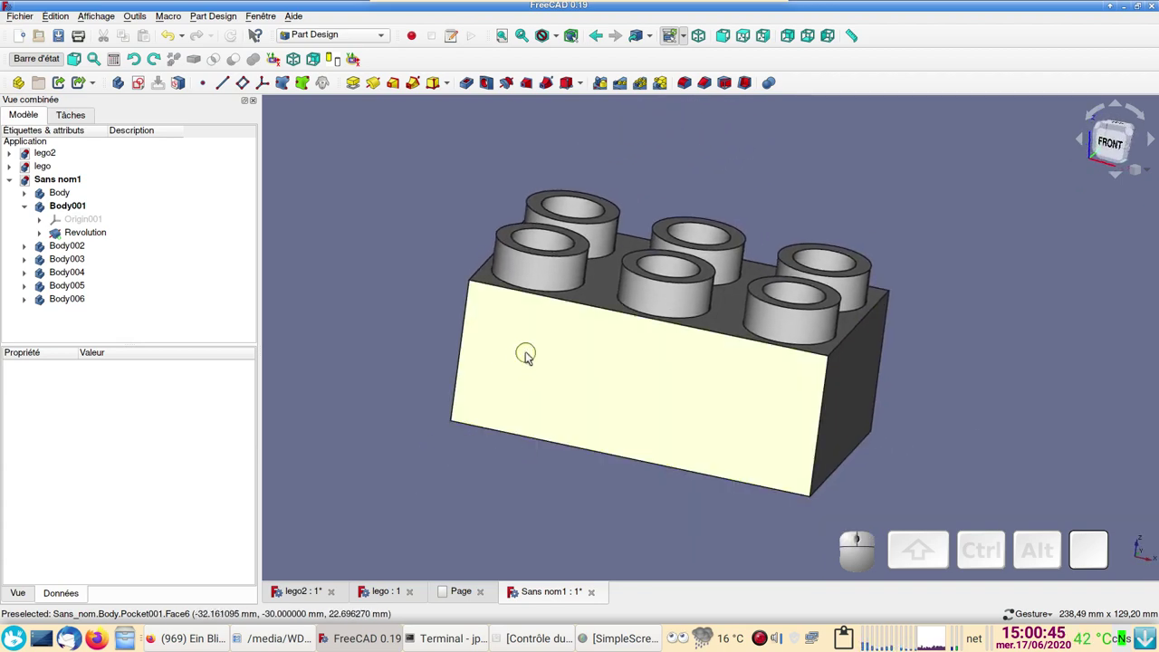
Step: Set the brick body's shape colour to green via its display properties (Ctrl+D)
{"action": "left_click", "coordinate": [536, 355]}
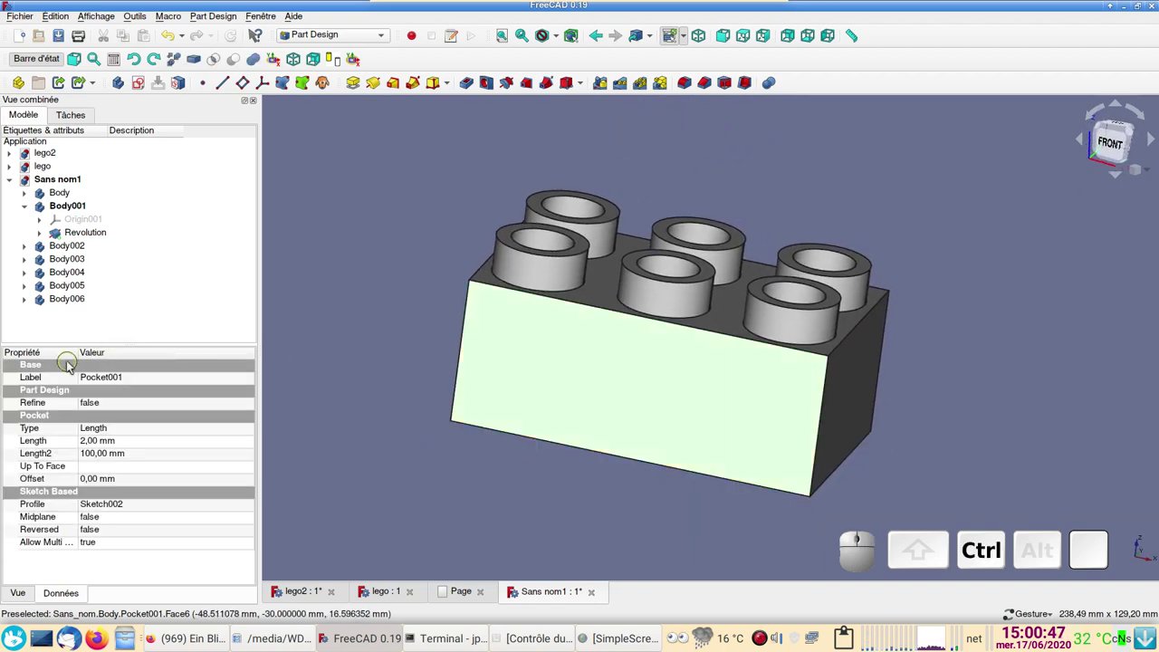
{"action": "key", "text": "ctrl+d"}
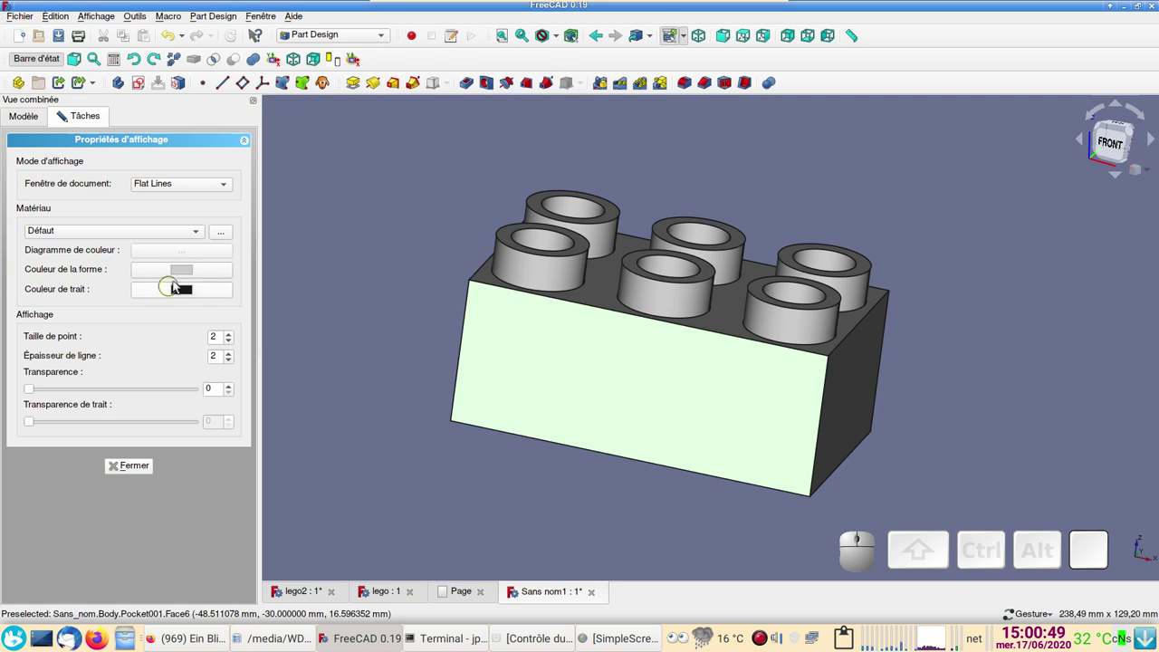
{"action": "left_click", "coordinate": [180, 277]}
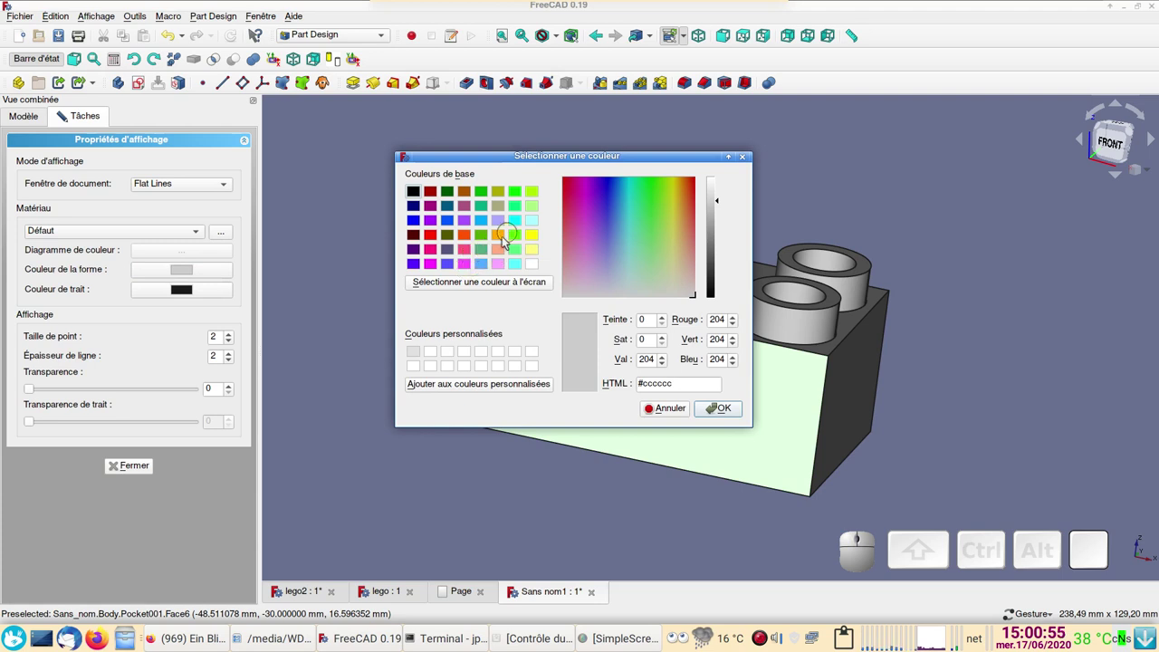
{"action": "left_click", "coordinate": [487, 255]}
{"action": "left_click", "coordinate": [730, 409]}
{"action": "left_click", "coordinate": [590, 491]}
Step: Colour the front left stud magenta
{"action": "left_click", "coordinate": [551, 284]}
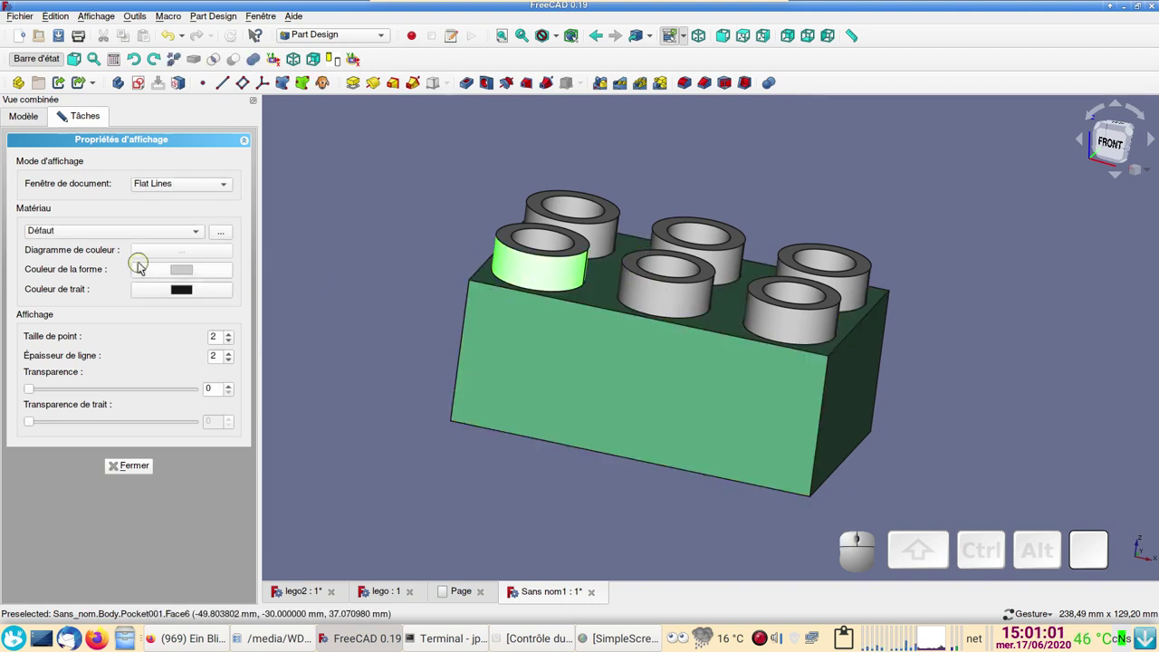
{"action": "left_click", "coordinate": [181, 273]}
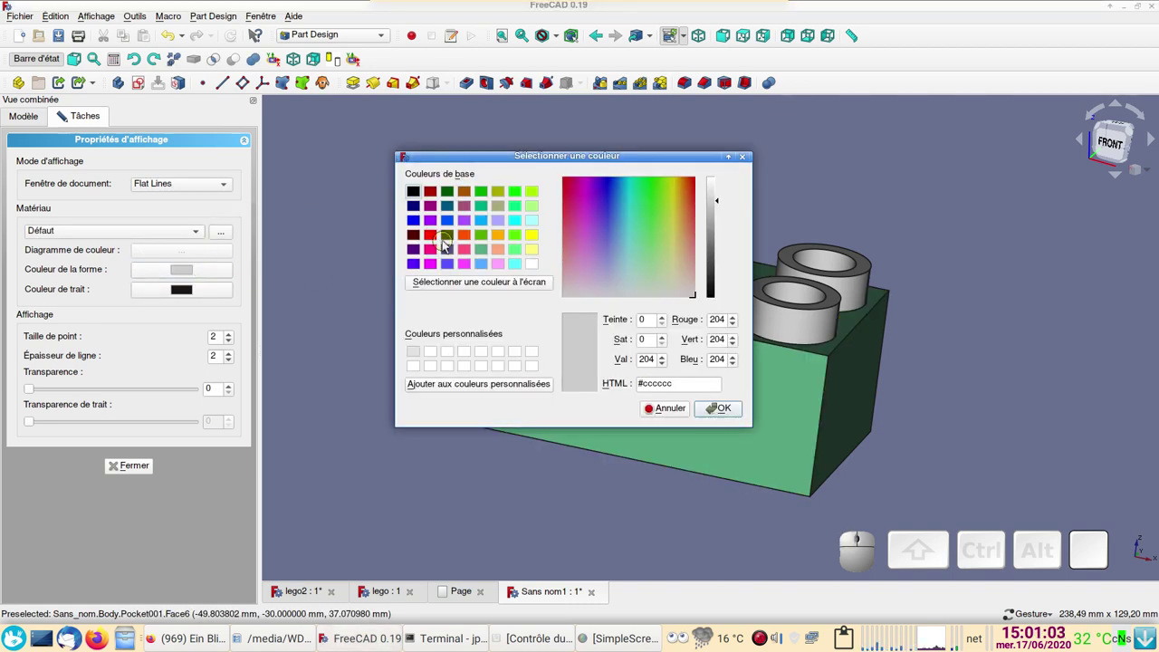
{"action": "left_click", "coordinate": [434, 251]}
{"action": "left_click", "coordinate": [724, 416]}
Step: Colour further studs yellow and blue, leaving the rest grey
{"action": "left_click", "coordinate": [650, 296]}
{"action": "left_click", "coordinate": [177, 272]}
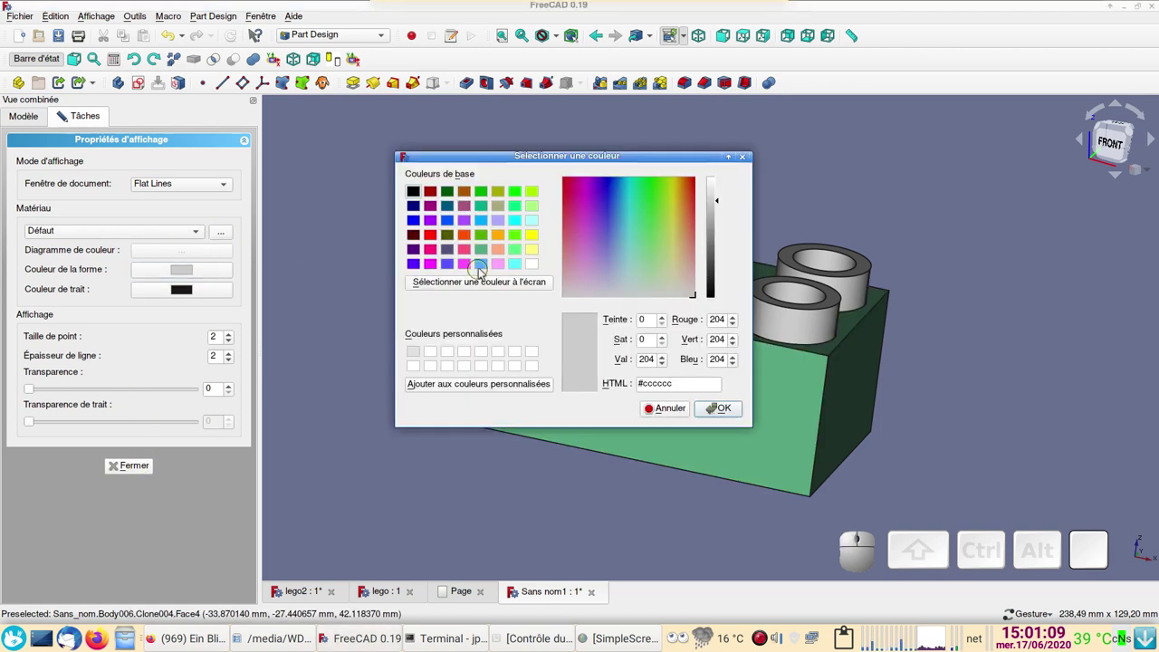
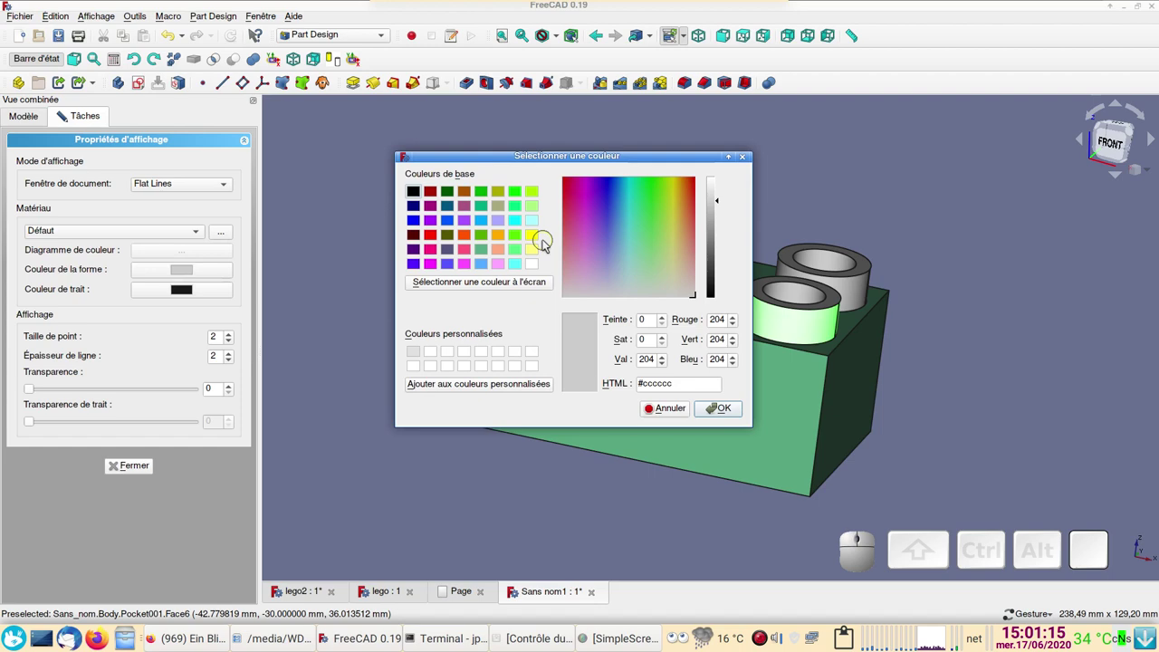
{"action": "left_click", "coordinate": [532, 237]}
{"action": "left_click", "coordinate": [725, 414]}
{"action": "left_click", "coordinate": [417, 344]}
{"action": "left_click", "coordinate": [574, 470]}
{"action": "left_click", "coordinate": [902, 394]}
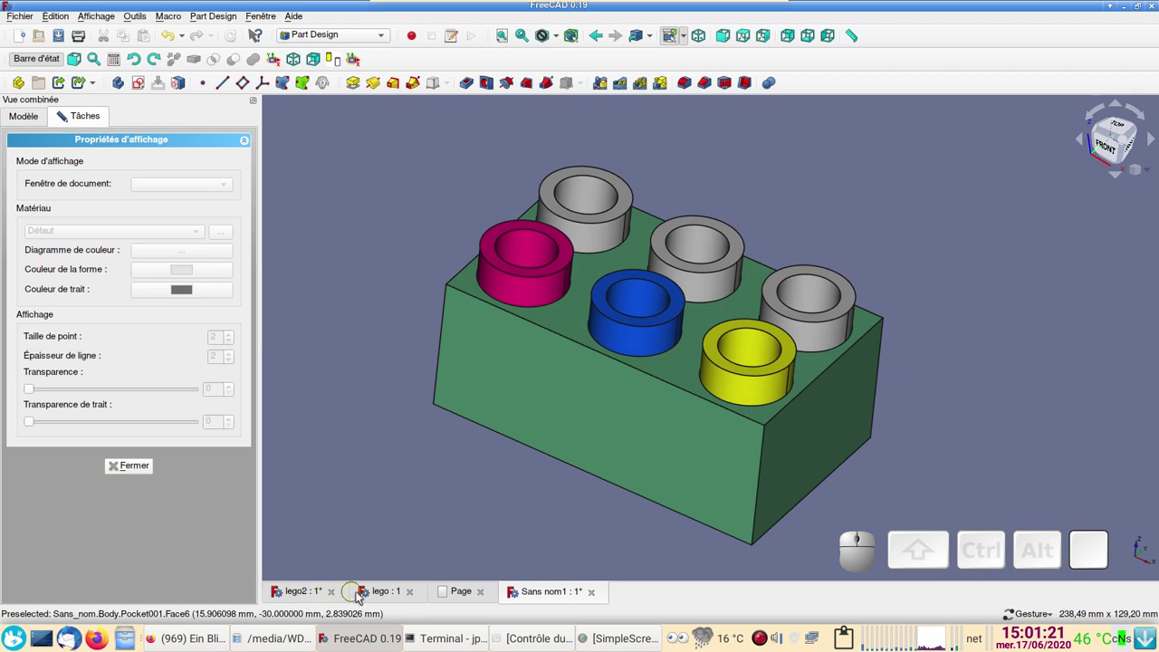
Step: Switch to the lego2 document, orbit under the finished six-colour brick, snap to a side view and show its model tree
{"action": "left_click", "coordinate": [379, 595]}
{"action": "left_click", "coordinate": [299, 599]}
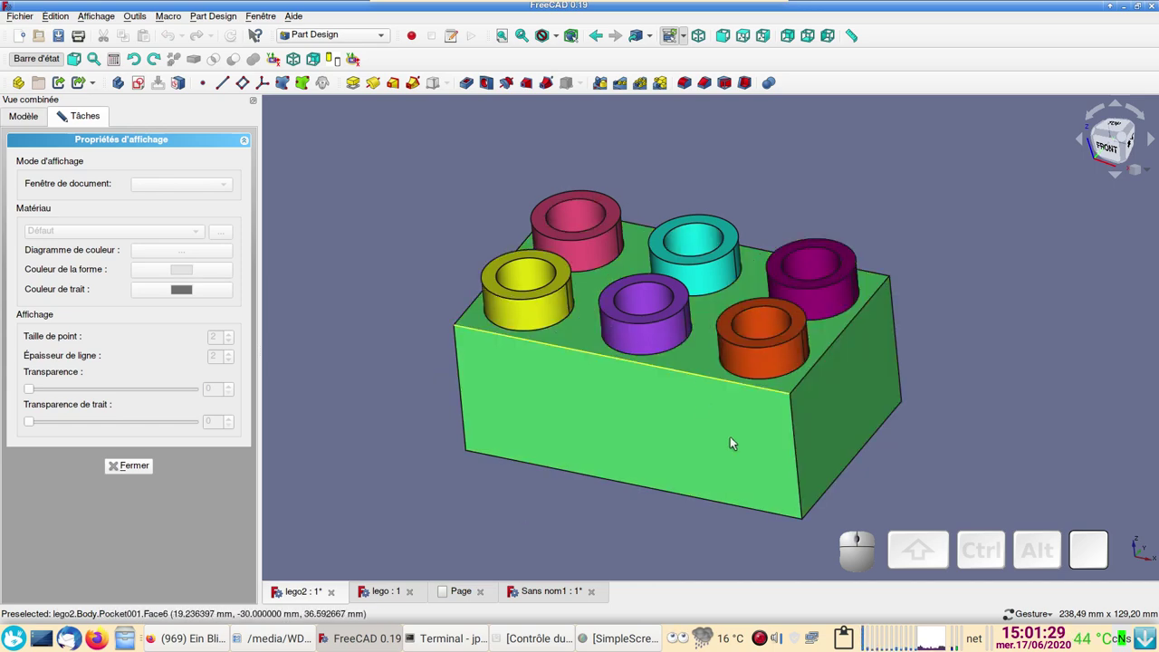
{"action": "left_click_drag", "start_coordinate": [364, 449], "coordinate": [866, 276]}
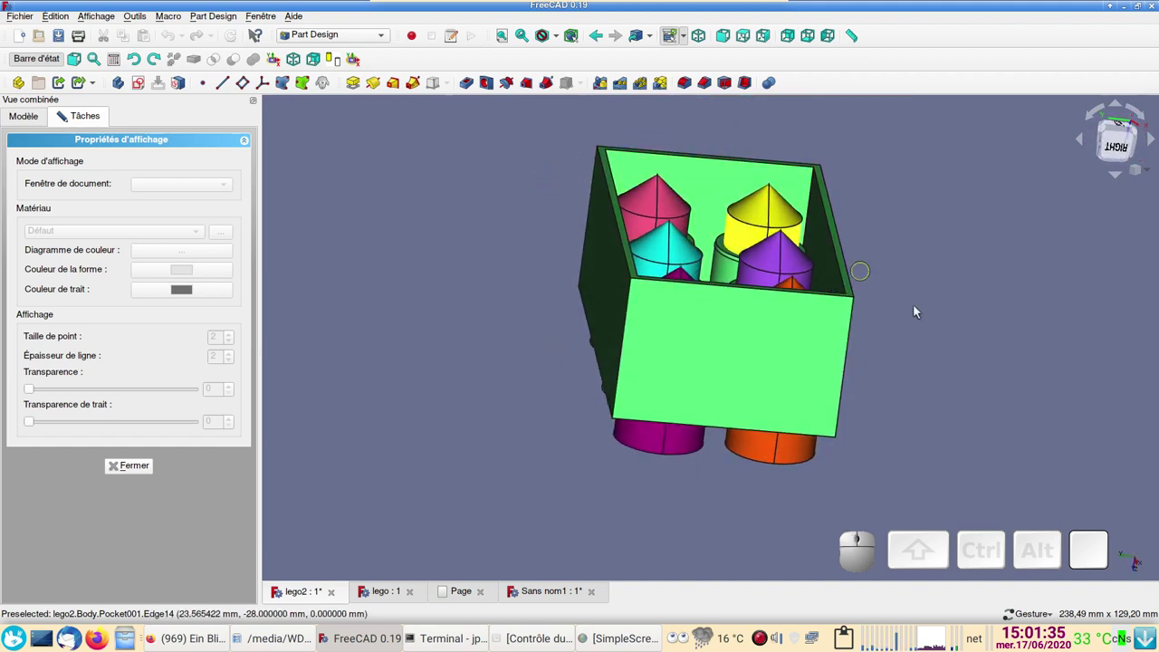
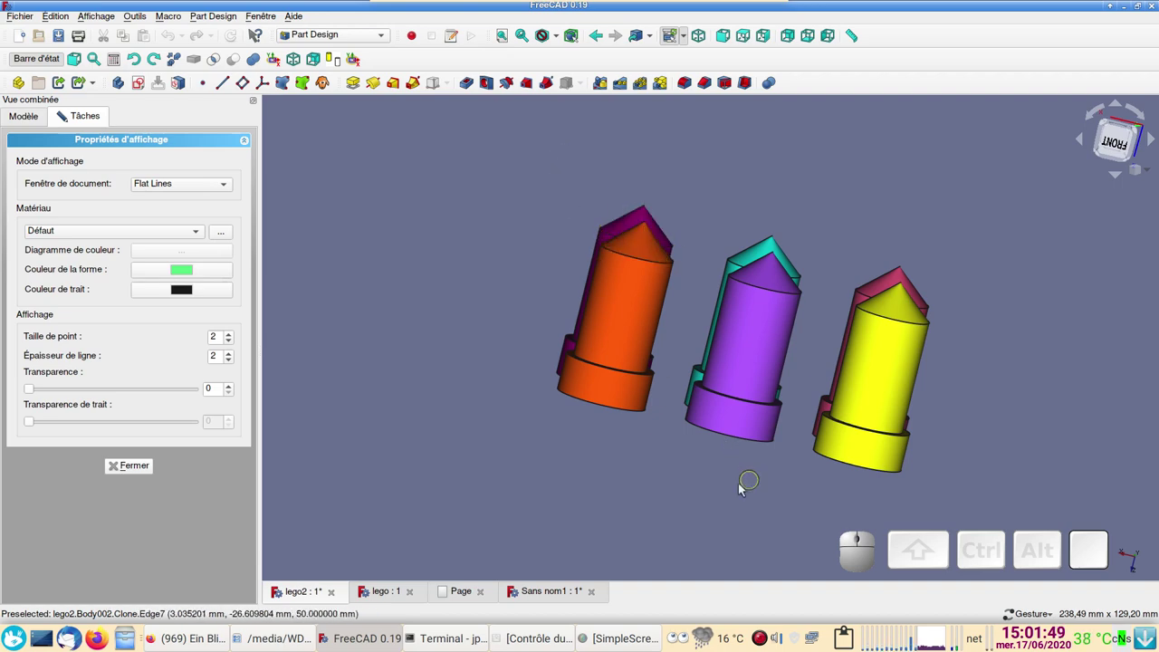
{"action": "left_click", "coordinate": [721, 489]}
{"action": "key", "text": "space"}
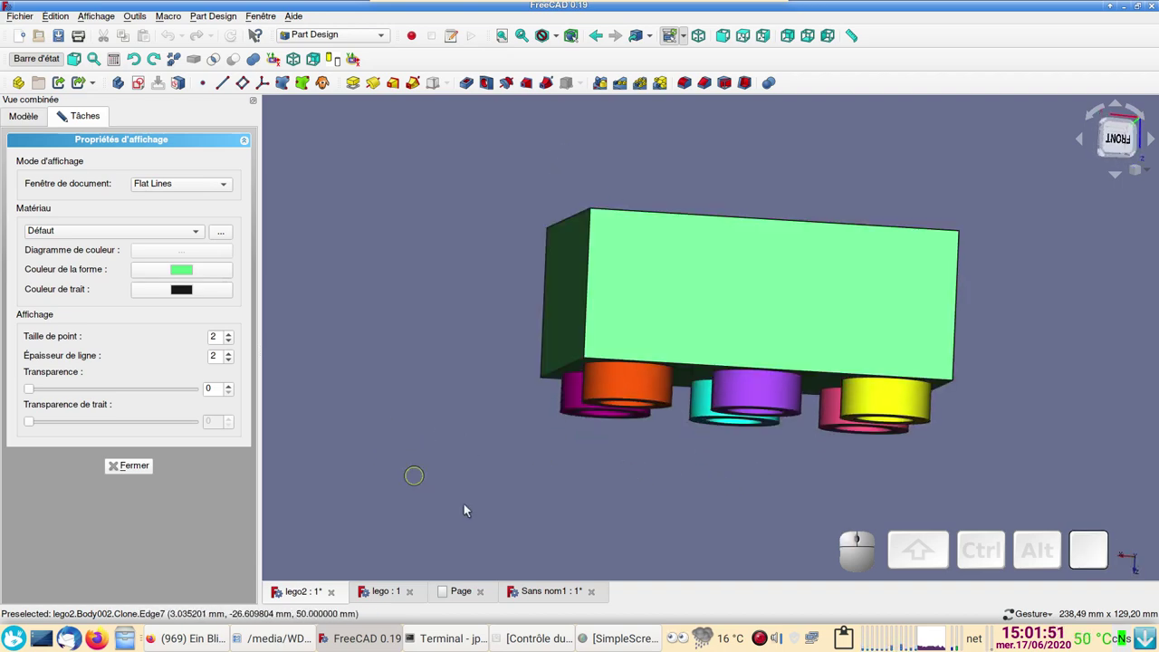
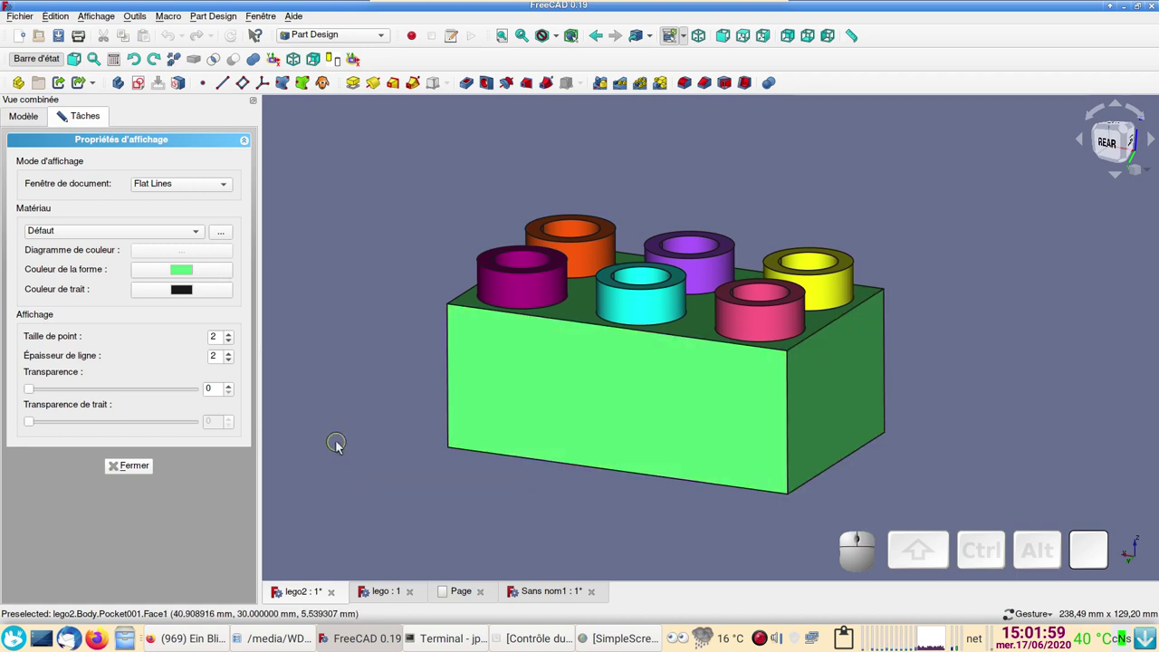
{"action": "left_click", "coordinate": [136, 476]}
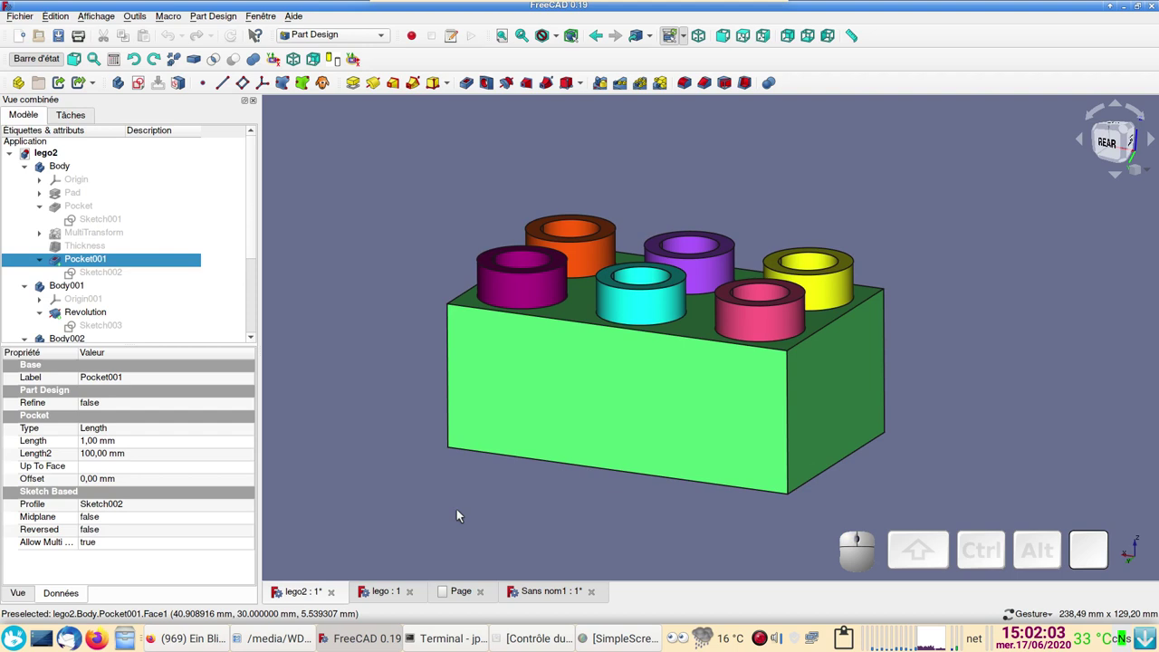